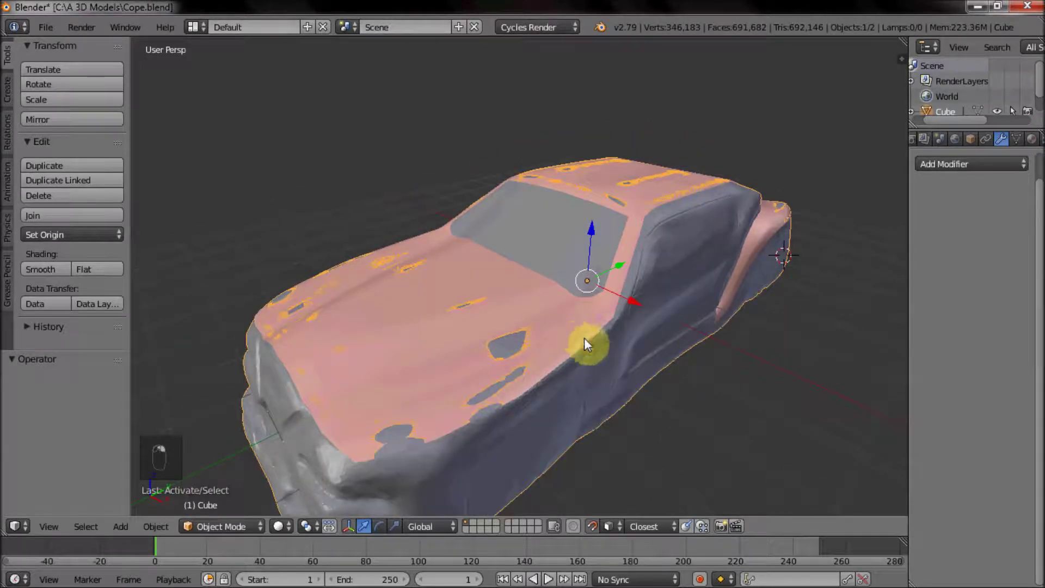
Enter Edit Mode on the retopology shell and orbit to face the car's nose.
key("Tab")
key("Tab")
key("Tab")
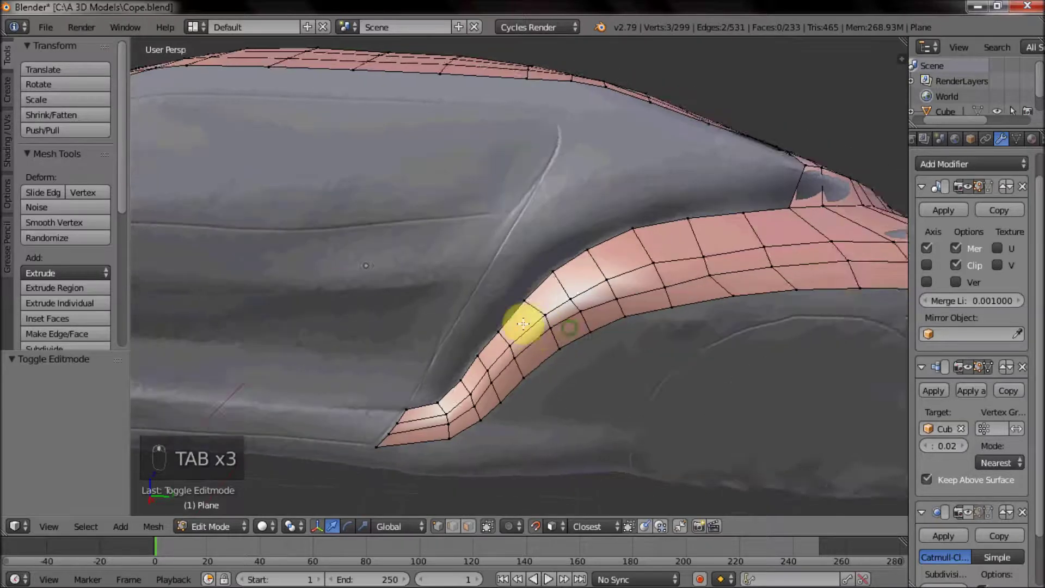
left_click(972, 518)
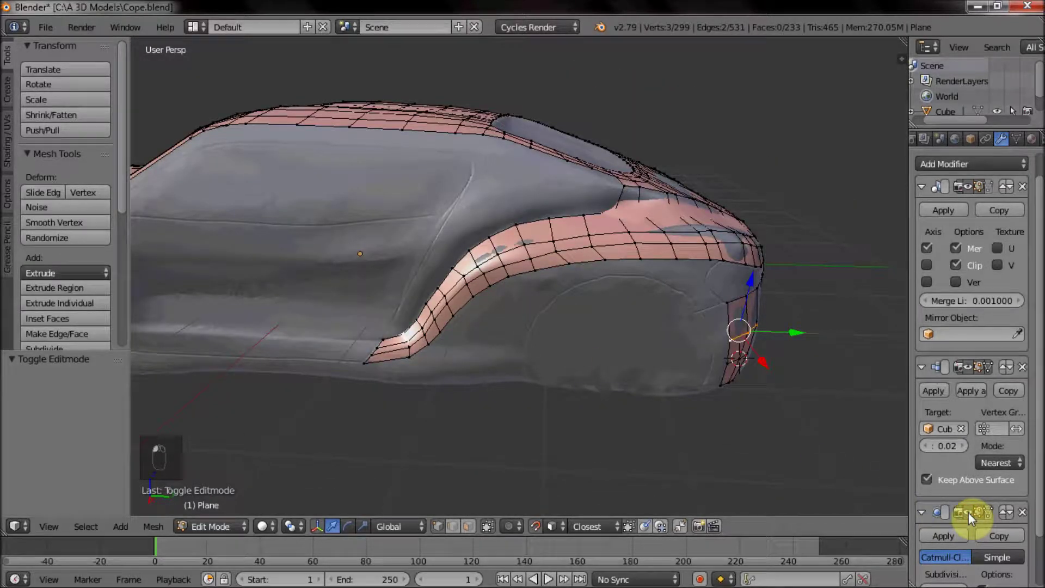
left_click(972, 517)
left_click_drag(642, 342, 540, 378)
left_click_drag(610, 328, 554, 326)
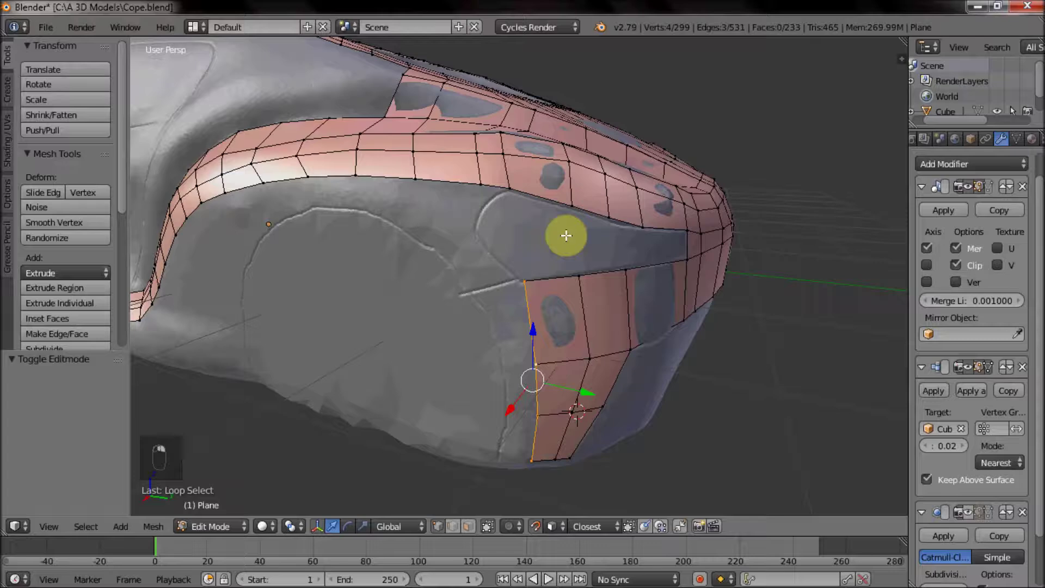
left_click_drag(563, 274, 340, 224)
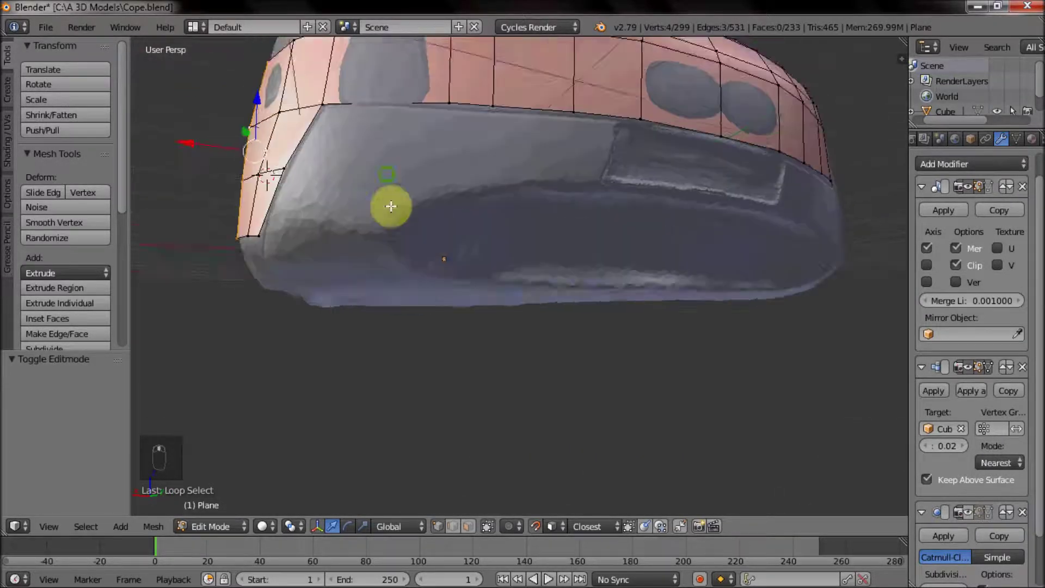
Select a nose-edge vertex and an edge to extend the shell down the front.
right_click(433, 229)
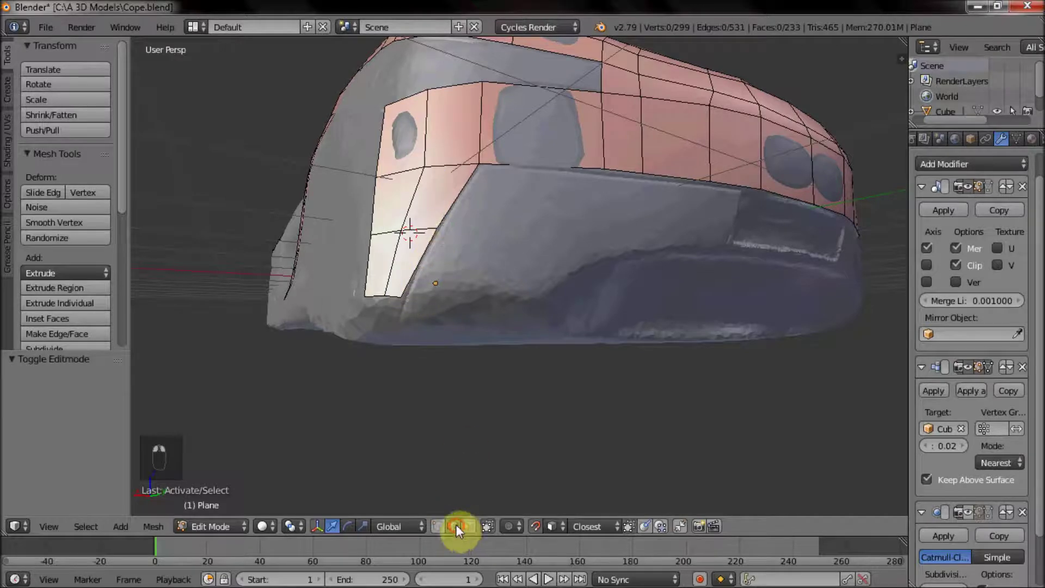
middle_click(447, 248)
left_click_drag(491, 194, 530, 165)
right_click(529, 164)
Redo the loop cut across the nose and zoom in on the headlight area.
key("ctrl+z")
key("ctrl+r")
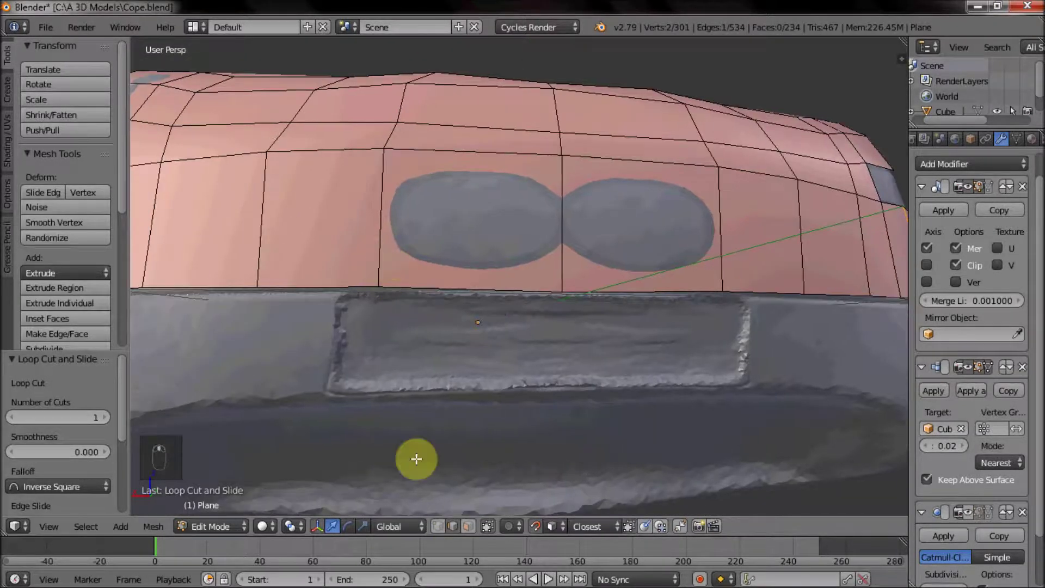
left_click_drag(446, 532, 358, 288)
left_click(369, 287)
left_click(347, 293)
middle_click(344, 289)
left_click_drag(393, 243, 440, 238)
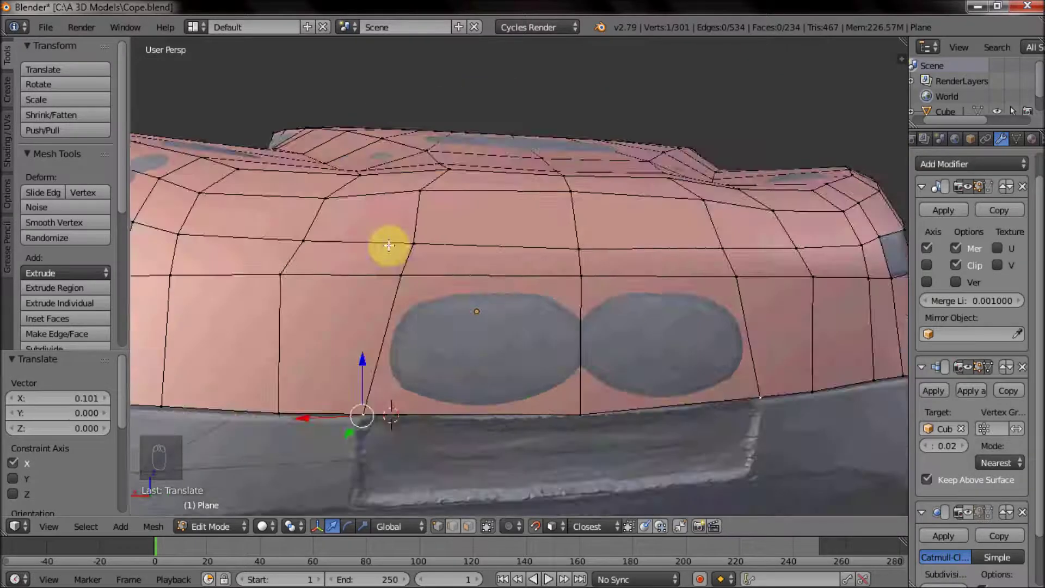
left_click(453, 527)
Slide the loop's vertices sideways to follow the headlight outline, then show the wireframe.
left_click_drag(487, 245, 565, 243)
left_click_drag(566, 244, 541, 247)
left_click_drag(496, 251, 412, 260)
left_click_drag(524, 231, 274, 290)
key("z")
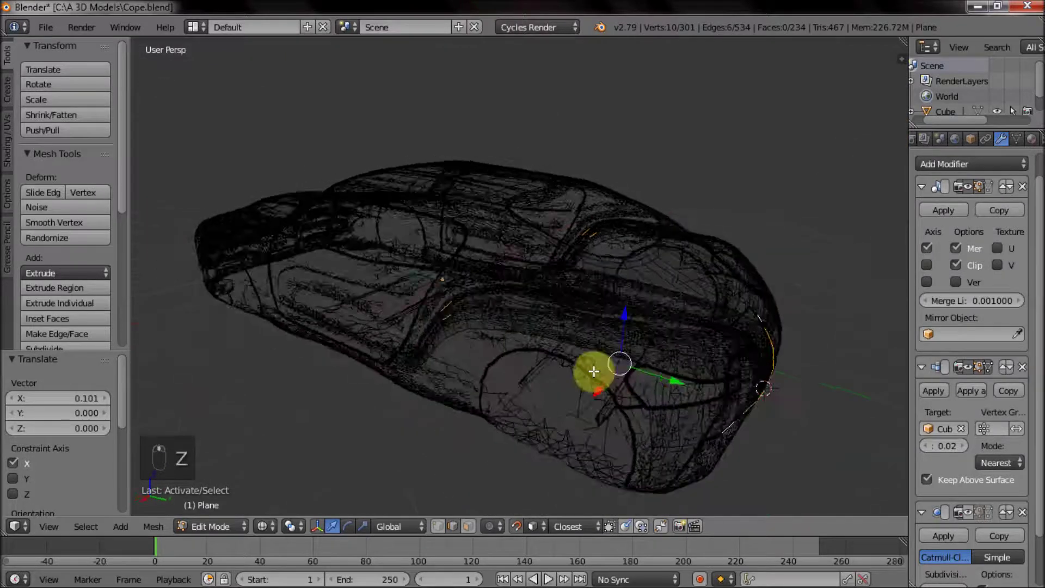
Extrude the nose's bottom edge loop downward and fit a vertex to the scan surface.
key("c")
key("z")
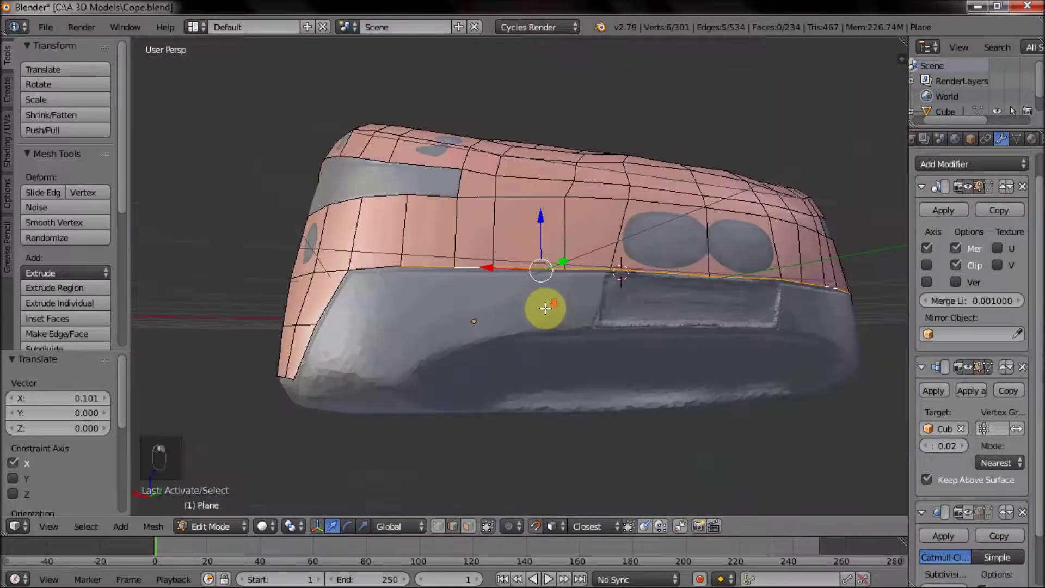
key("e")
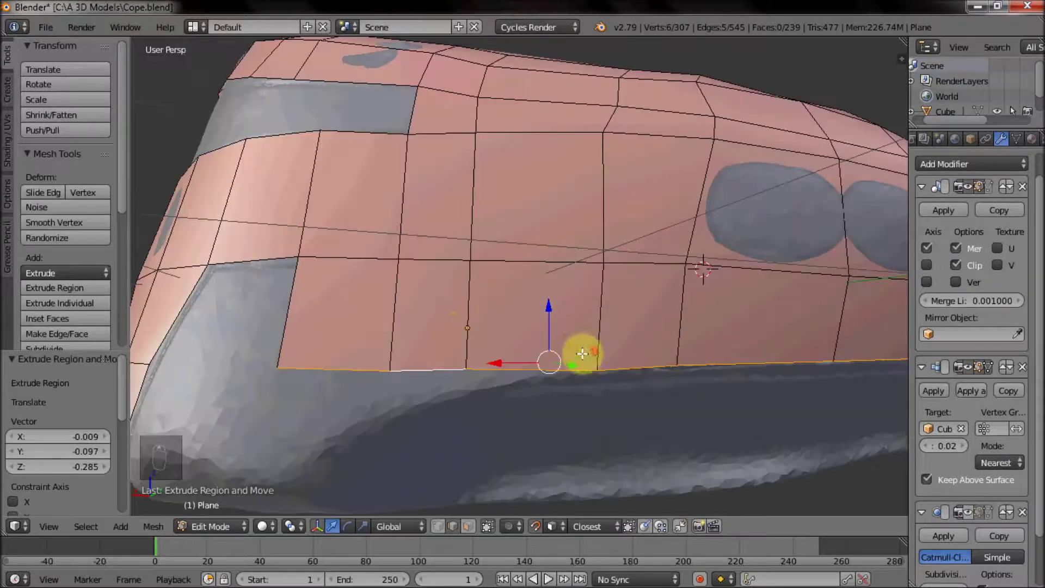
left_click(444, 533)
middle_click(547, 320)
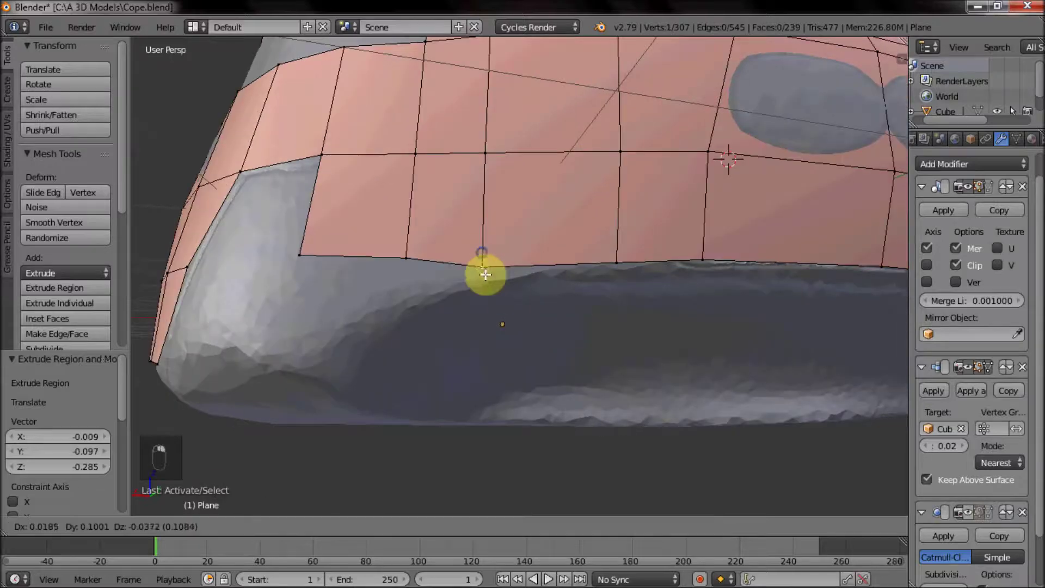
left_click_drag(446, 332, 444, 362)
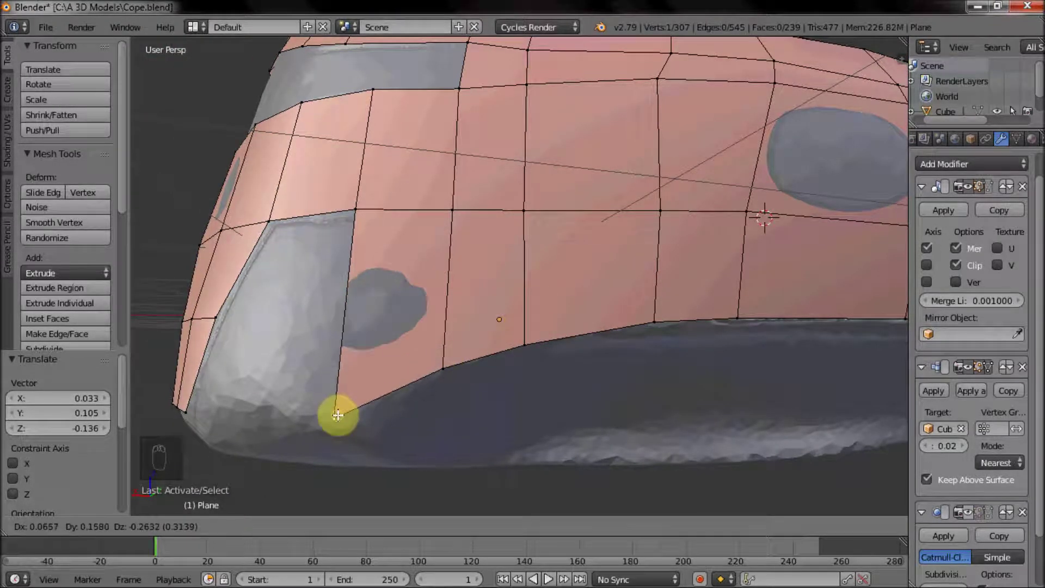
left_click(558, 287)
Fill the gap face above the headlight and cut another edge loop through the new faces.
key("ctrl+r")
left_click(564, 285)
left_click_drag(566, 330, 536, 300)
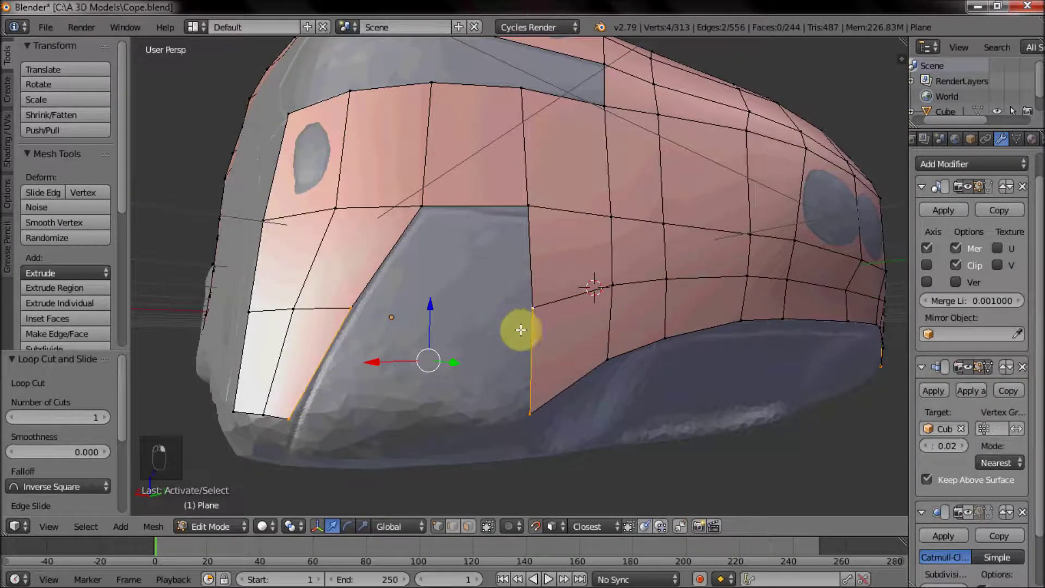
key("f")
key("f")
left_click_drag(449, 333, 460, 303)
key("ctrl+r")
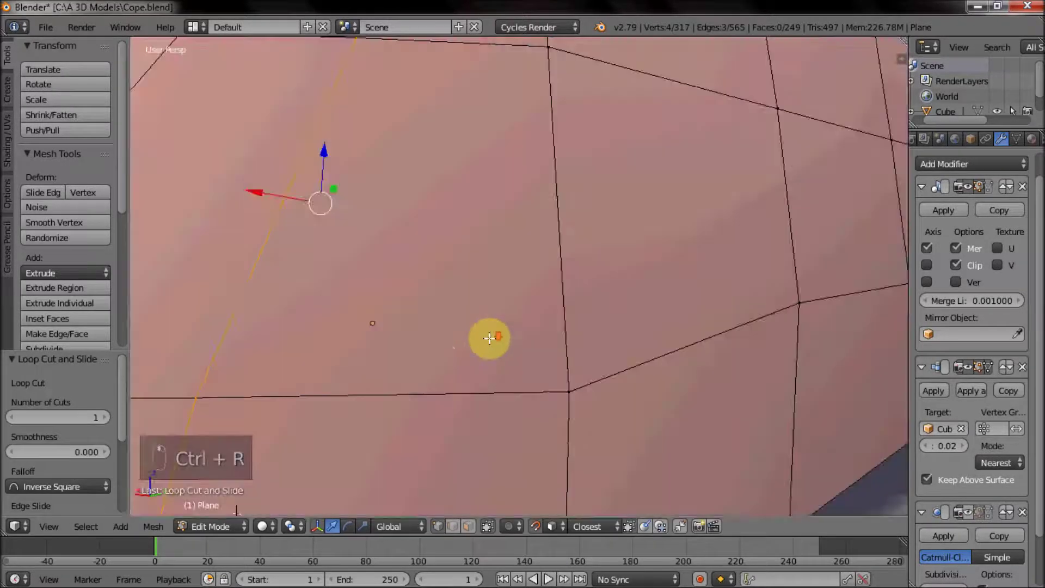
Nudge lower-edge vertices around the headlights to sit on the scan.
right_click(411, 263)
left_click_drag(416, 269, 545, 353)
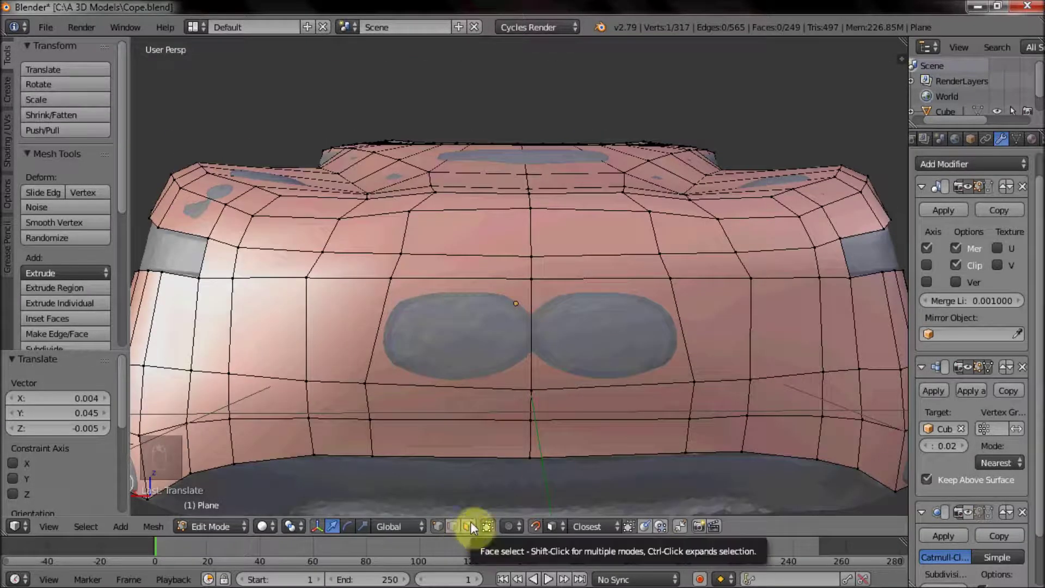
middle_click(530, 331)
left_click_drag(512, 317, 499, 299)
left_click_drag(498, 299, 498, 293)
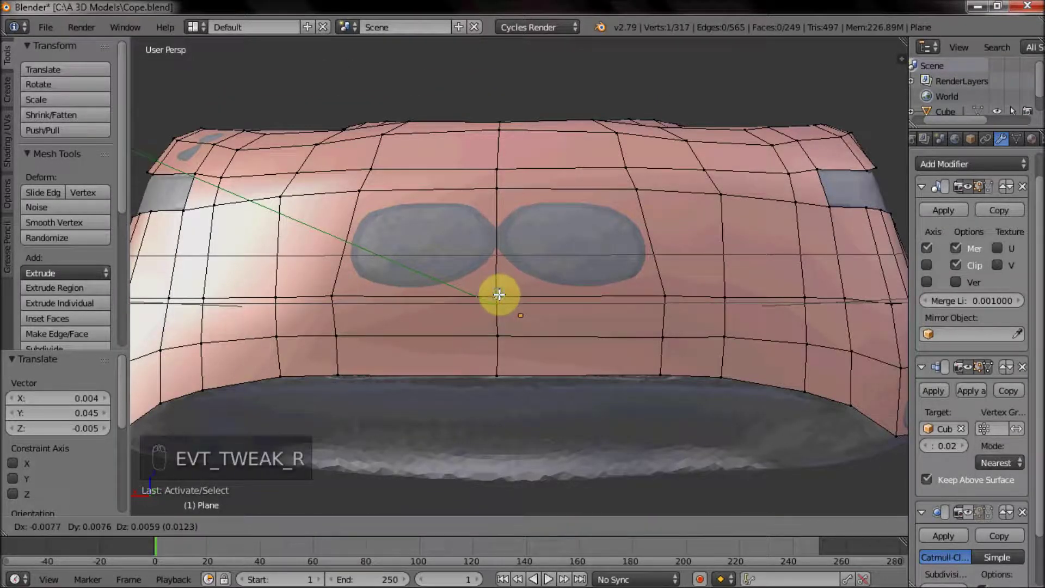
left_click_drag(526, 233, 483, 173)
left_click_drag(483, 172, 317, 211)
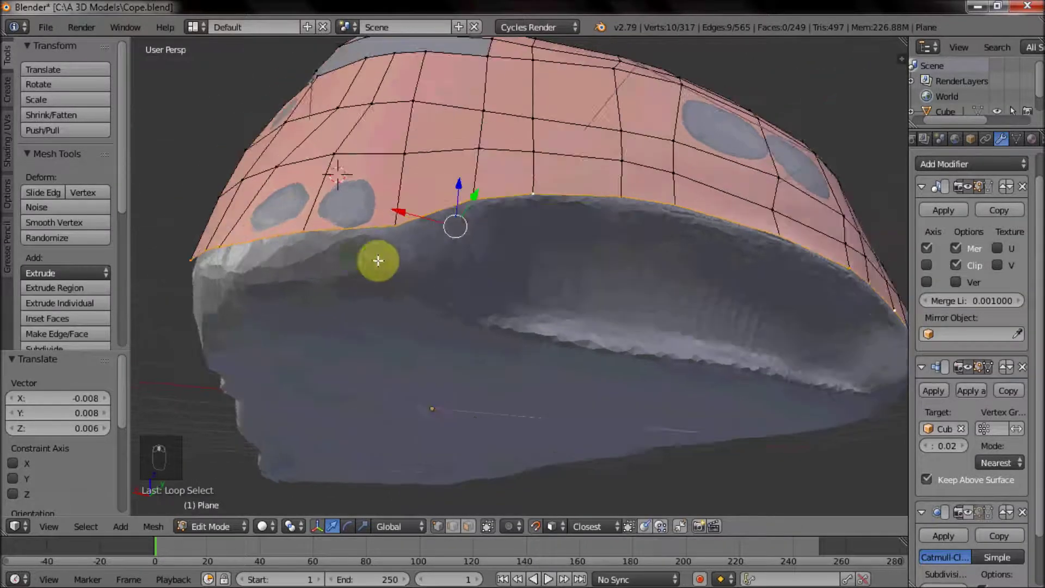
left_click_drag(427, 298, 339, 290)
Select the nose's bottom edge loop and extrude it down over the bumper.
right_click(339, 290)
left_click_drag(428, 284, 617, 285)
middle_click(574, 255)
key("z")
key("c")
key("z")
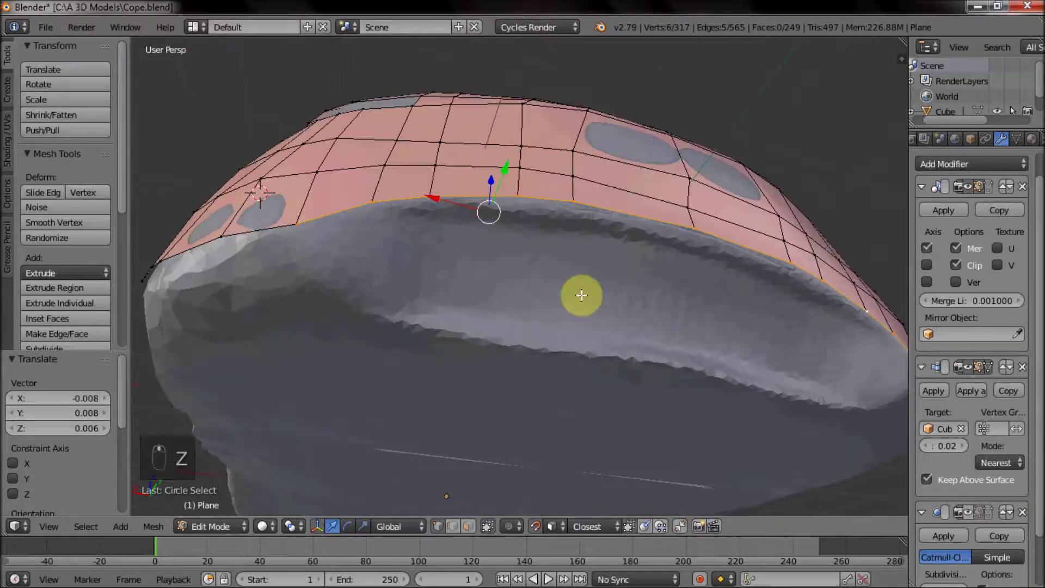
key("e")
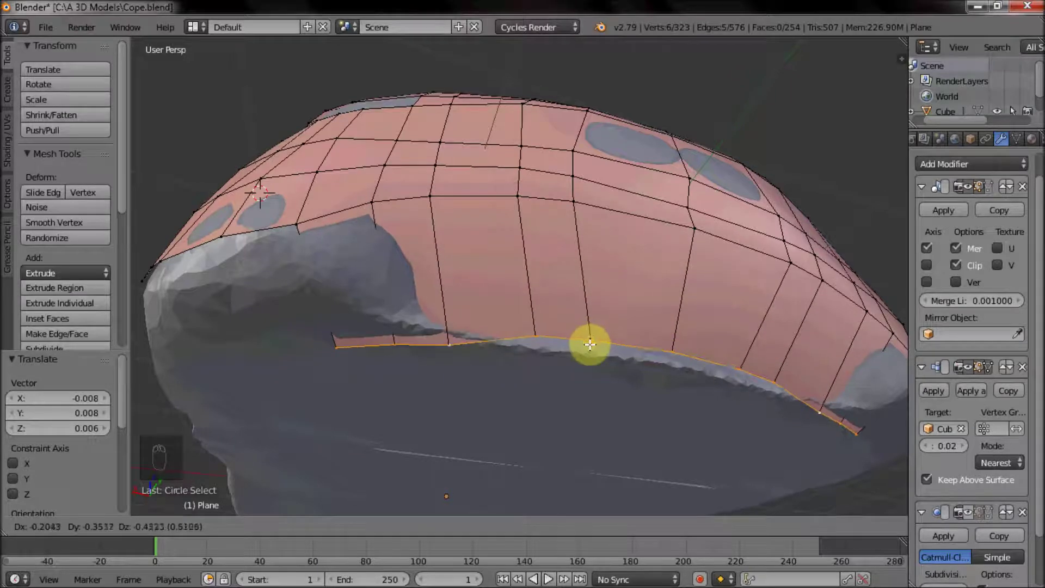
left_click_drag(336, 345, 308, 263)
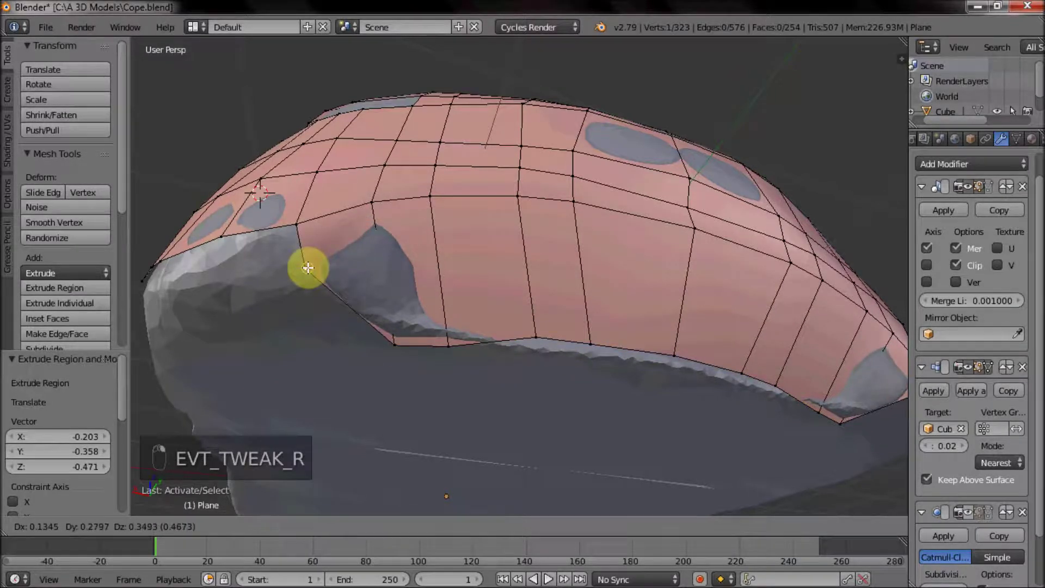
Shape the new bumper faces and move a vertex onto the scan surface.
left_click_drag(386, 313, 397, 328)
left_click_drag(397, 335, 379, 309)
right_click(446, 344)
left_click_drag(455, 337, 452, 348)
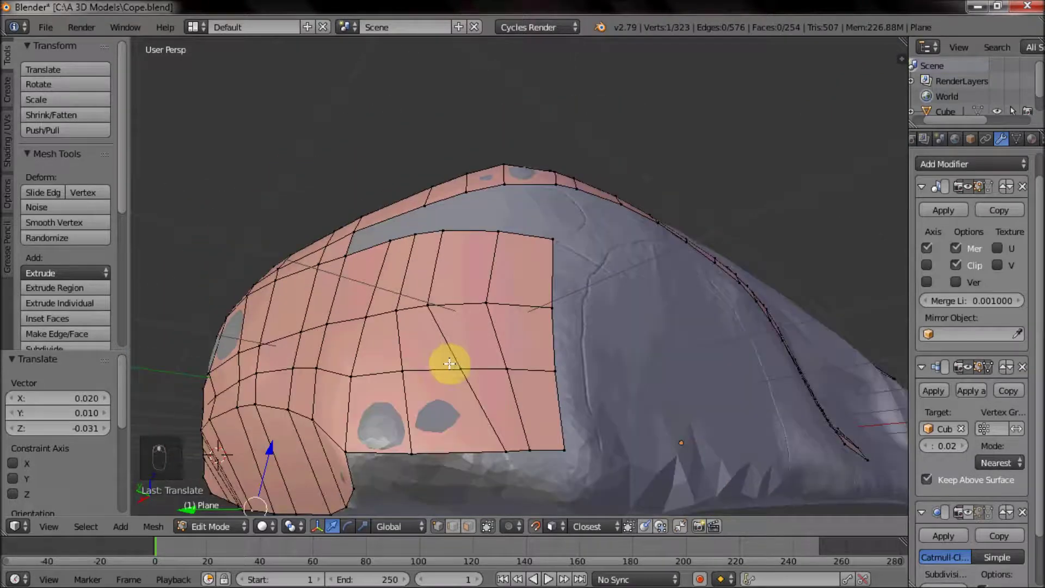
Add a horizontal edge loop along the lower nose and bevel it.
left_click_drag(558, 337, 560, 312)
left_click(559, 312)
key("ctrl+r")
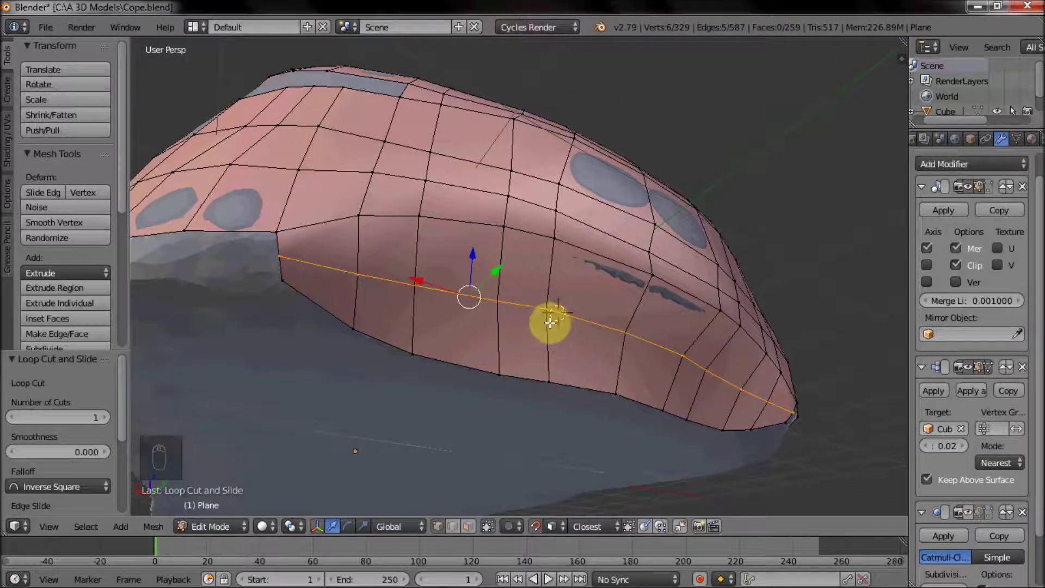
key("ctrl+b")
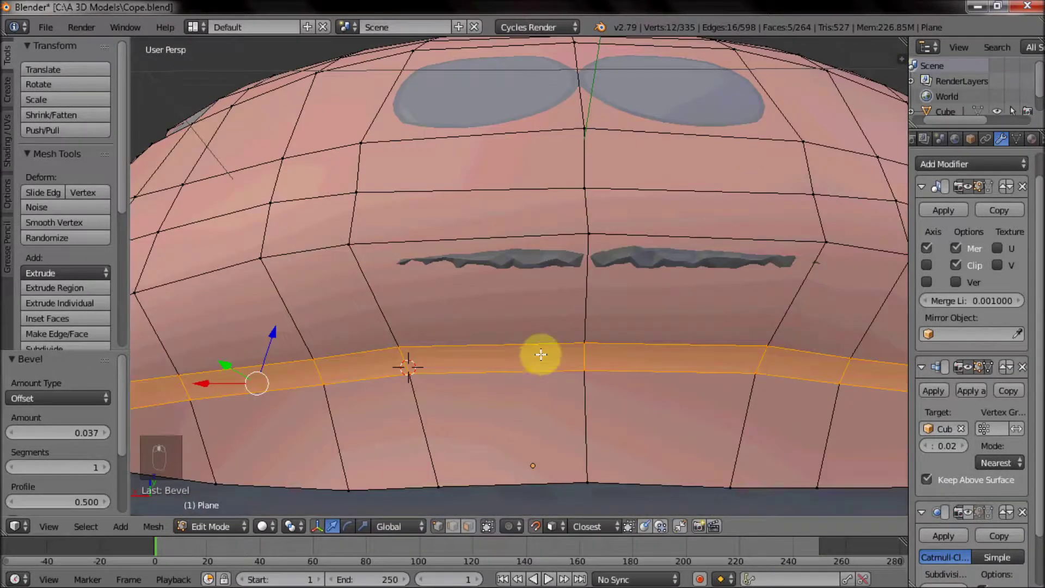
left_click(434, 526)
Move individual lower-nose vertices to smooth the beveled loop against the scan.
right_click(556, 308)
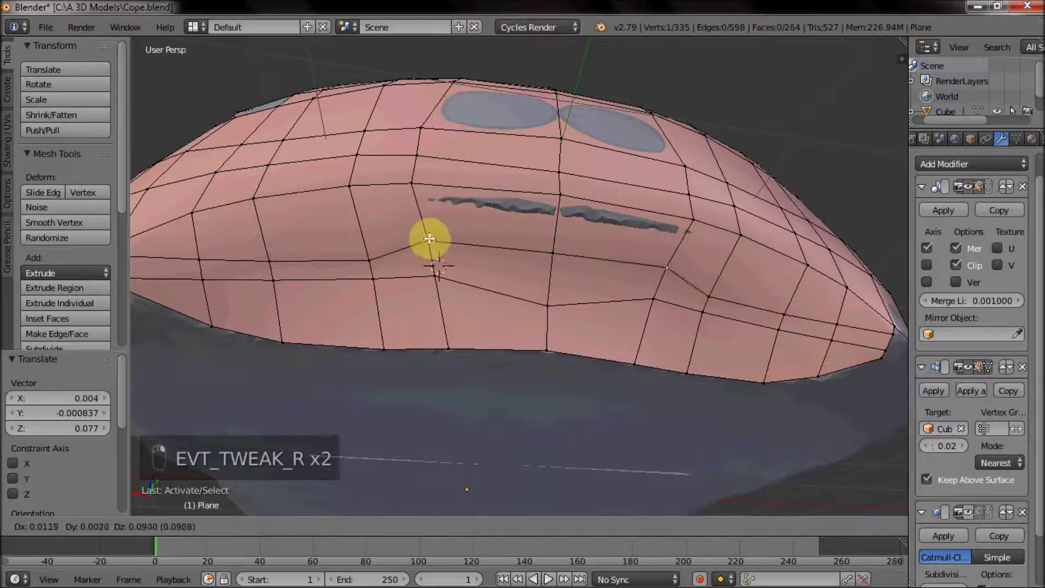
right_click(271, 244)
right_click(197, 252)
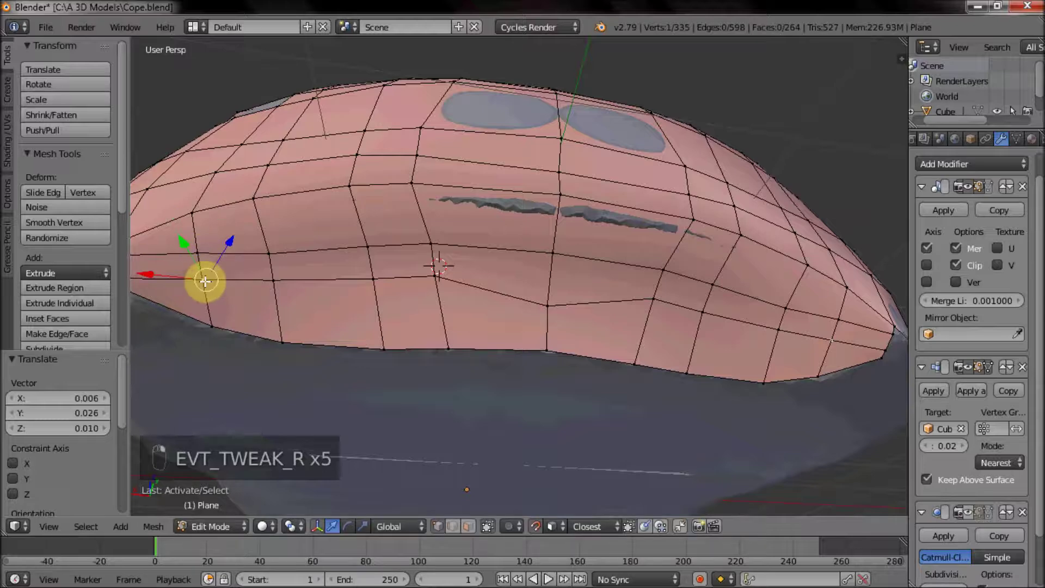
left_click_drag(279, 296, 440, 282)
middle_click(440, 282)
left_click_drag(443, 273, 445, 306)
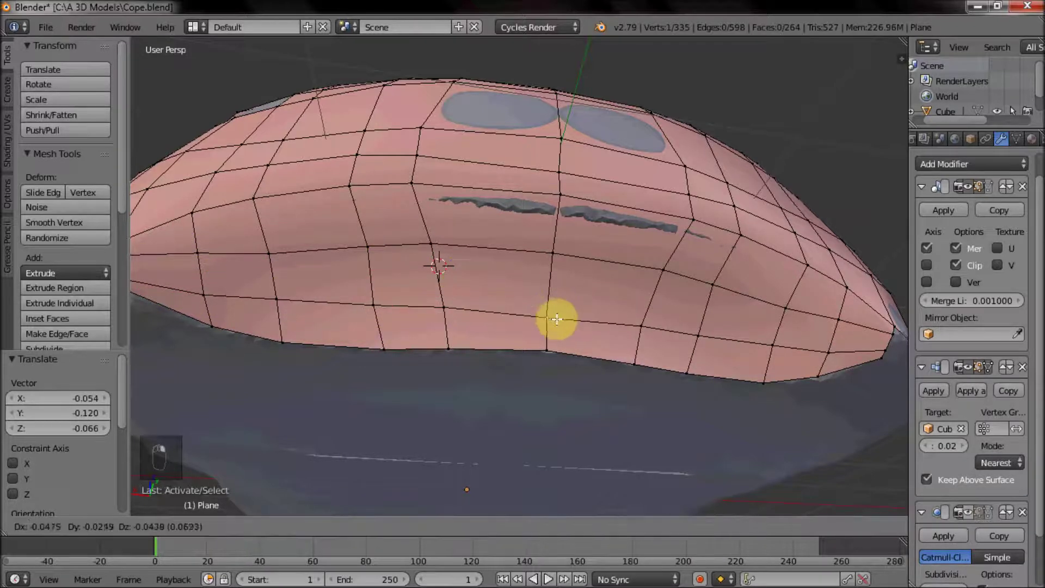
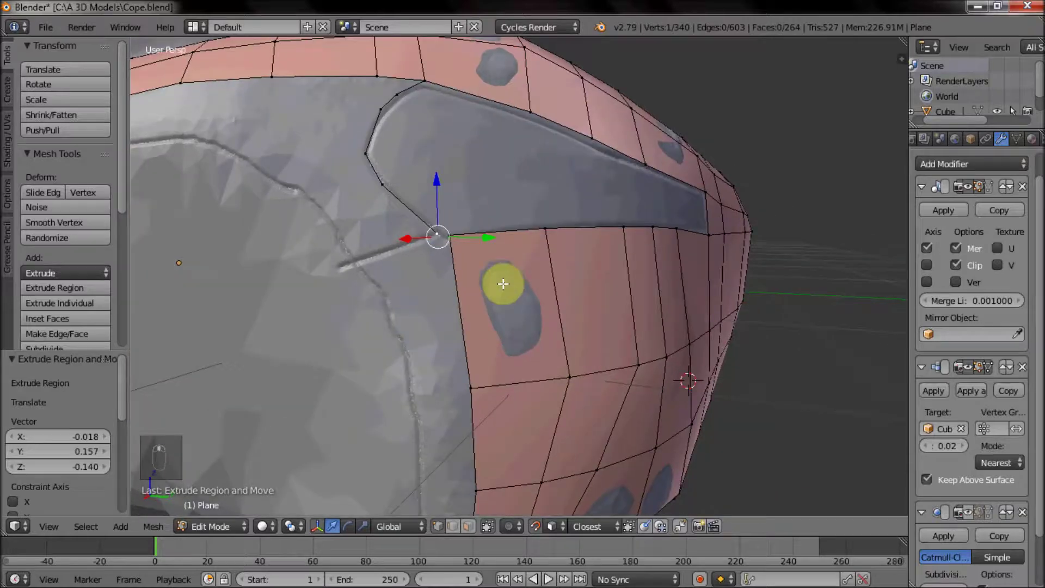
Extend faces toward the wheel arch and fill an edge between chosen vertices.
left_click_drag(437, 294, 401, 268)
left_click_drag(423, 290, 396, 270)
key("x")
left_click_drag(300, 197, 350, 254)
key("f")
middle_click(350, 254)
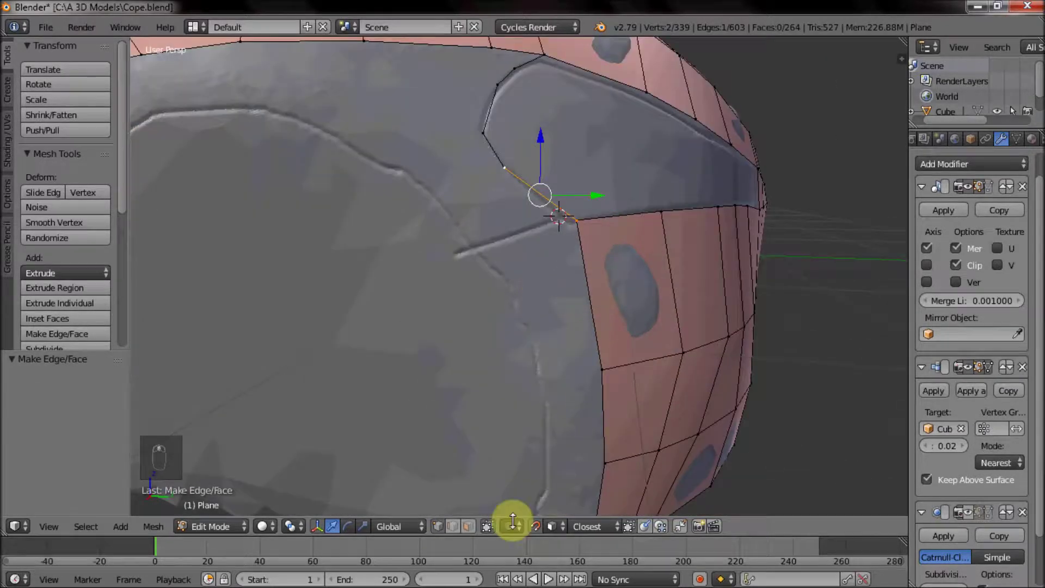
middle_click(459, 531)
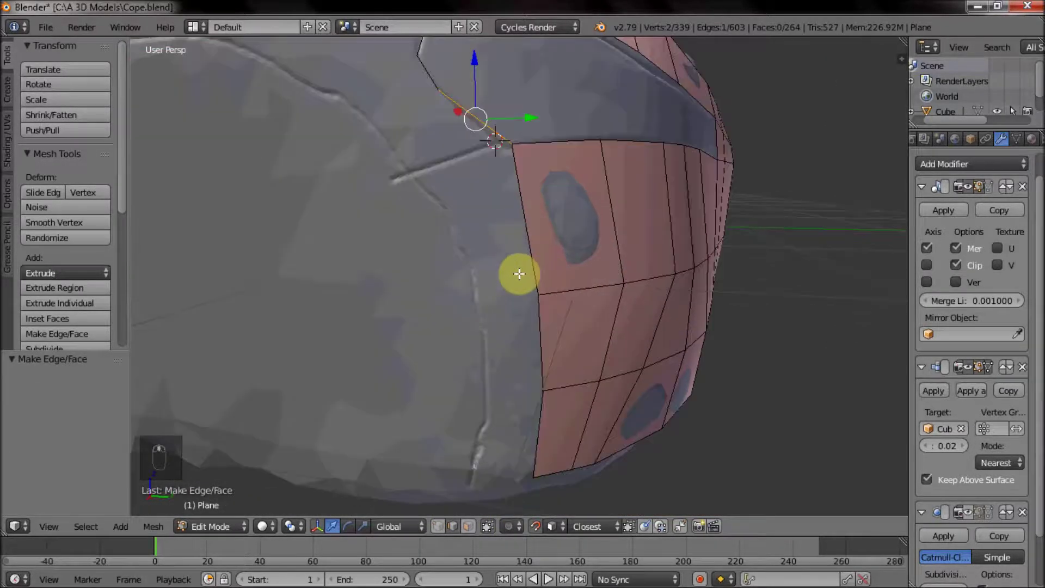
left_click_drag(522, 219, 570, 227)
middle_click(570, 227)
Undo a stray extrude, then extrude new quads along the headlight's edge.
key("e")
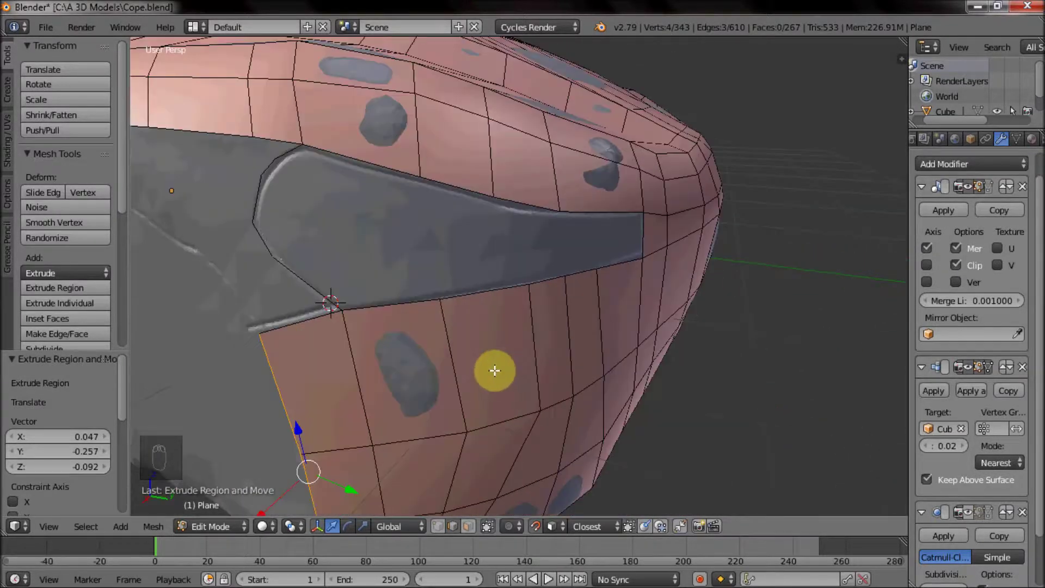
left_click_drag(565, 282, 618, 181)
key("ctrl+z")
key("ctrl+z")
key("z")
key("z")
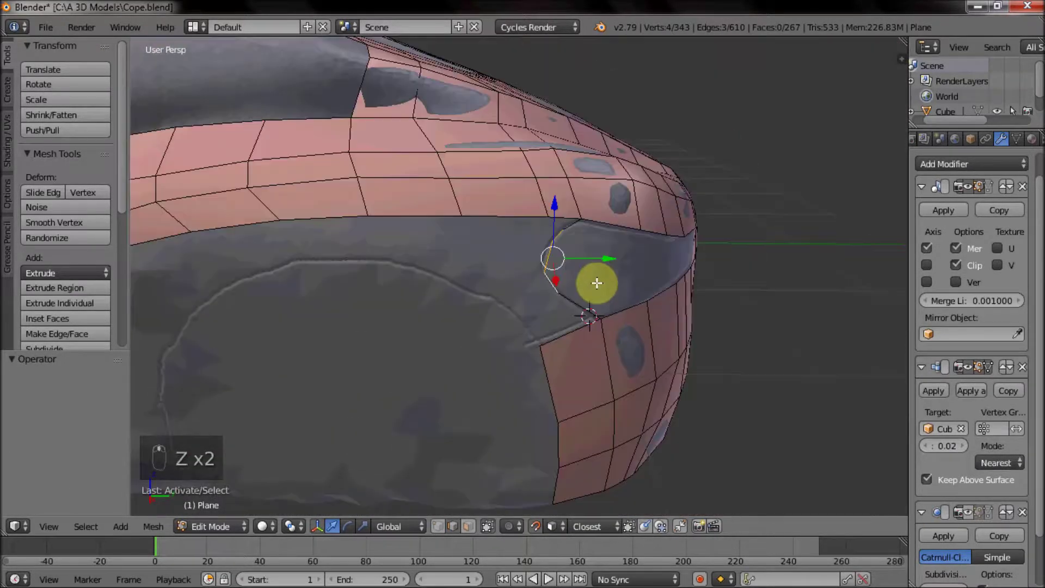
key("e")
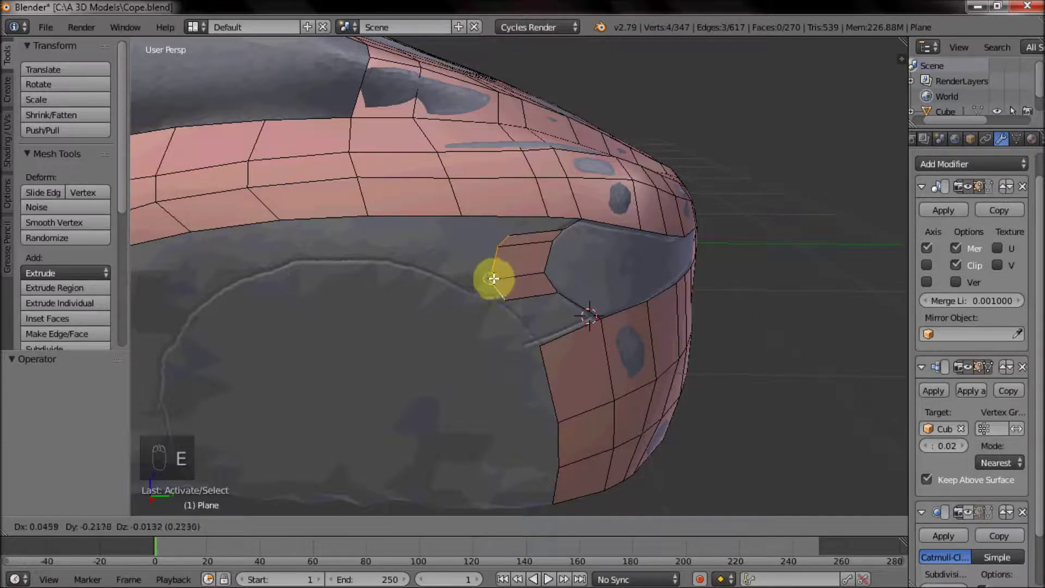
left_click(446, 527)
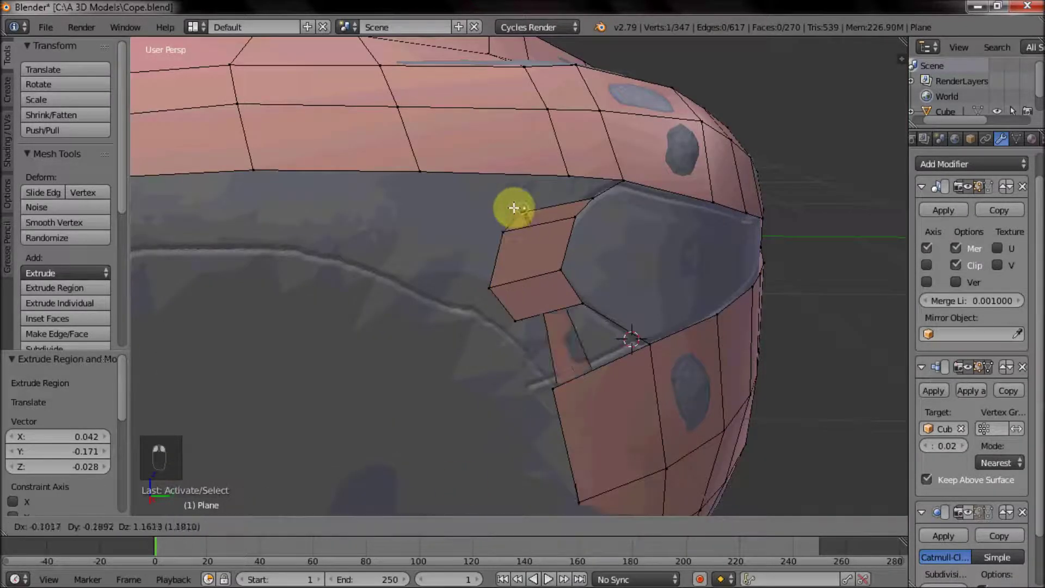
Reposition the new vertices onto the headlight rim and select vertices for the next fill.
left_click_drag(488, 203, 518, 199)
left_click(518, 199)
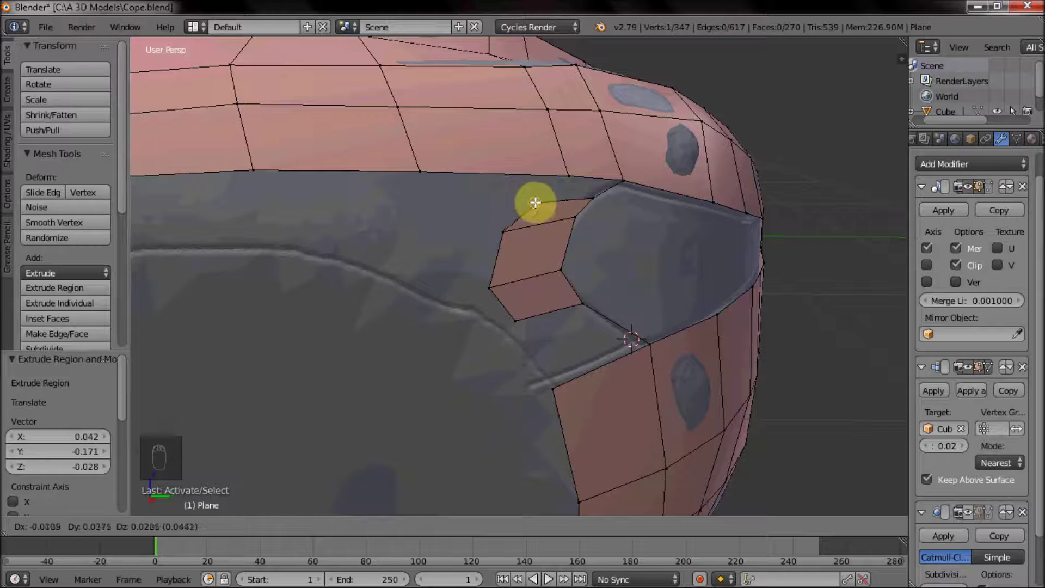
left_click_drag(570, 173, 539, 136)
left_click_drag(549, 106, 530, 107)
right_click(547, 183)
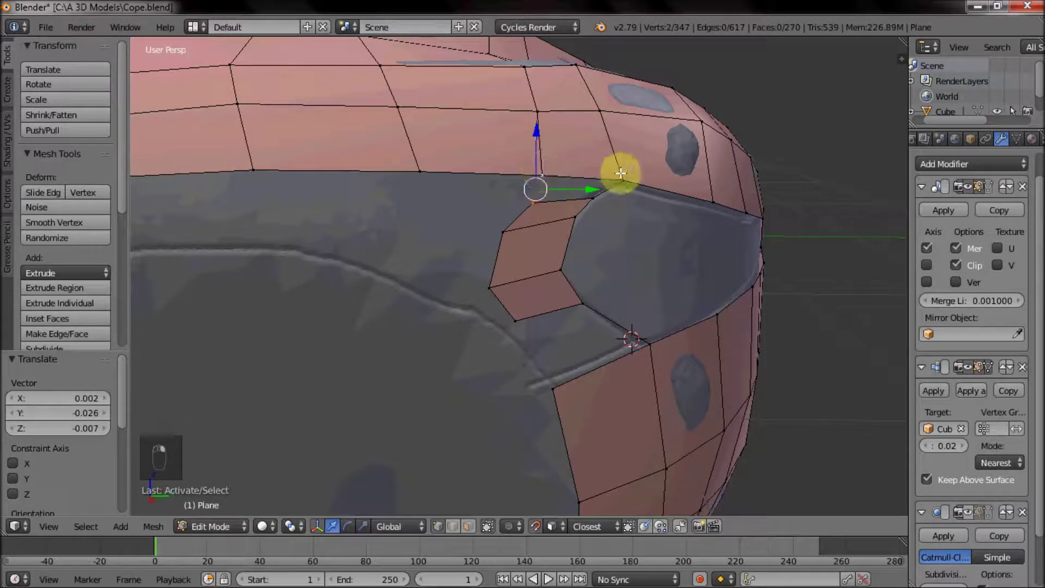
key("f")
right_click(525, 314)
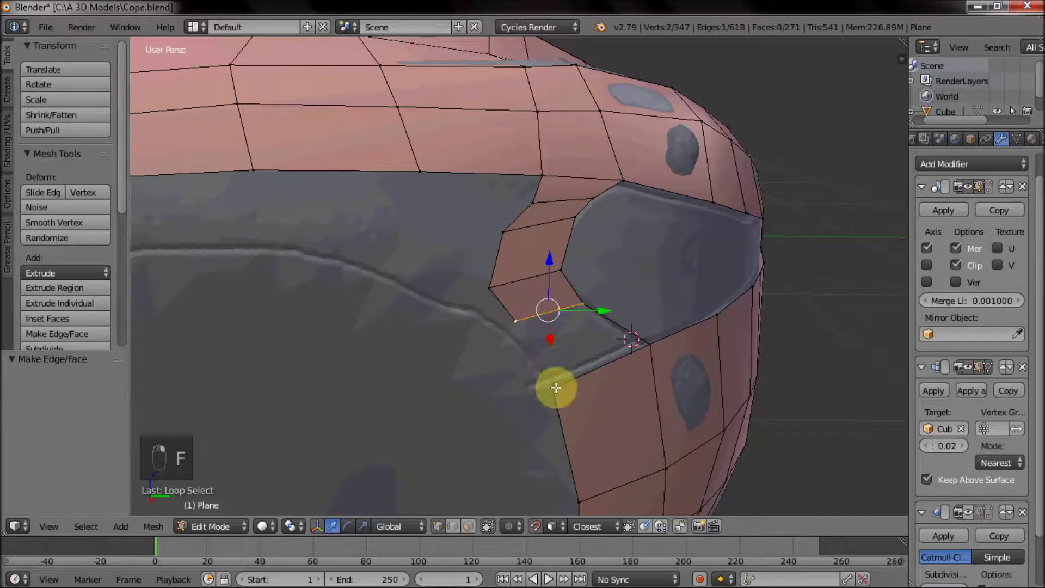
Fill the corner face, then select the fender strip's lower edge loop.
key("f")
left_click_drag(560, 232, 601, 215)
left_click_drag(607, 302, 587, 287)
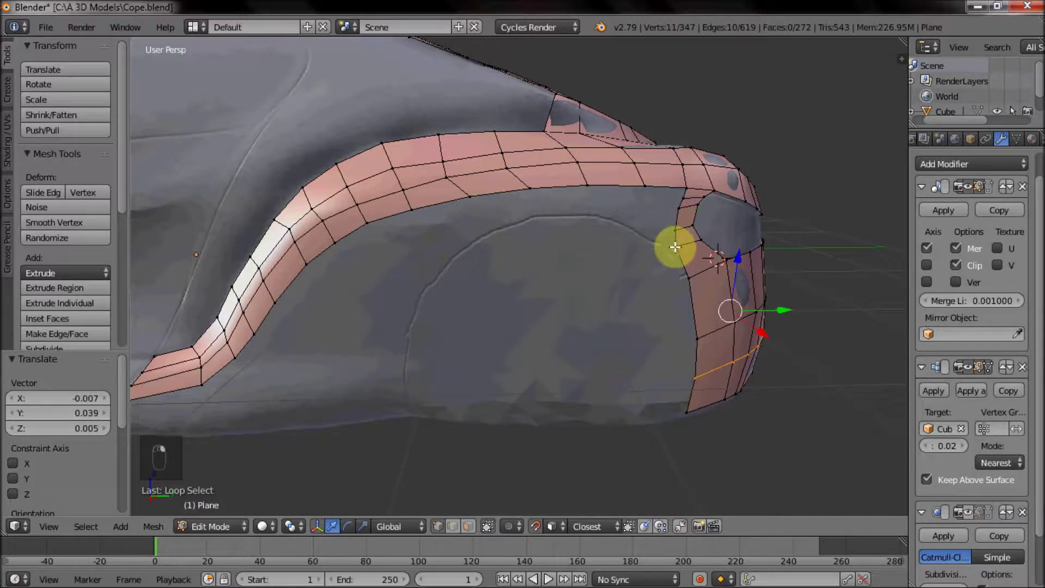
middle_click(555, 298)
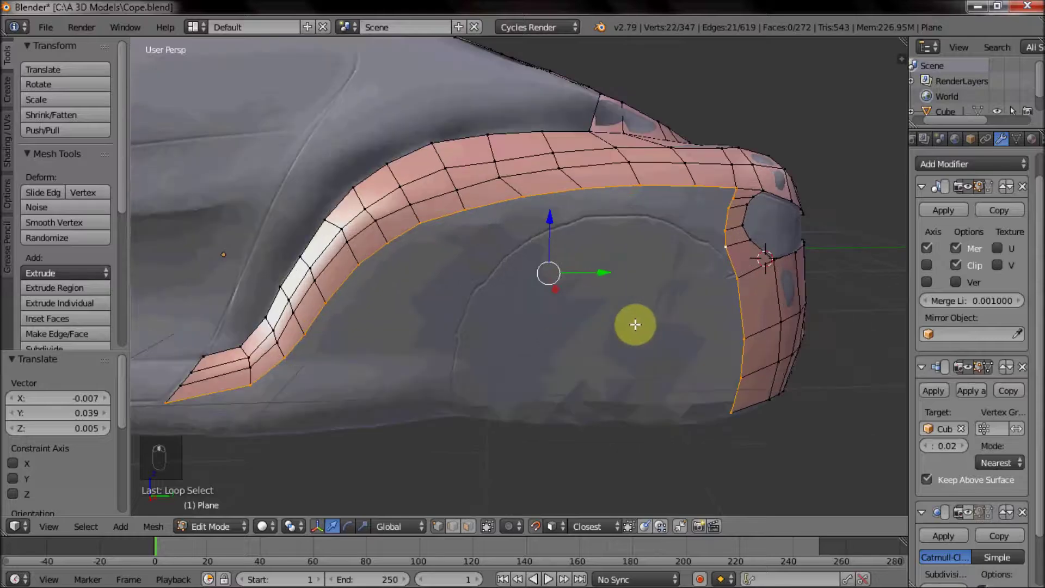
key("c")
left_click_drag(613, 225, 709, 230)
key("c")
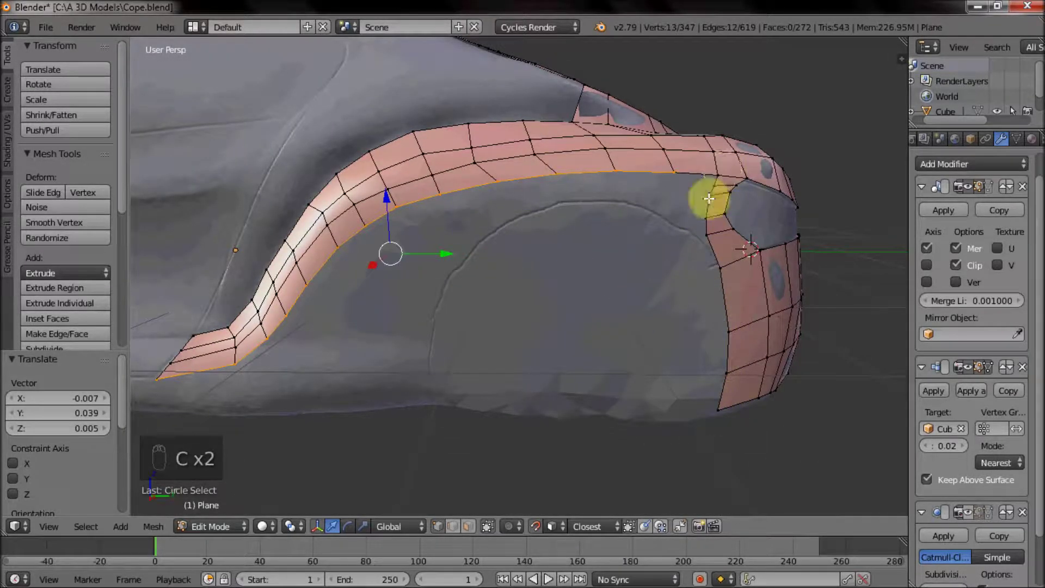
left_click_drag(649, 247, 482, 343)
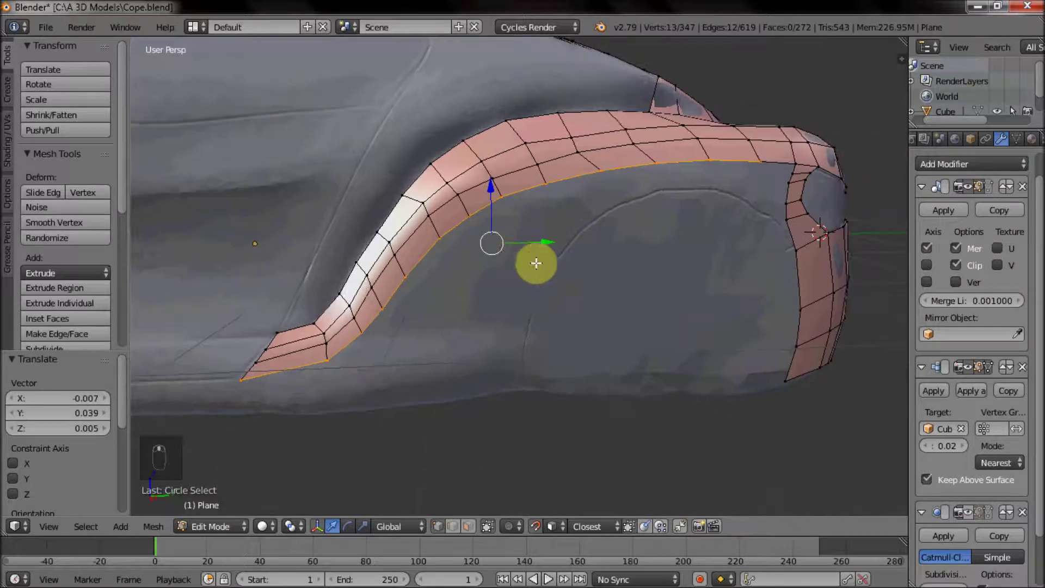
Extrude the fender edge down the side panel and align bottom vertices with the body.
key("e")
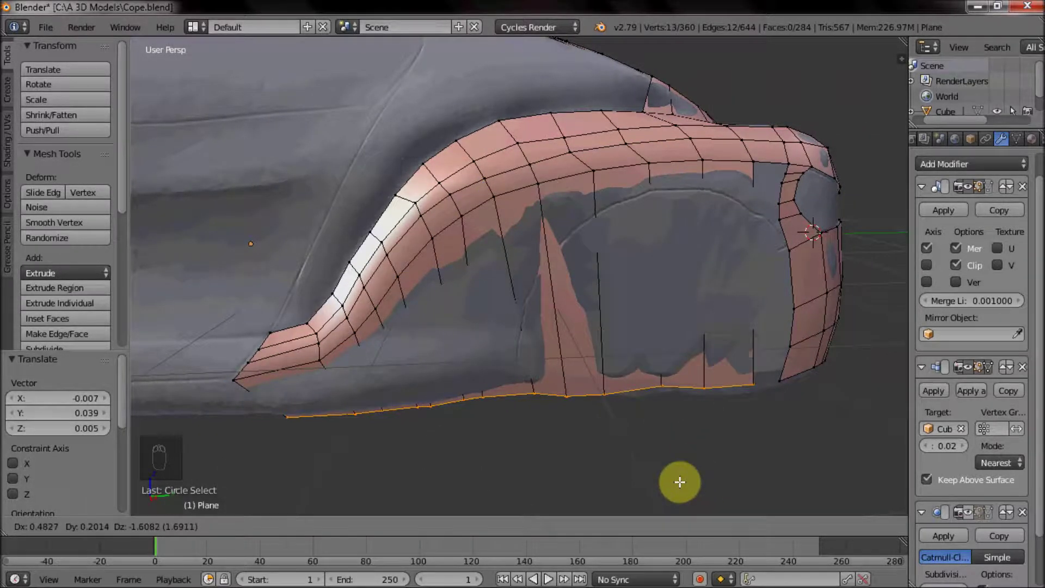
left_click_drag(493, 306, 505, 269)
left_click_drag(291, 303, 215, 270)
left_click_drag(404, 309, 458, 309)
left_click_drag(451, 295, 526, 290)
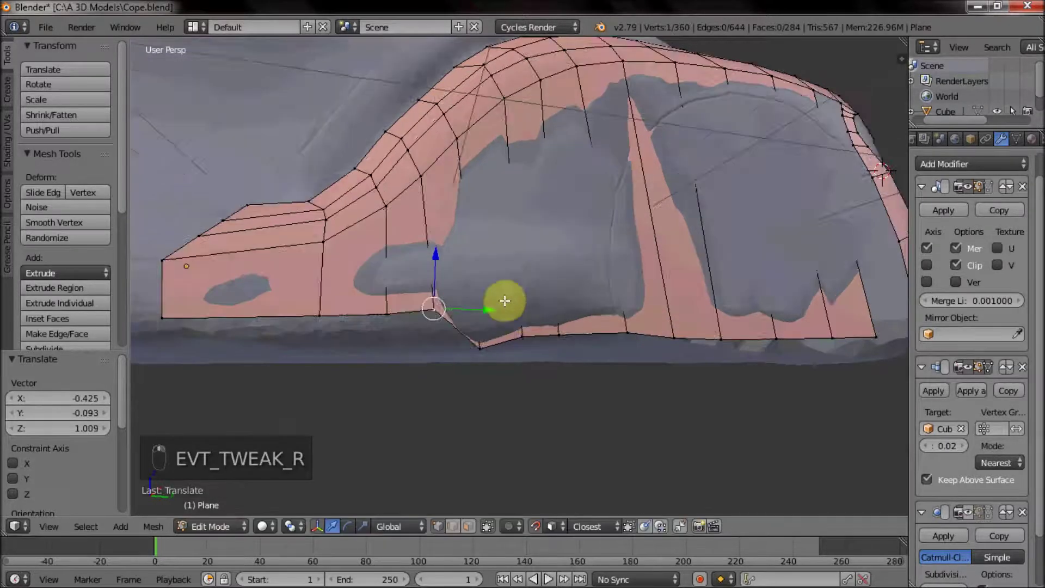
left_click_drag(407, 300, 391, 309)
left_click_drag(448, 344, 434, 308)
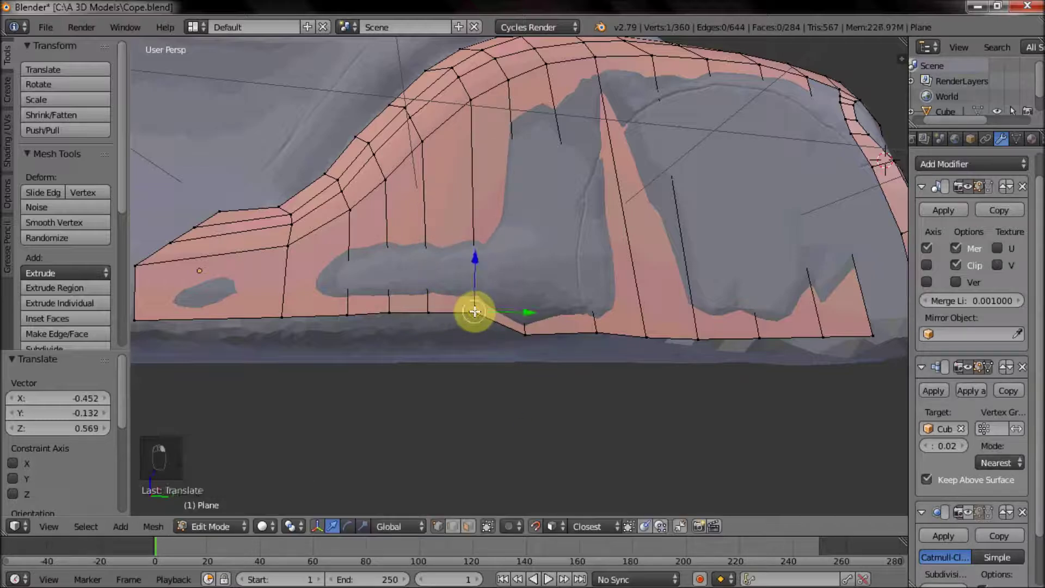
Move the remaining bottom vertices one by one into line along the side.
right_click(569, 310)
left_click_drag(644, 334, 695, 332)
left_click_drag(691, 326, 675, 315)
right_click(608, 344)
right_click(598, 341)
left_click_drag(699, 357, 732, 333)
left_click_drag(732, 333, 616, 315)
Cut centred horizontal edge loops across the side panel with Ctrl+R.
key("ctrl+r")
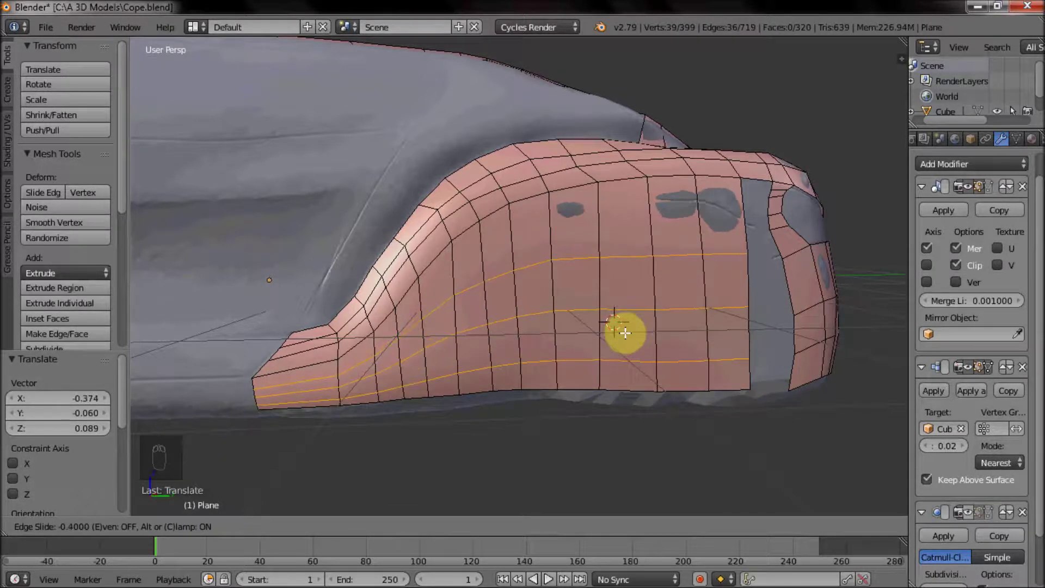
middle_click(685, 308)
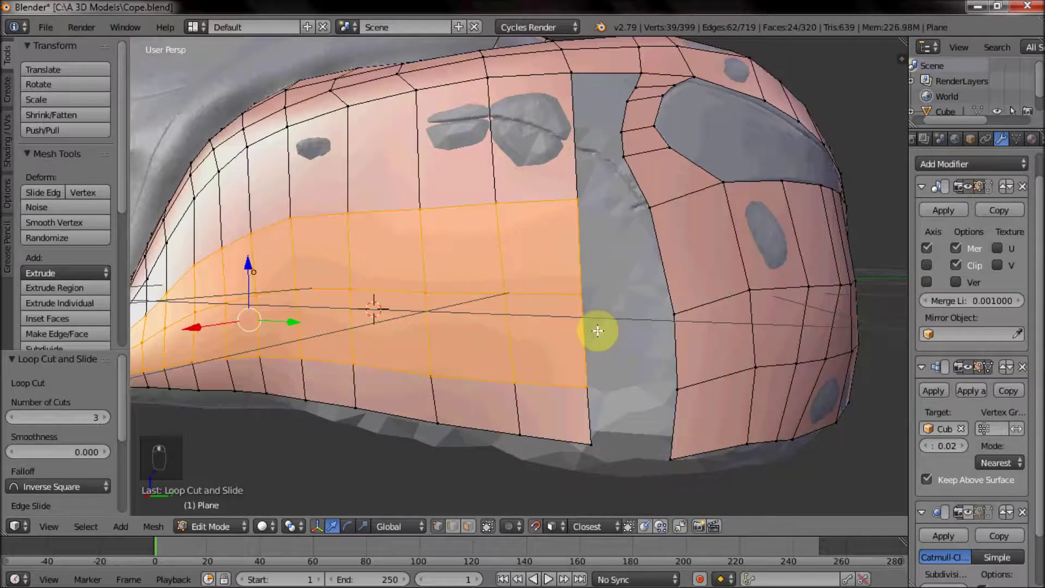
right_click(588, 434)
left_click_drag(671, 452, 669, 384)
Fill the first quad faces into the gap near the headlight.
key("f")
left_click_drag(576, 285, 652, 218)
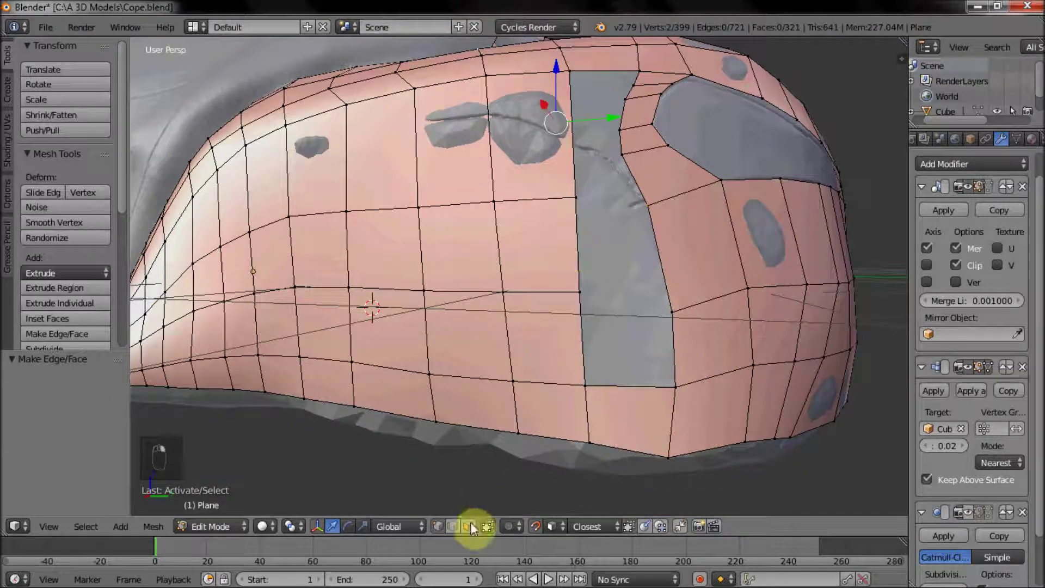
key("f")
left_click_drag(690, 283, 627, 337)
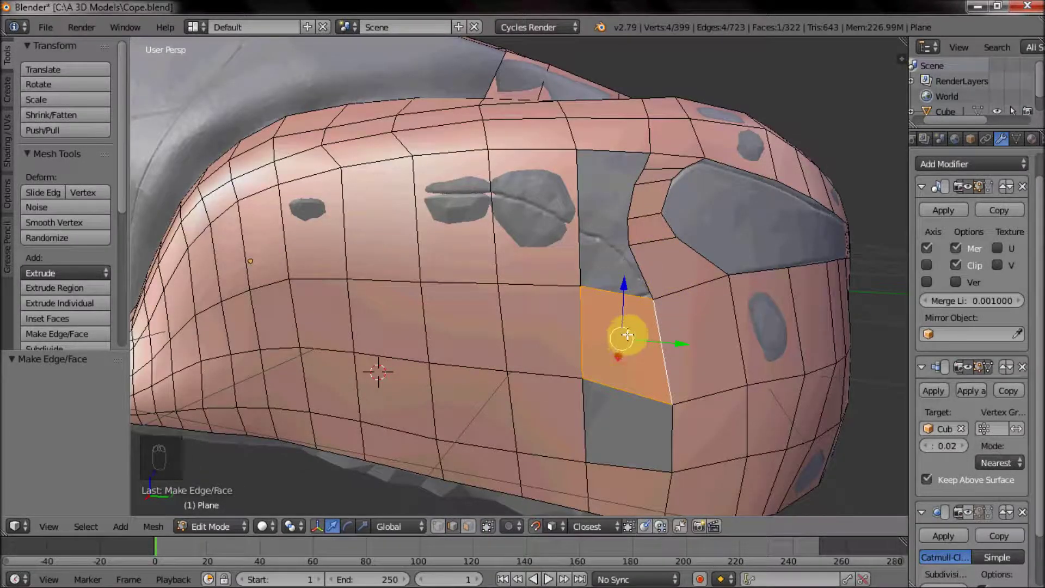
left_click_drag(579, 221, 634, 248)
middle_click(635, 248)
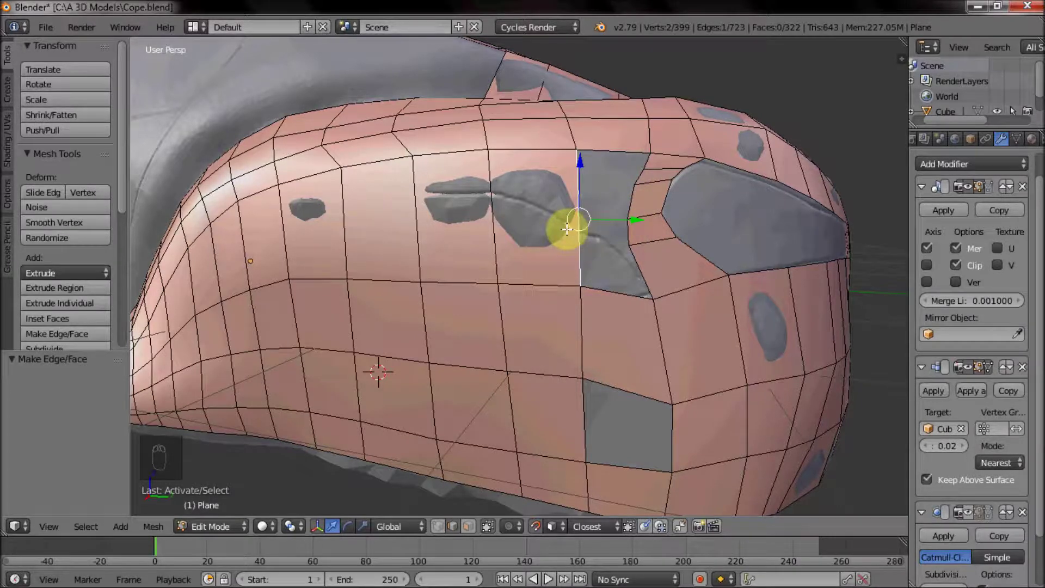
left_click_drag(502, 250, 539, 259)
Subdivide the edge beside the headlight to gain an extra vertex.
key("w")
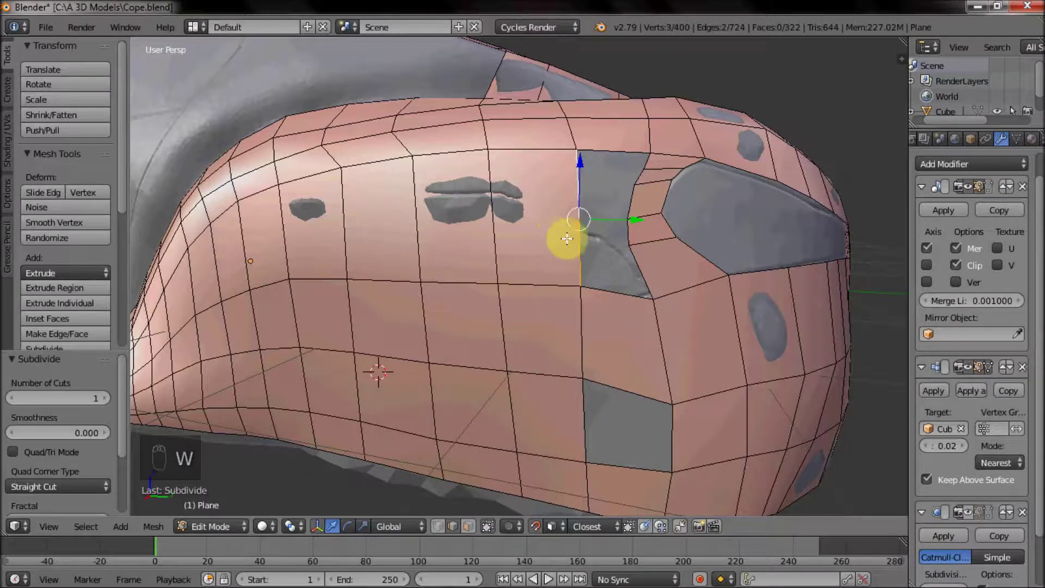
key("w")
left_click_drag(632, 233, 551, 293)
left_click_drag(550, 293, 578, 262)
left_click_drag(526, 291, 558, 300)
Fill further quads to close the remaining gaps around the headlight.
key("f")
left_click_drag(465, 214, 577, 208)
key("f")
key("space")
right_click(561, 250)
key("f")
key("f")
left_click(444, 530)
left_click_drag(399, 197, 410, 217)
left_click(427, 225)
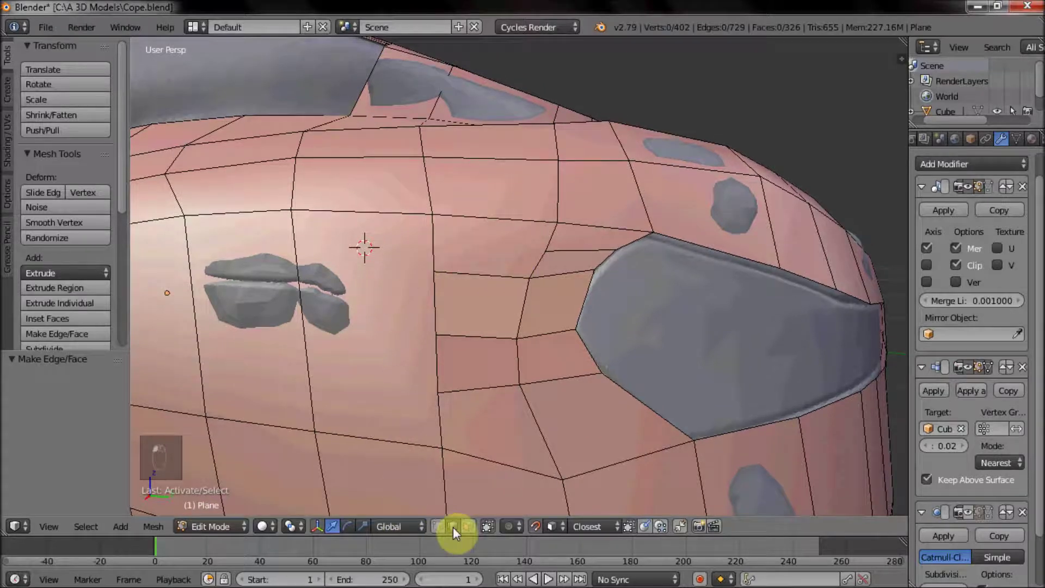
left_click_drag(435, 256, 439, 245)
Subdivide the edge above the headlight, slide its vertex to the corner, fill the last quad, return to Object Mode.
right_click(439, 245)
key("w")
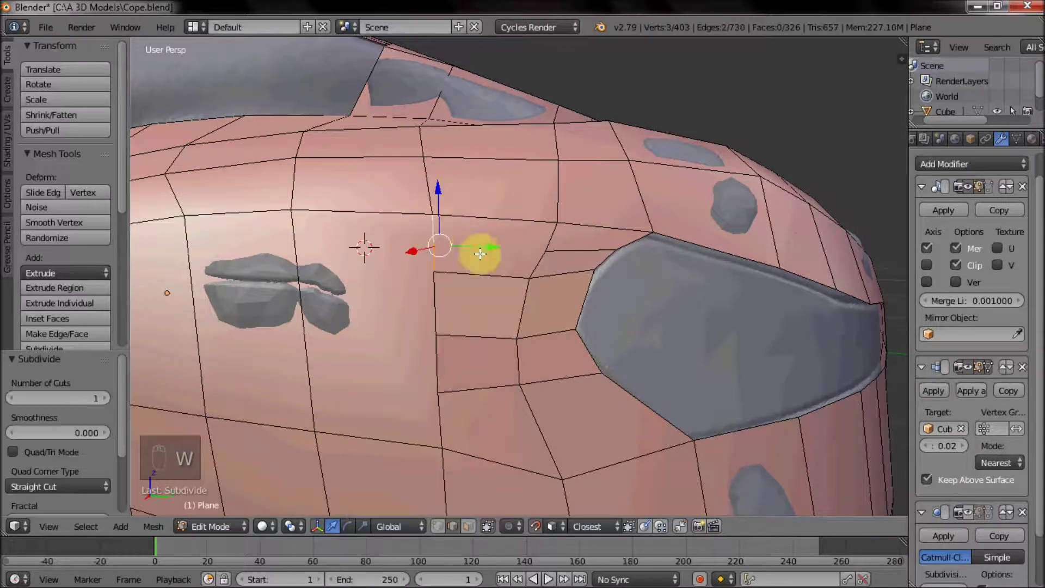
left_click(441, 534)
right_click(441, 245)
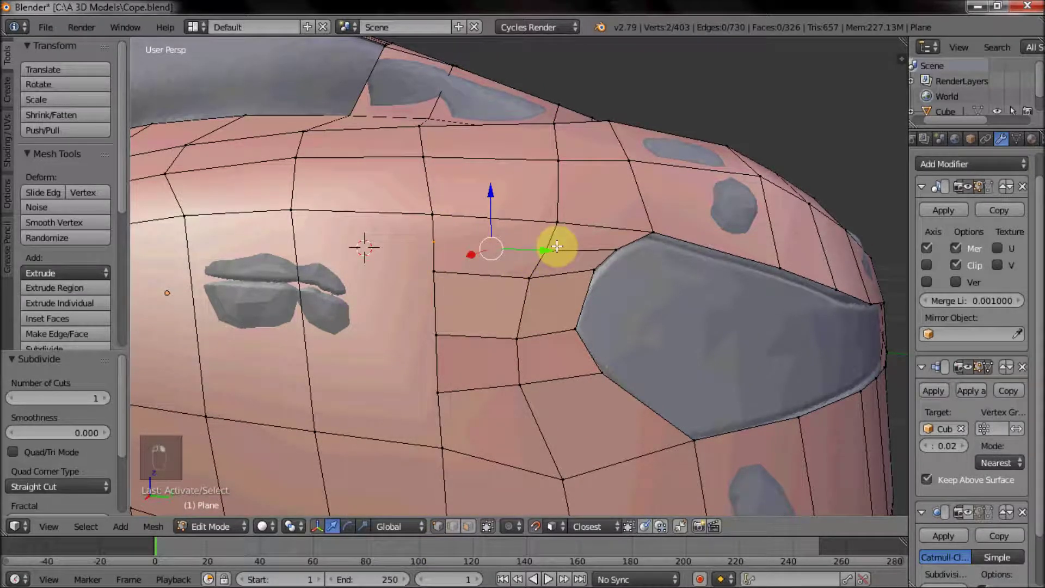
key("j")
left_click_drag(462, 359, 552, 402)
key("f")
key("Tab")
Leave Edit Mode and hide the scanned car so only the shell shows.
key("Tab")
key("Tab")
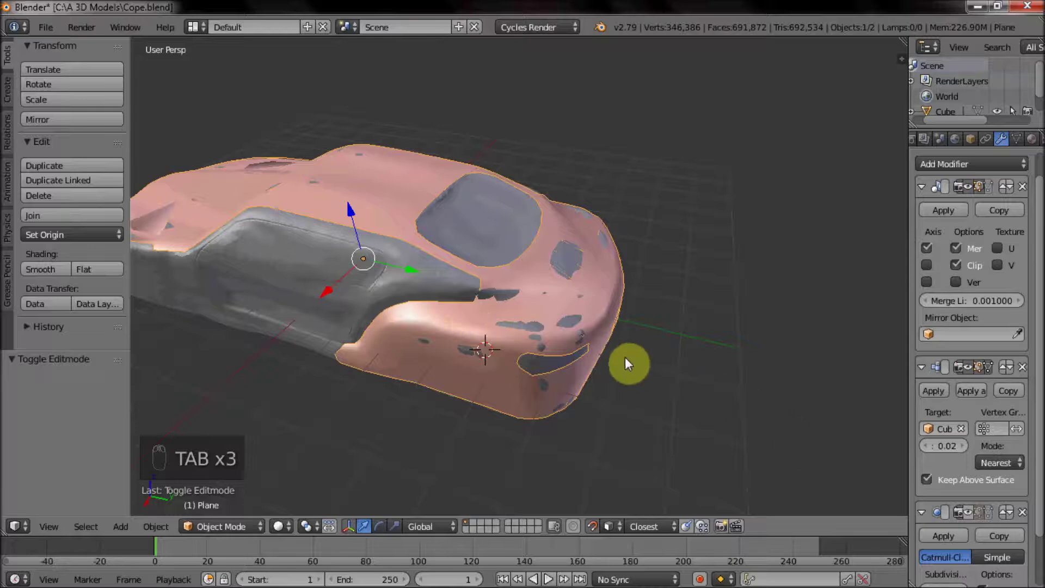
key("h")
Inspect the shell from several angles and set its shading to Smooth.
left_click_drag(502, 353, 790, 410)
left_click(974, 517)
left_click_drag(632, 353, 626, 336)
left_click_drag(634, 332, 602, 337)
left_click_drag(588, 337, 558, 329)
middle_click(563, 351)
middle_click(587, 380)
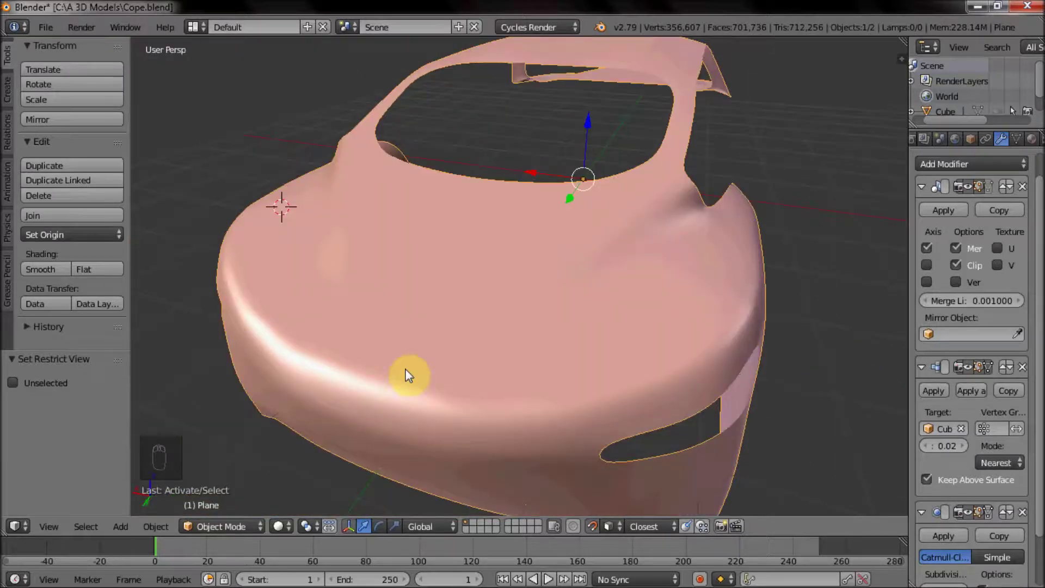
middle_click(456, 282)
left_click(40, 277)
Review the smoothed shell around the nose and unhide the car scan with Alt+H.
left_click_drag(331, 324, 545, 292)
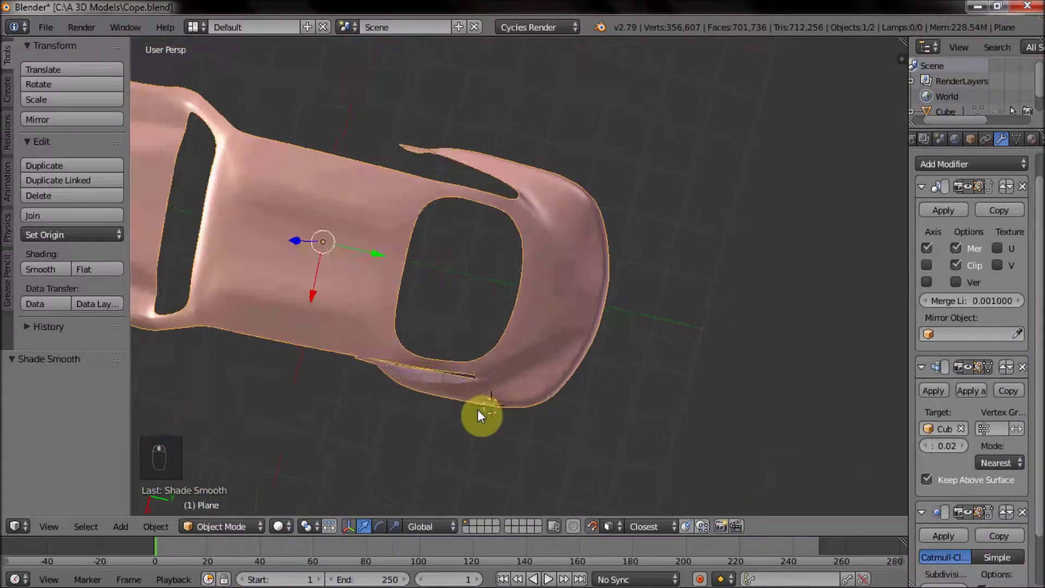
middle_click(582, 222)
left_click_drag(532, 168, 519, 312)
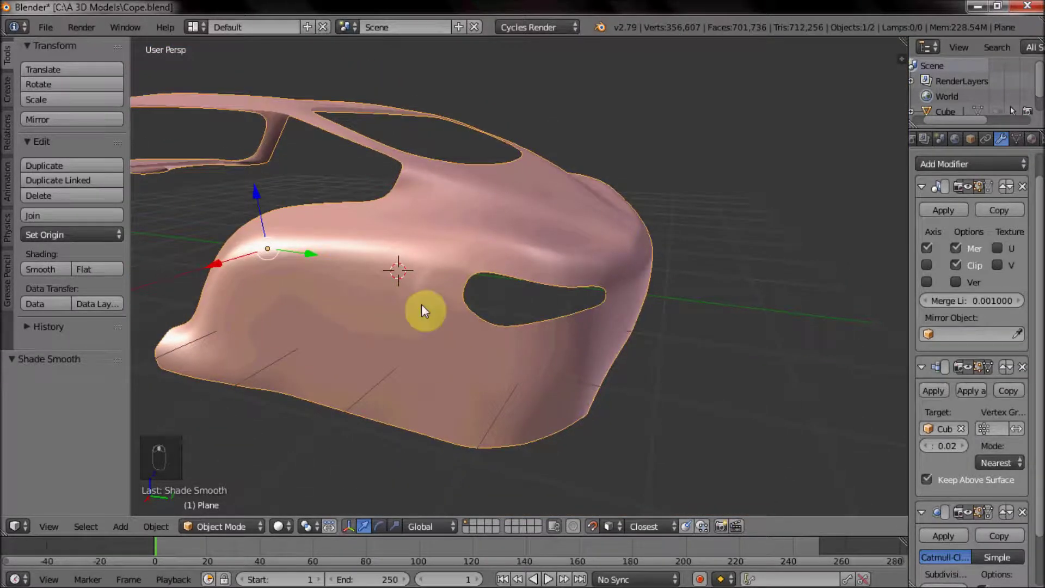
key("alt+h")
left_click(969, 516)
Enter Edit Mode and select the tangled faces beside the headlight recess.
key("Tab")
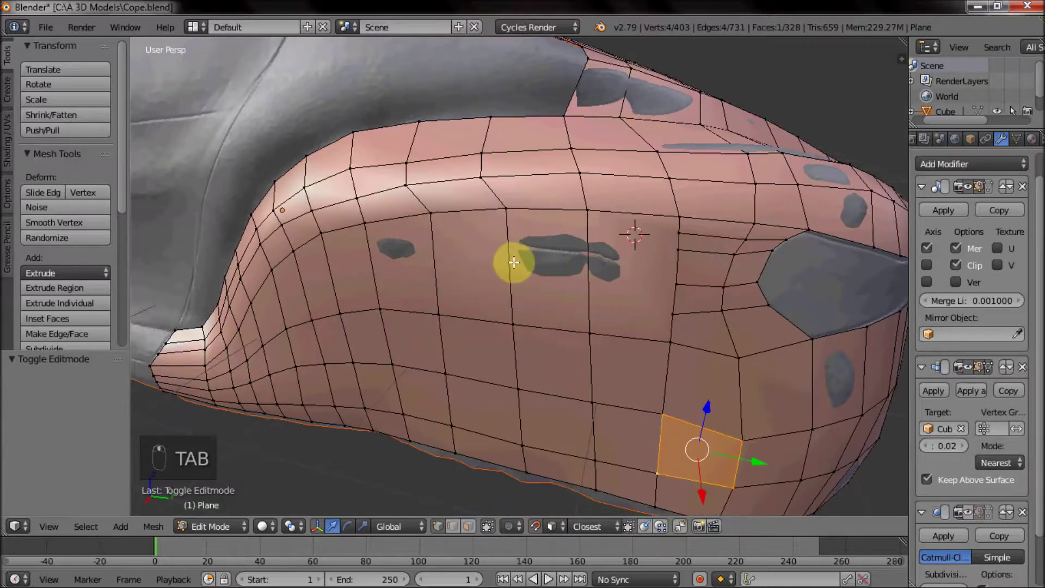
middle_click(540, 290)
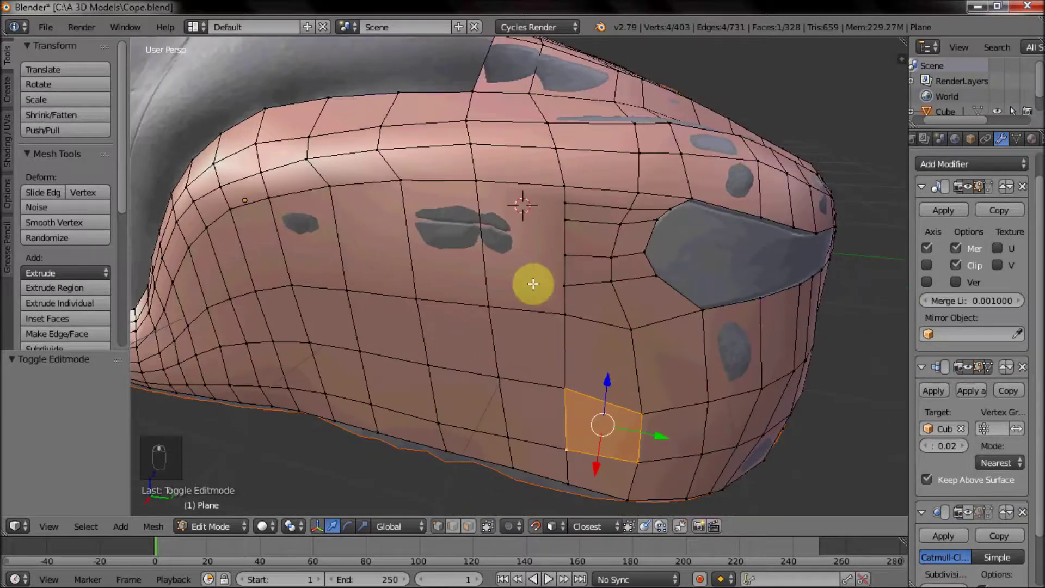
left_click_drag(471, 529, 595, 287)
left_click_drag(594, 287, 593, 244)
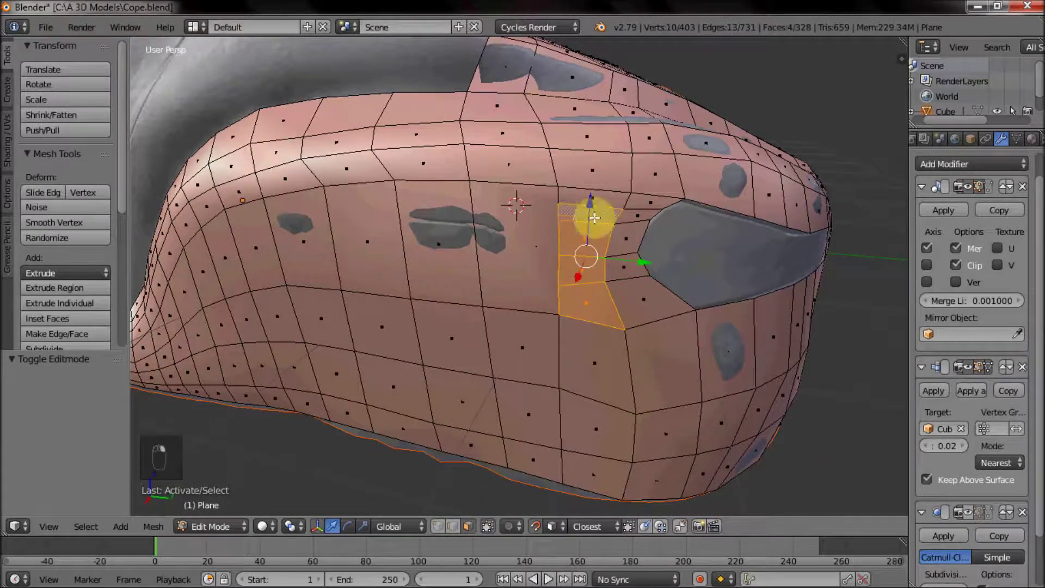
left_click_drag(533, 230, 525, 259)
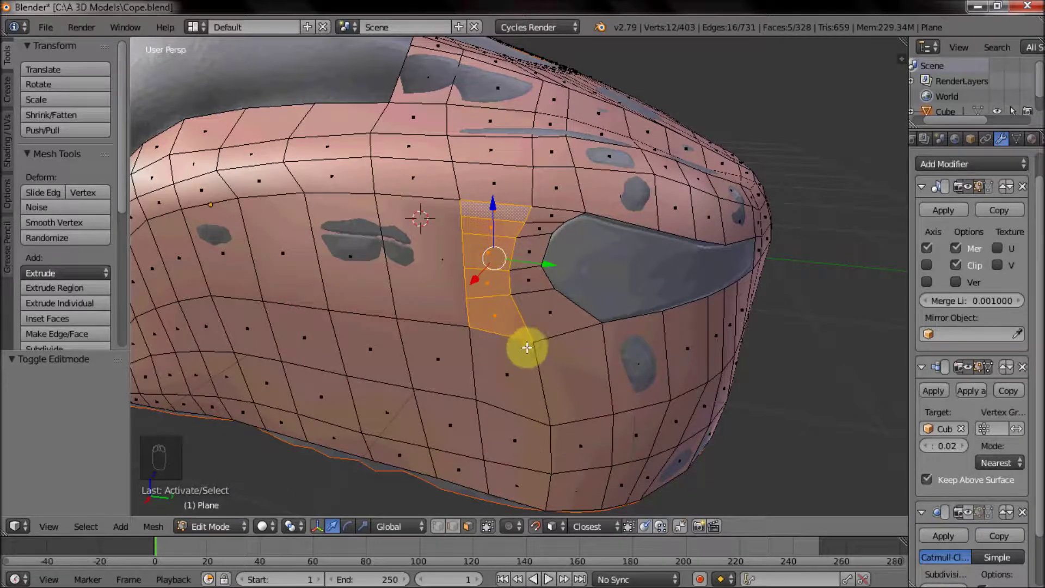
Delete those faces and the leftover stray edges inside the hole.
key("x")
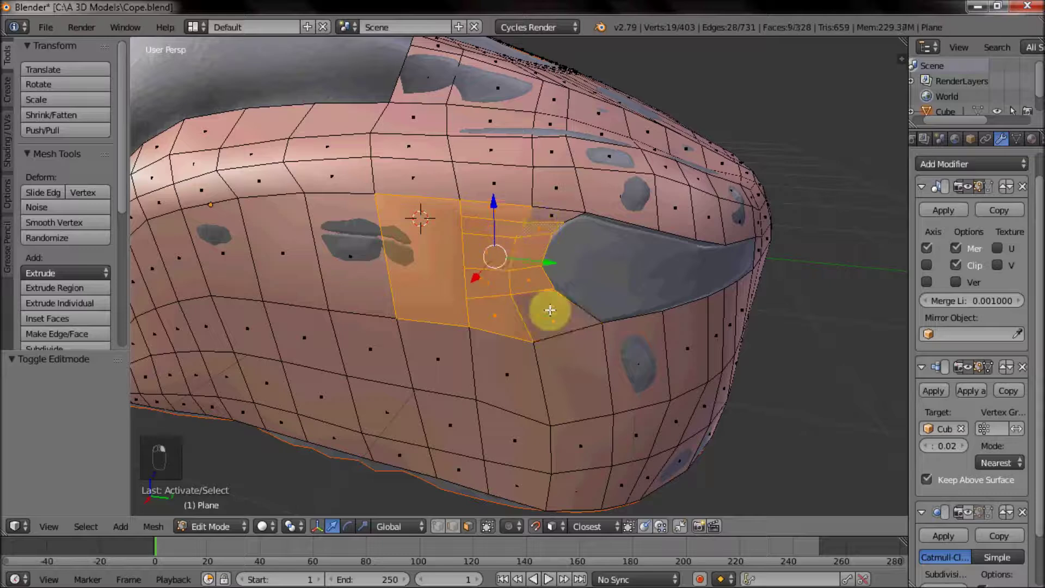
key("x")
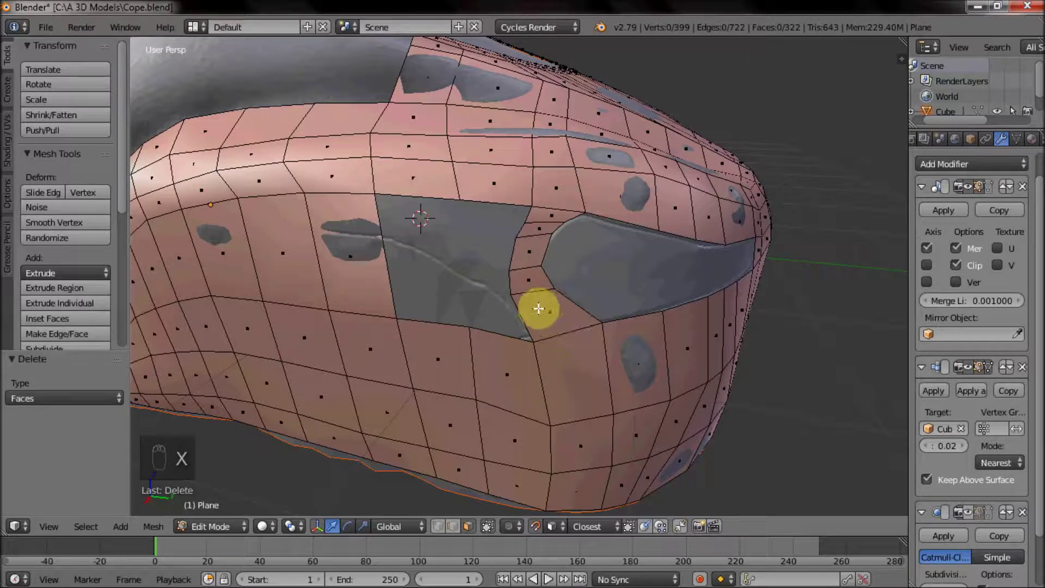
left_click(461, 534)
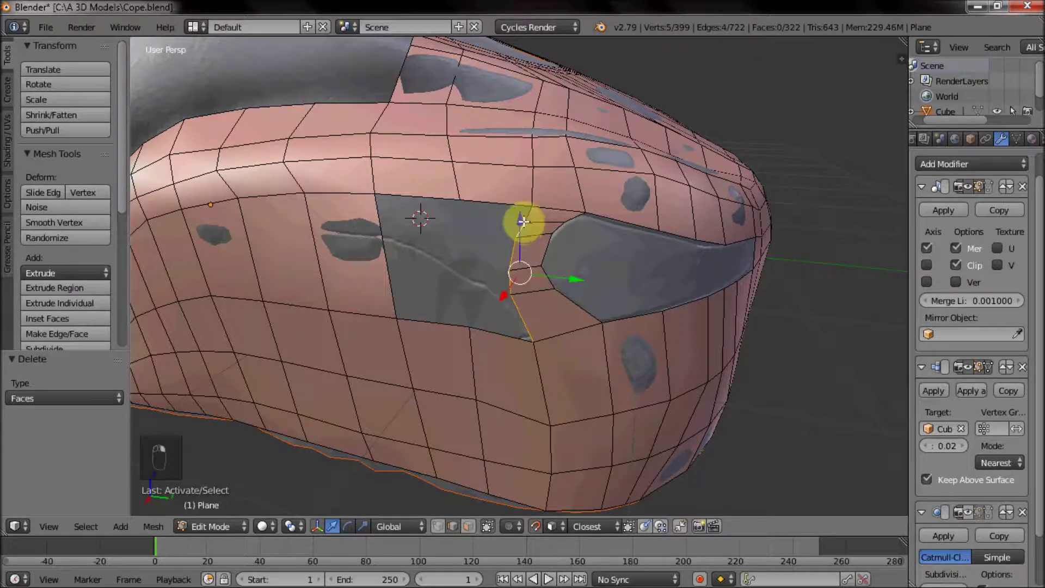
key("x")
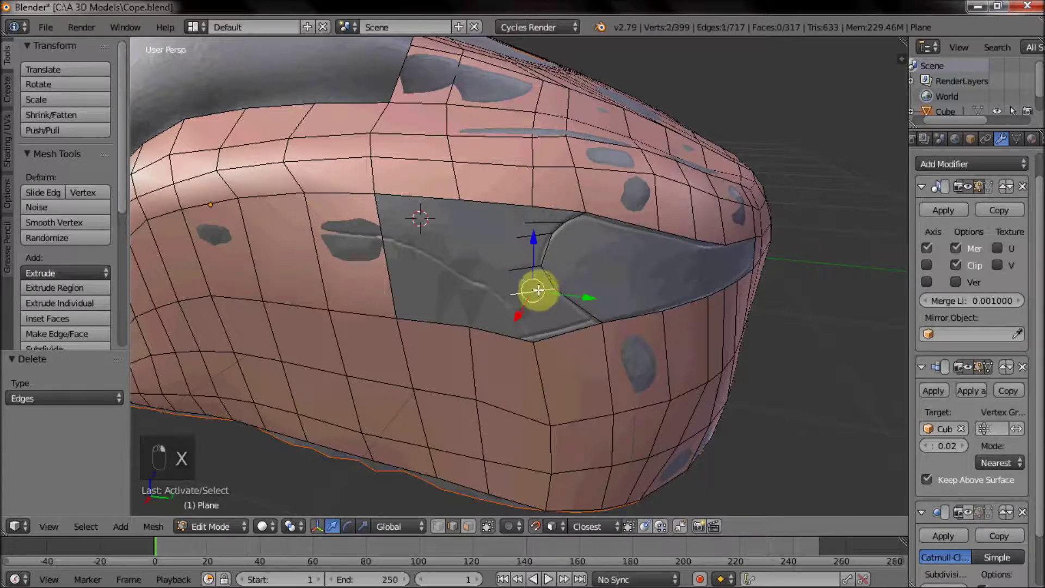
key("x")
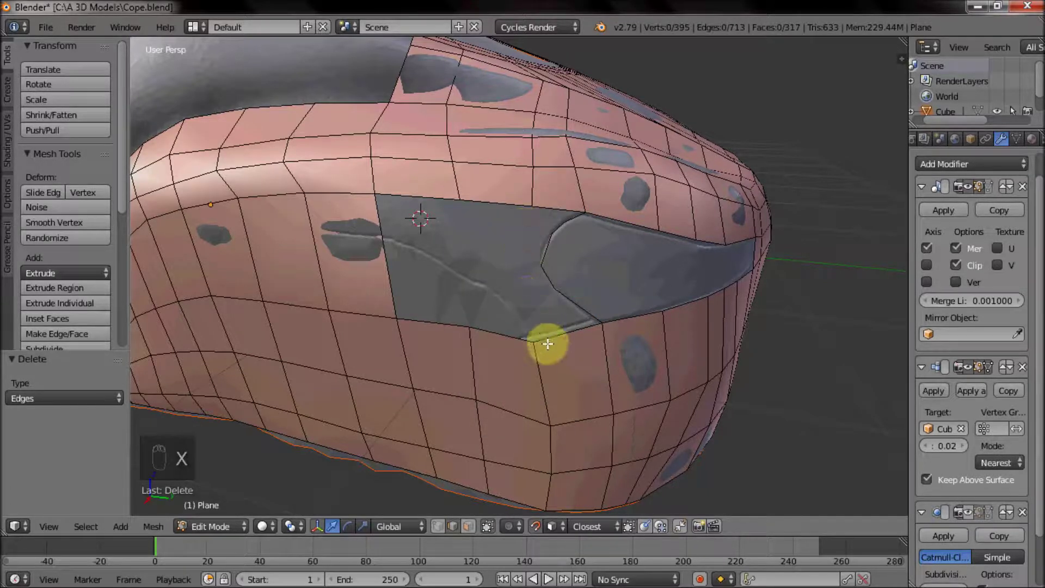
Fill new quad faces across the gap and return to Object Mode.
left_click_drag(448, 317, 394, 269)
key("f")
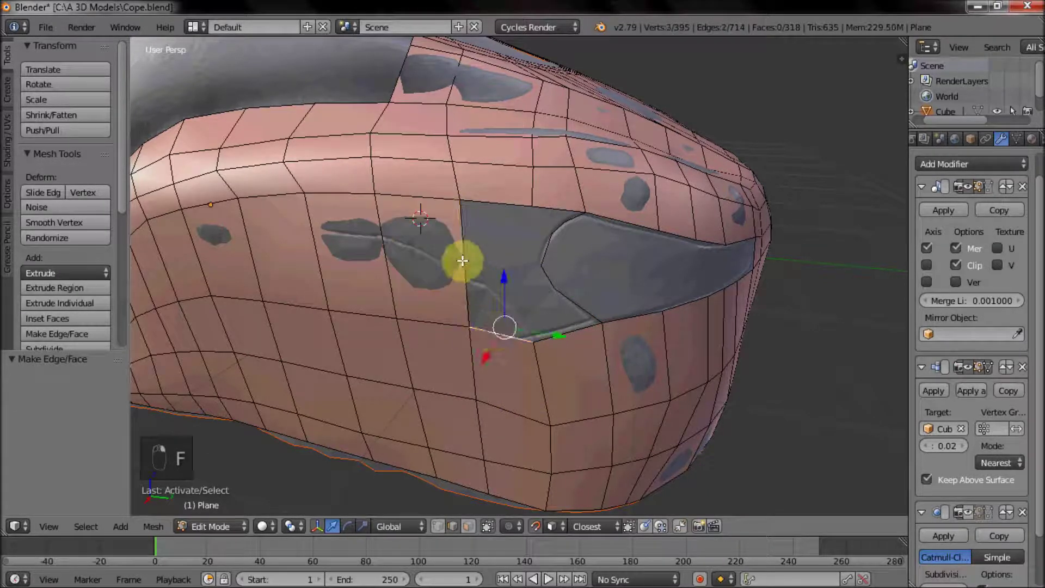
key("f")
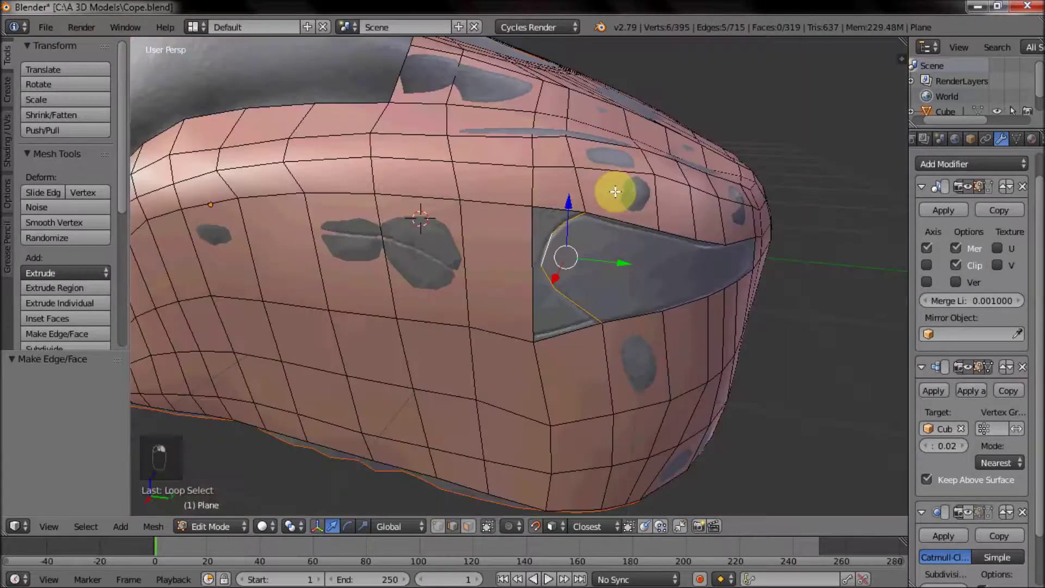
left_click_drag(497, 353, 529, 351)
key("f")
key("Tab")
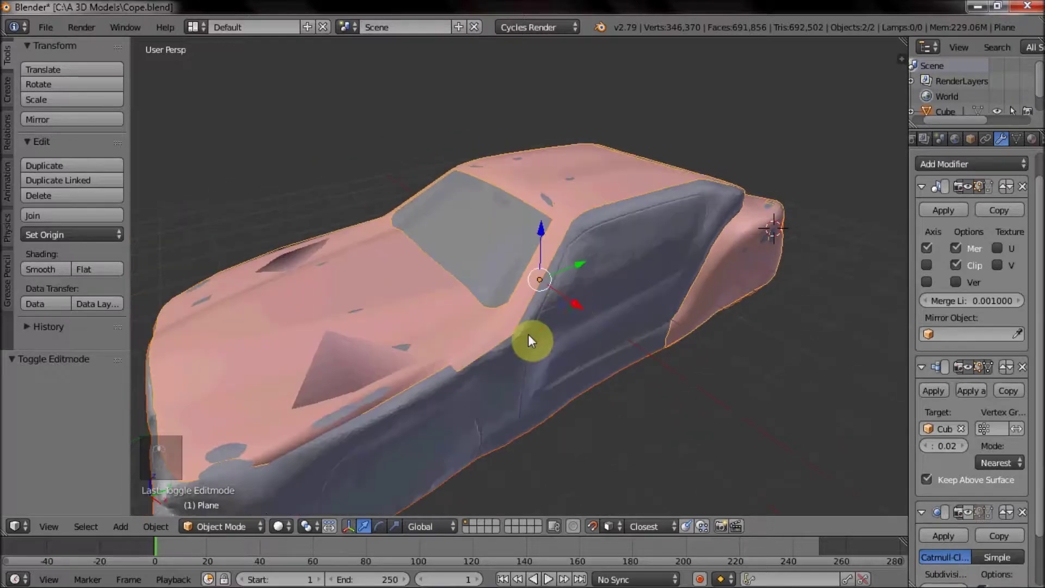
Select the retopology shell, hide everything else, and enter Edit Mode.
middle_click(527, 288)
left_click_drag(476, 333, 338, 334)
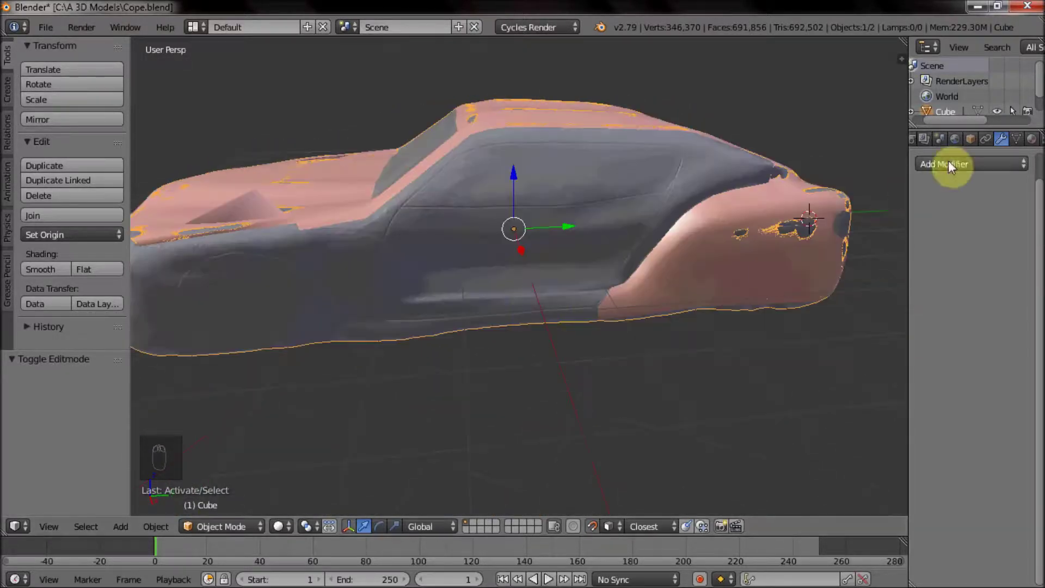
middle_click(1016, 143)
right_click(490, 345)
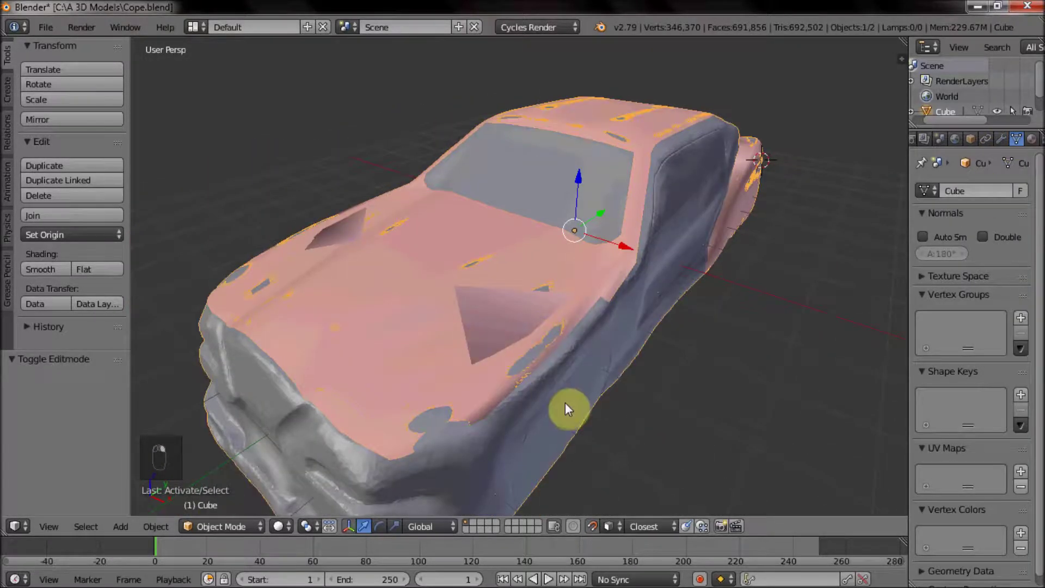
key("h")
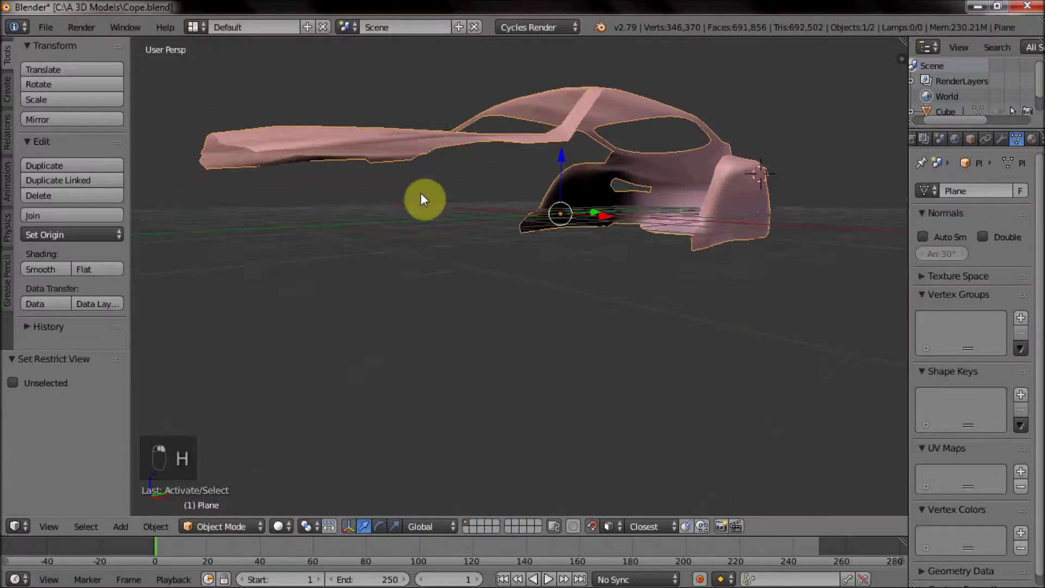
key("Tab")
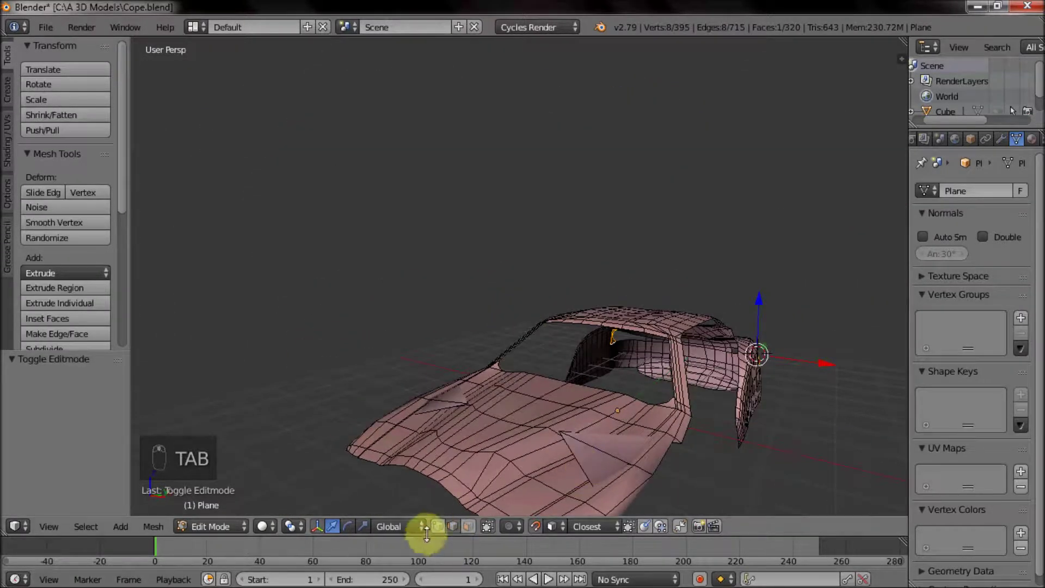
Frame the hood's front corner loops and bring the hidden car scan back.
left_click_drag(476, 502, 567, 422)
left_click_drag(561, 394, 653, 452)
left_click_drag(528, 301, 619, 335)
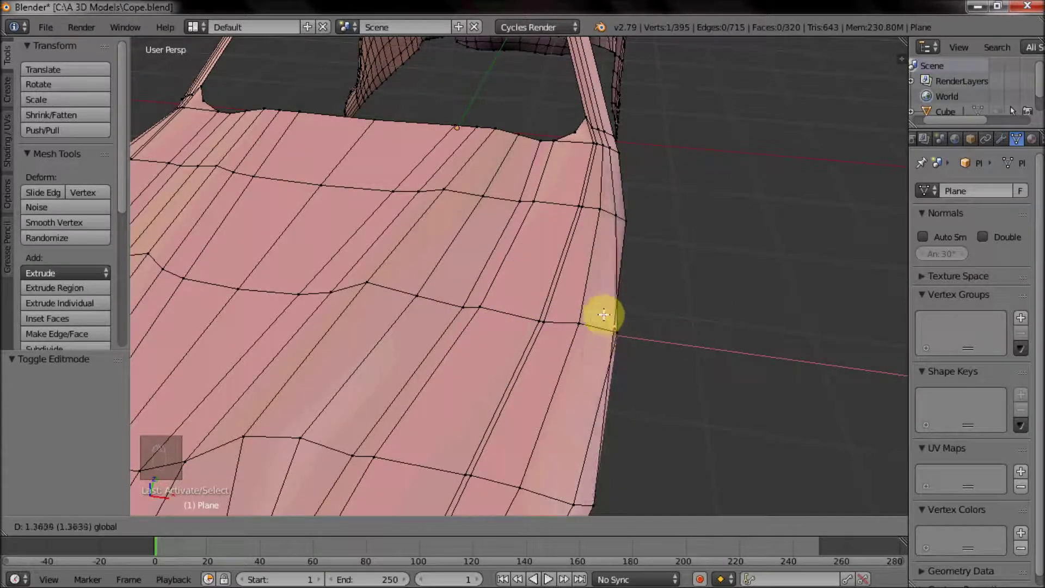
key("Tab")
key("alt+h")
View the side sill in wireframe and select a vertex on the fender's lower edge.
key("Tab")
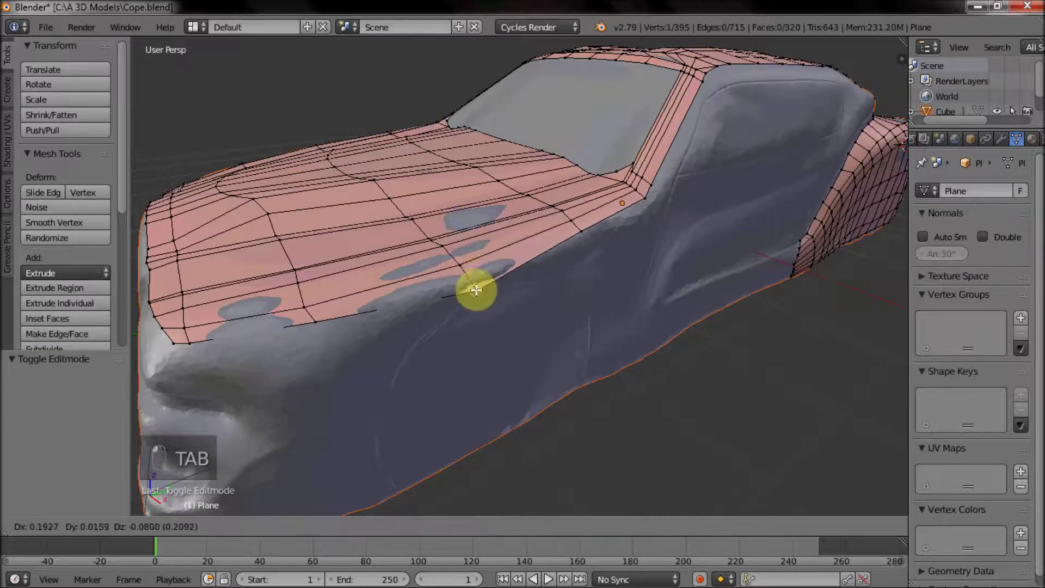
key("Tab")
left_click_drag(720, 330, 664, 337)
key("Tab")
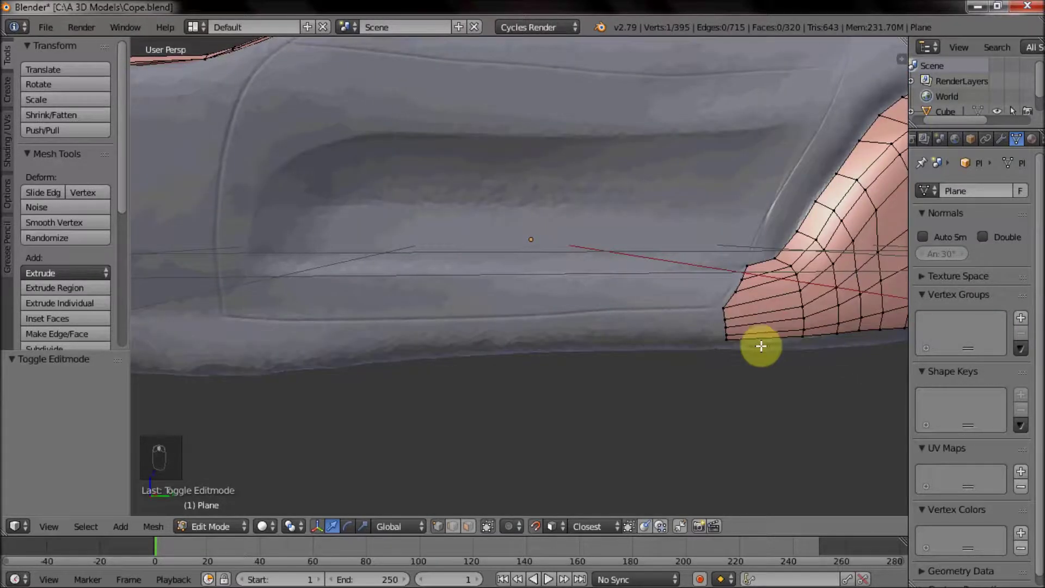
left_click_drag(607, 291, 639, 225)
key("z")
right_click(676, 267)
key("c")
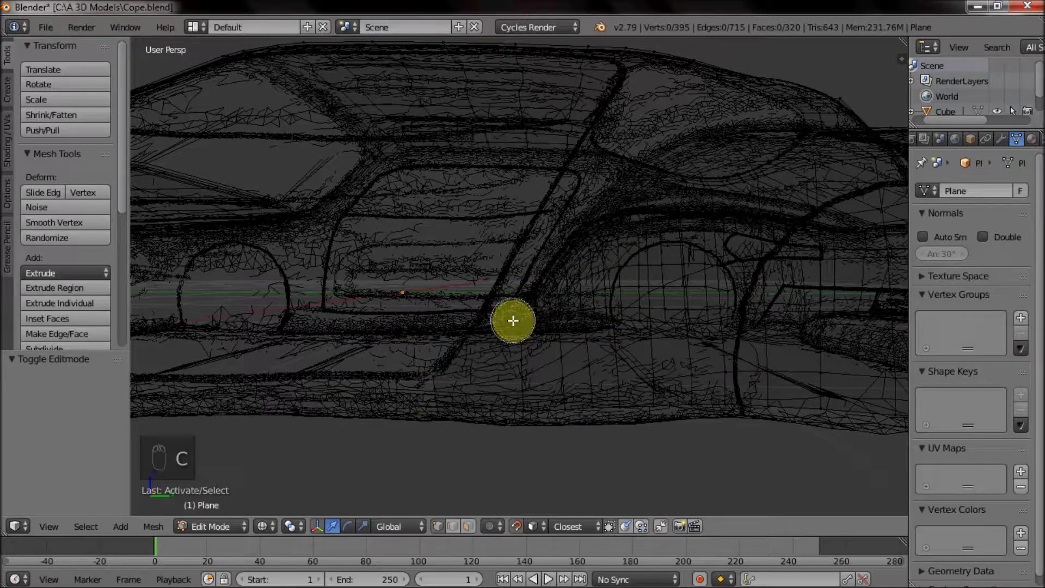
key("ctrl+z")
Select the fender's bottom edge vertices and extrude them along the lower sill.
key("c")
key("z")
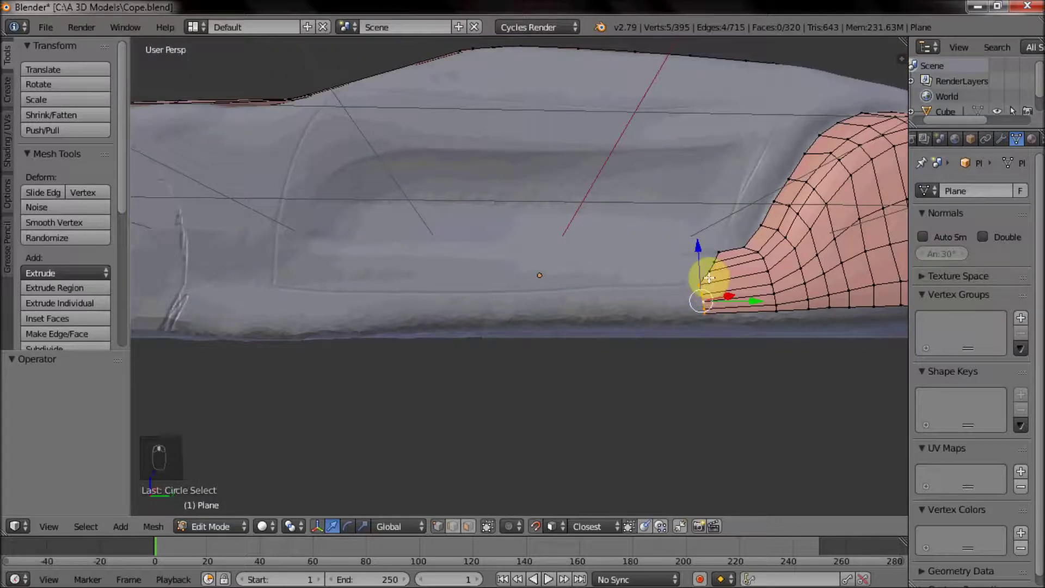
key("e")
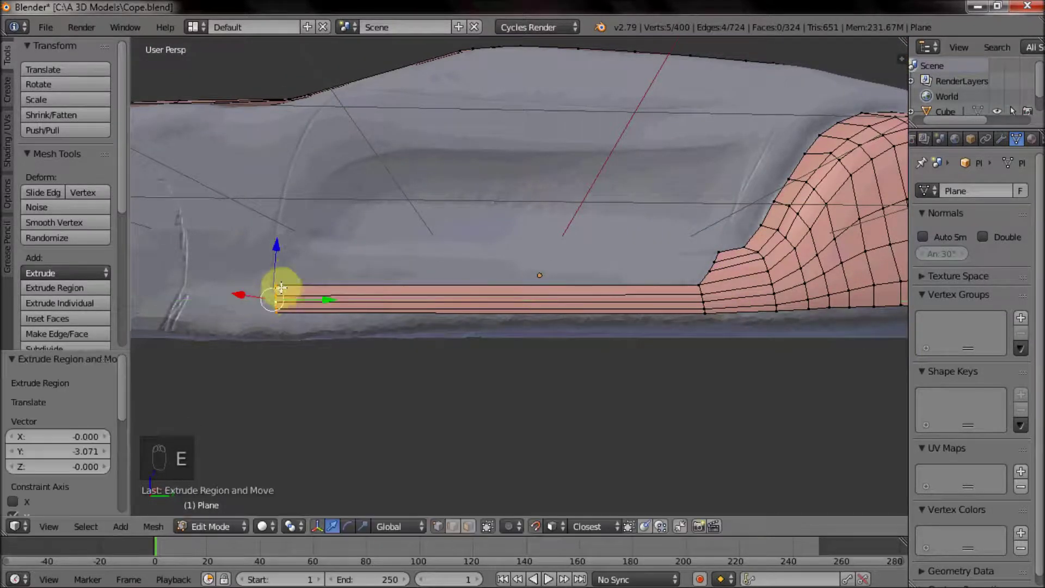
left_click_drag(531, 297, 509, 336)
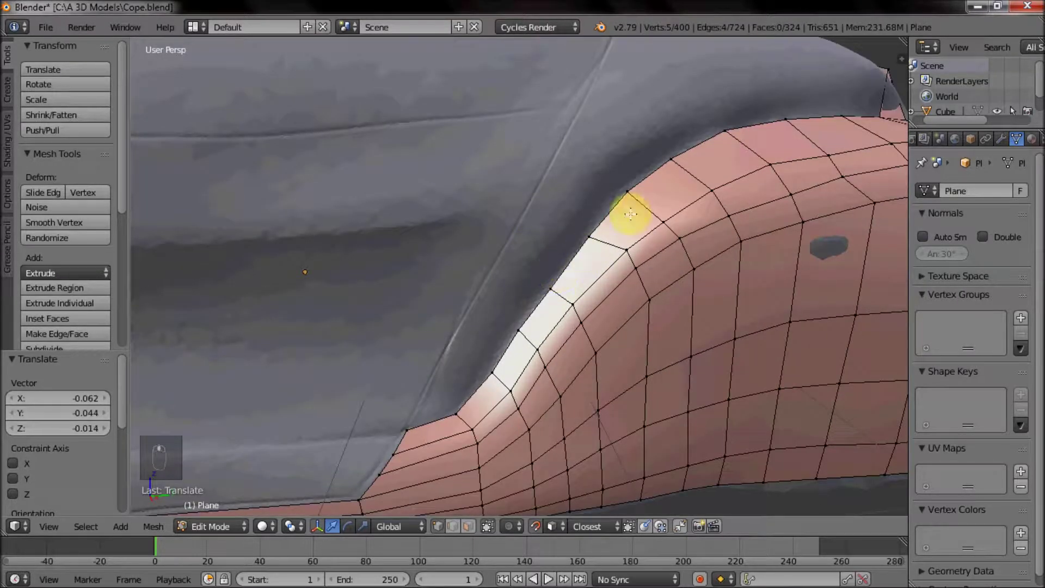
left_click_drag(594, 261, 619, 259)
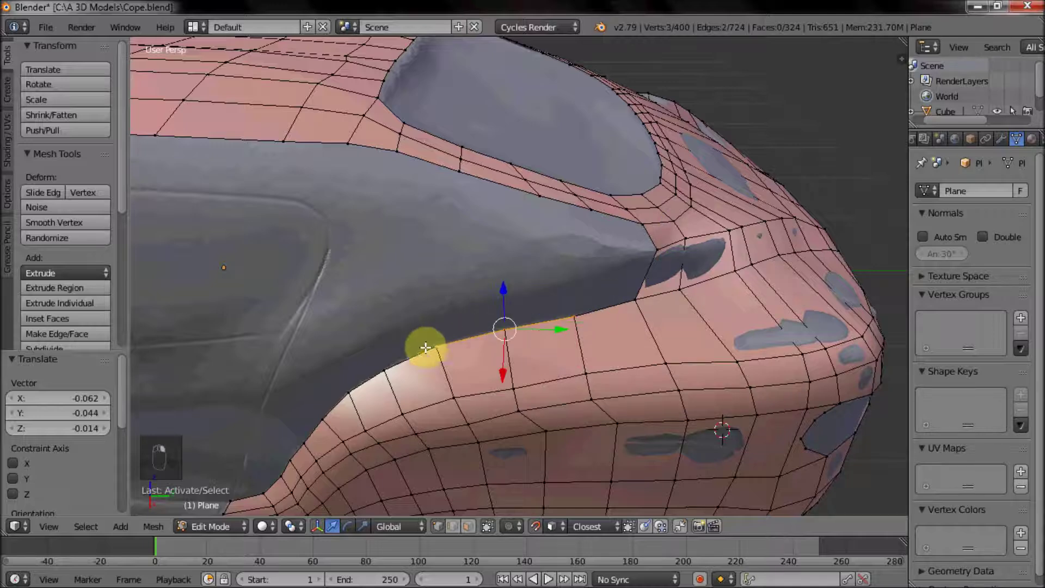
left_click_drag(352, 382, 618, 265)
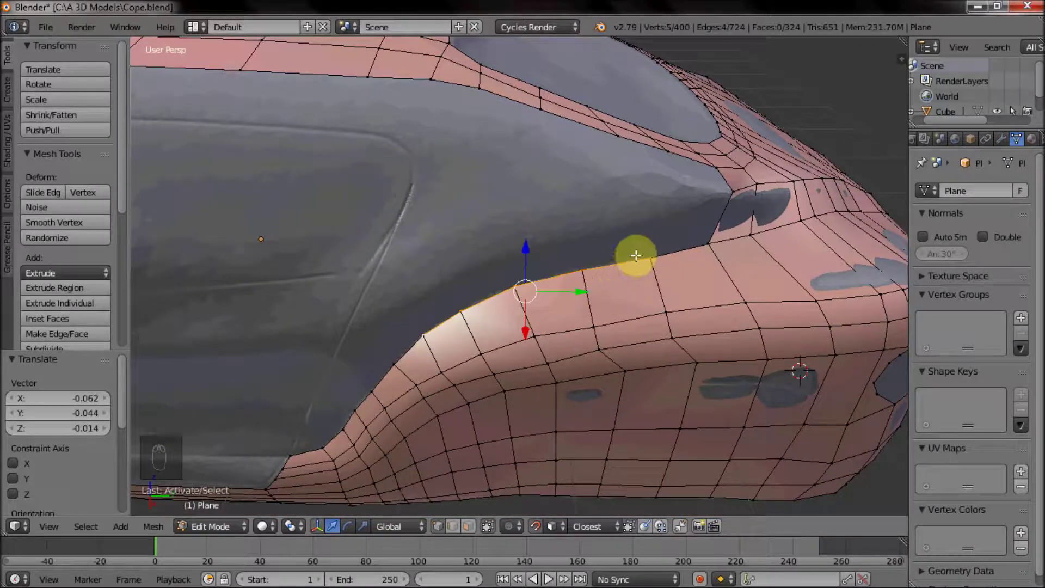
Extrude the fender edge up toward the hood and fill a face between them.
key("e")
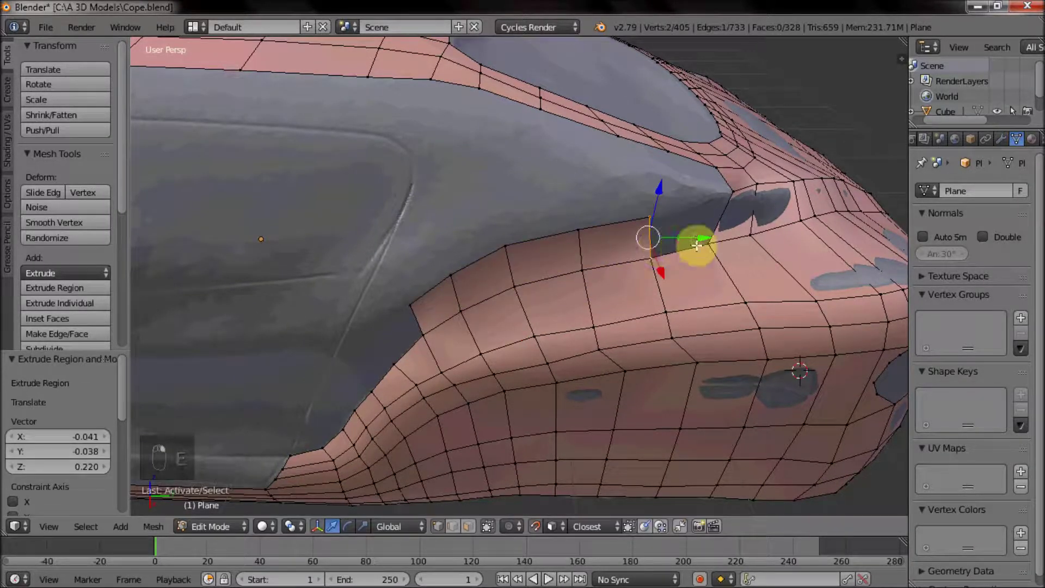
key("f")
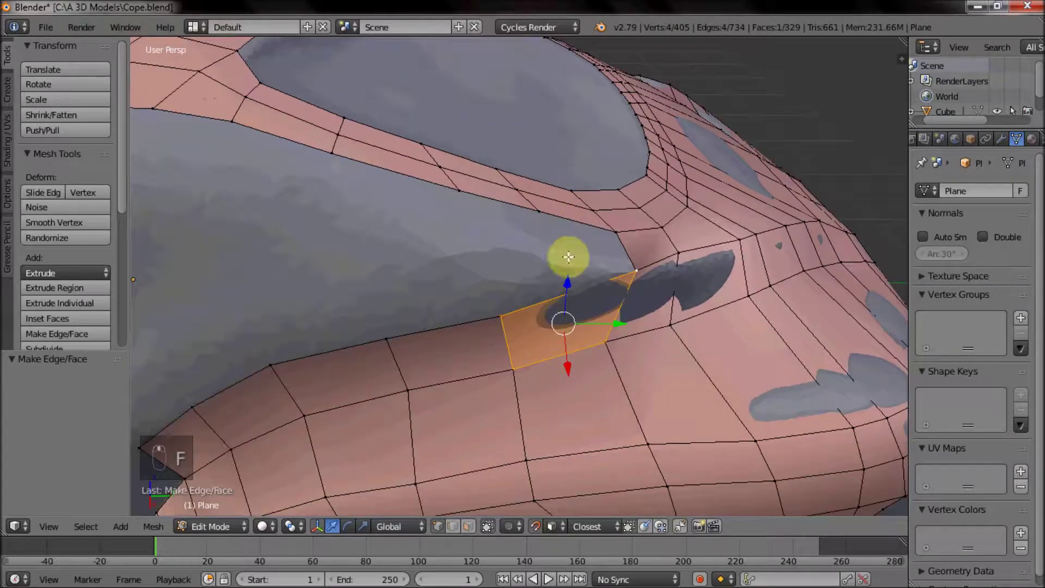
left_click_drag(518, 341, 528, 326)
left_click_drag(541, 305, 535, 214)
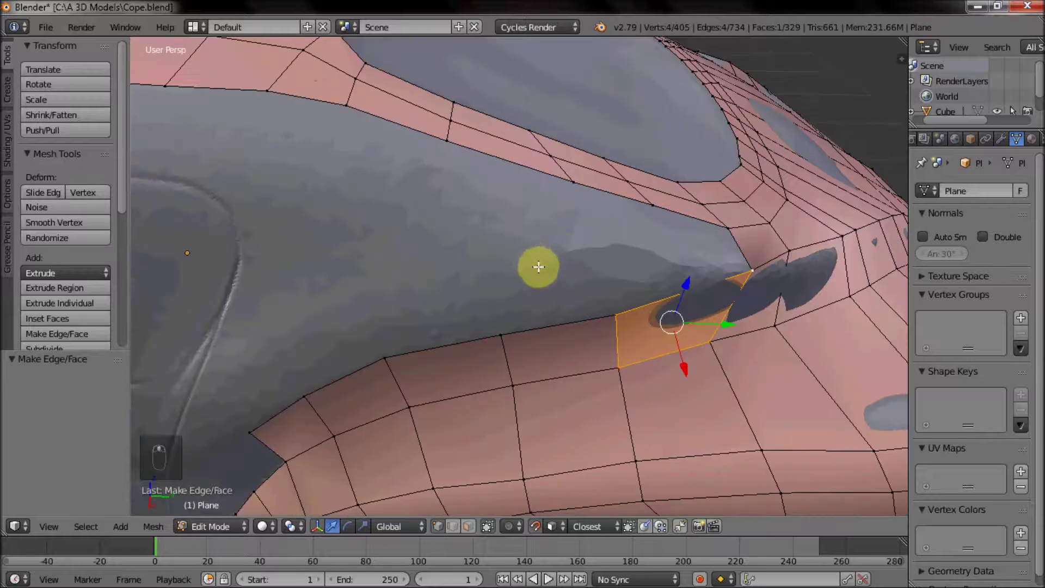
left_click_drag(512, 380, 516, 391)
Fill further faces across the open edges of the fender gap.
key("ctrl+r")
left_click(538, 427)
left_click_drag(562, 259, 568, 305)
key("f")
left_click_drag(520, 314, 508, 301)
left_click_drag(467, 263, 558, 357)
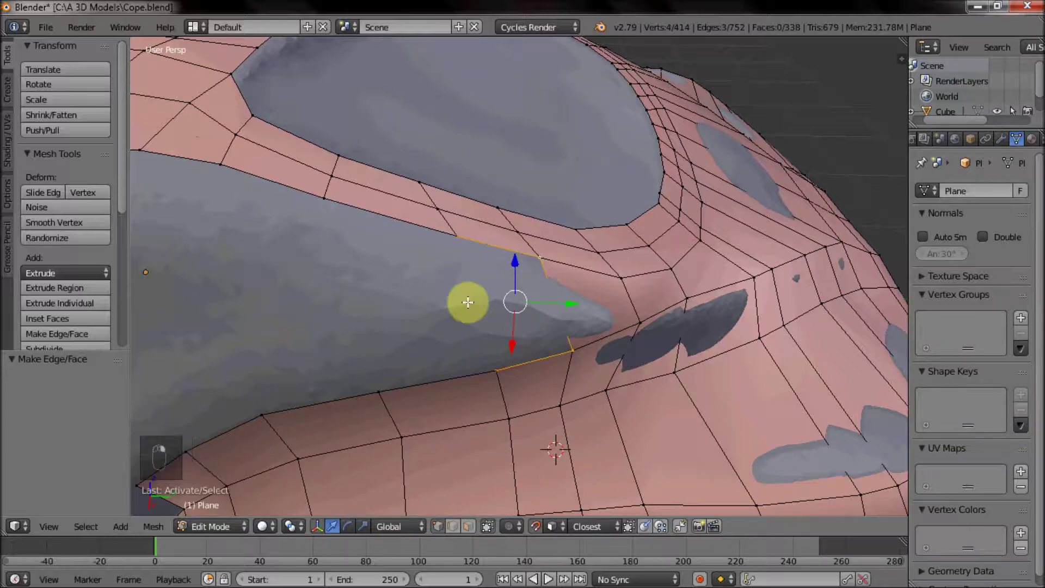
key("f")
Fill the remaining faces linking the fender to the hood corner.
left_click_drag(467, 311, 473, 341)
left_click_drag(457, 236, 527, 250)
key("f")
right_click(476, 229)
key("f")
left_click_drag(538, 394, 596, 371)
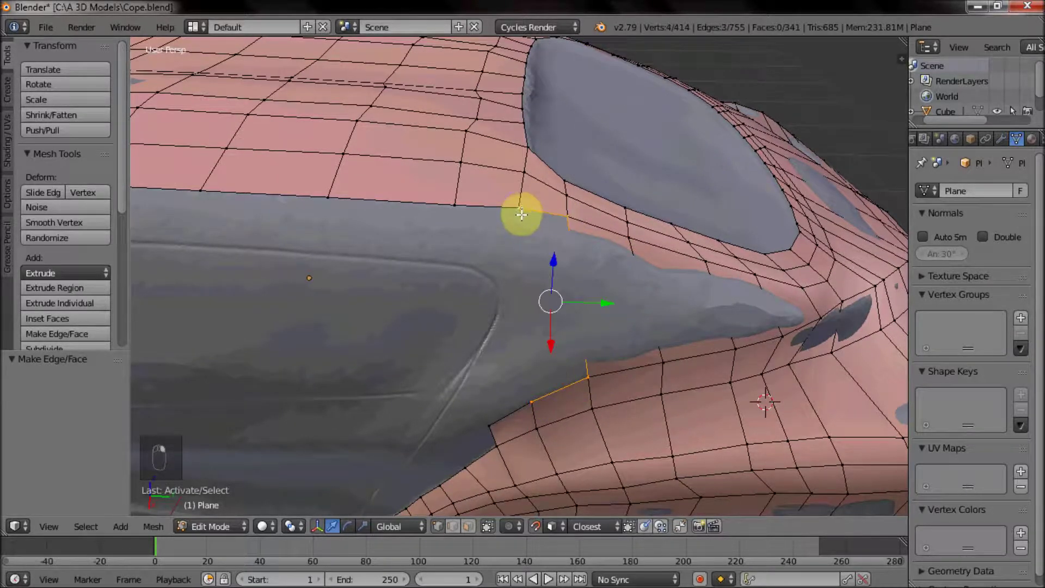
Add an edge loop across the fender and undo the last tweak after inspecting it.
key("f")
key("ctrl+r")
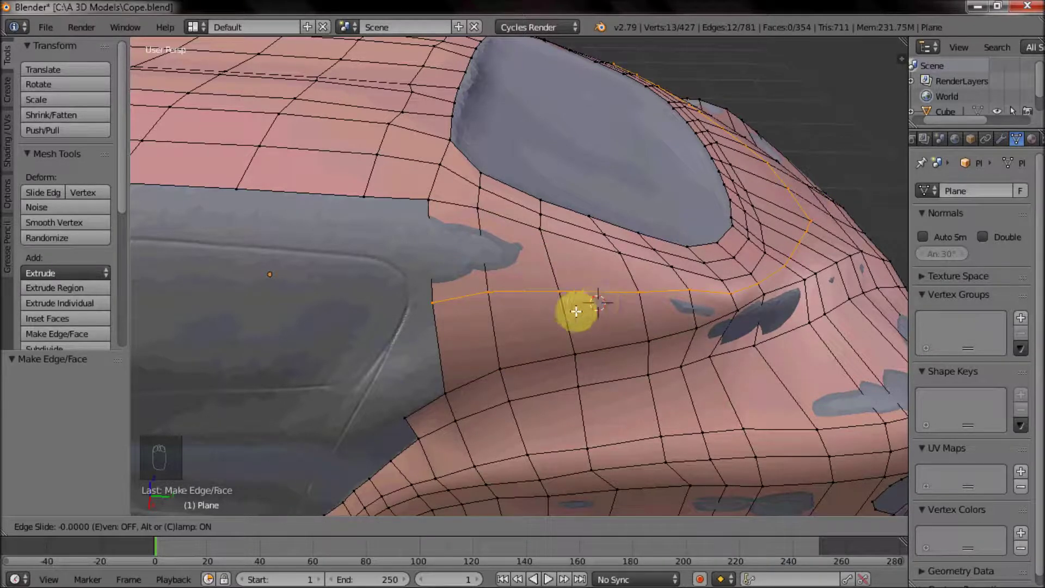
left_click_drag(549, 317, 559, 318)
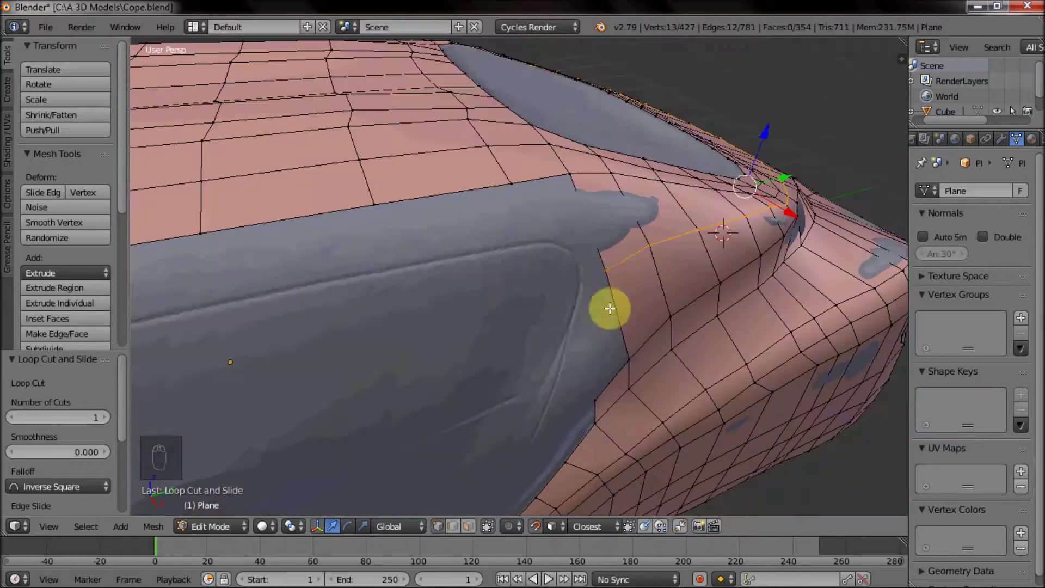
left_click_drag(565, 296, 440, 314)
left_click_drag(373, 287, 353, 285)
middle_click(577, 301)
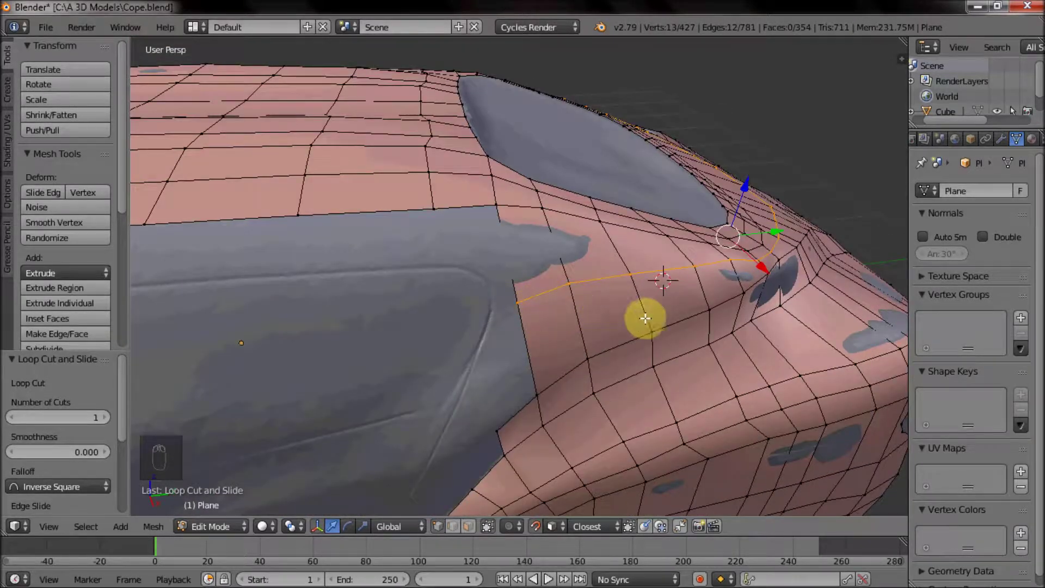
key("ctrl+z")
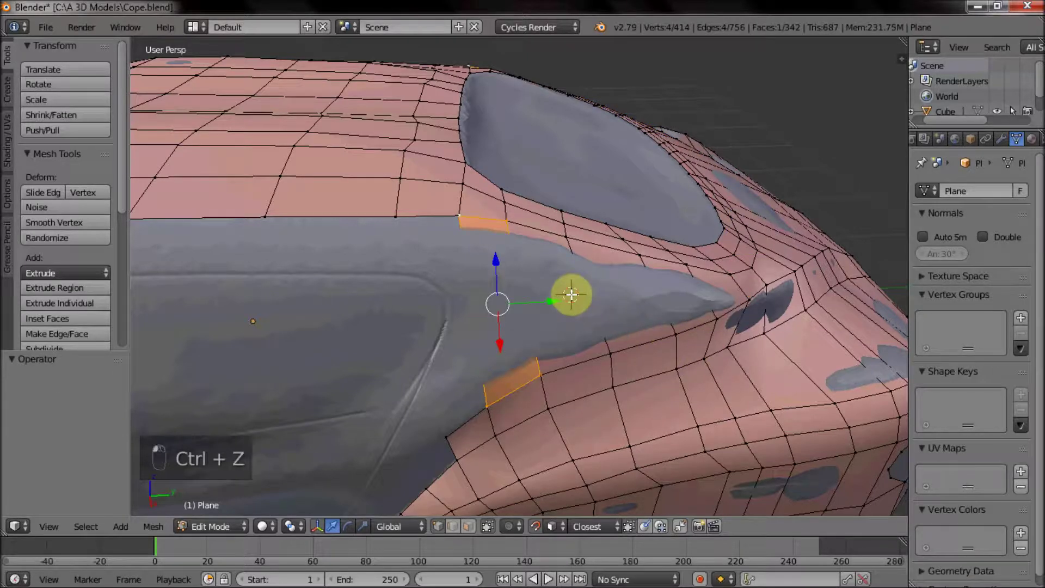
Add a loop cut on the fender strip, extrude an edge vertex outward and fill a face.
key("ctrl+r")
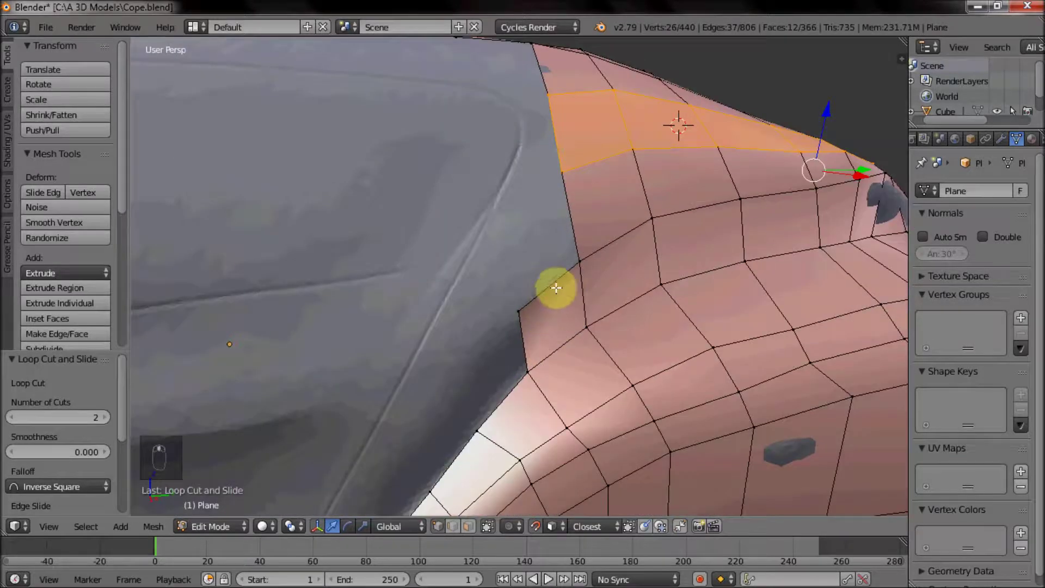
left_click_drag(459, 525, 523, 248)
left_click_drag(523, 248, 525, 250)
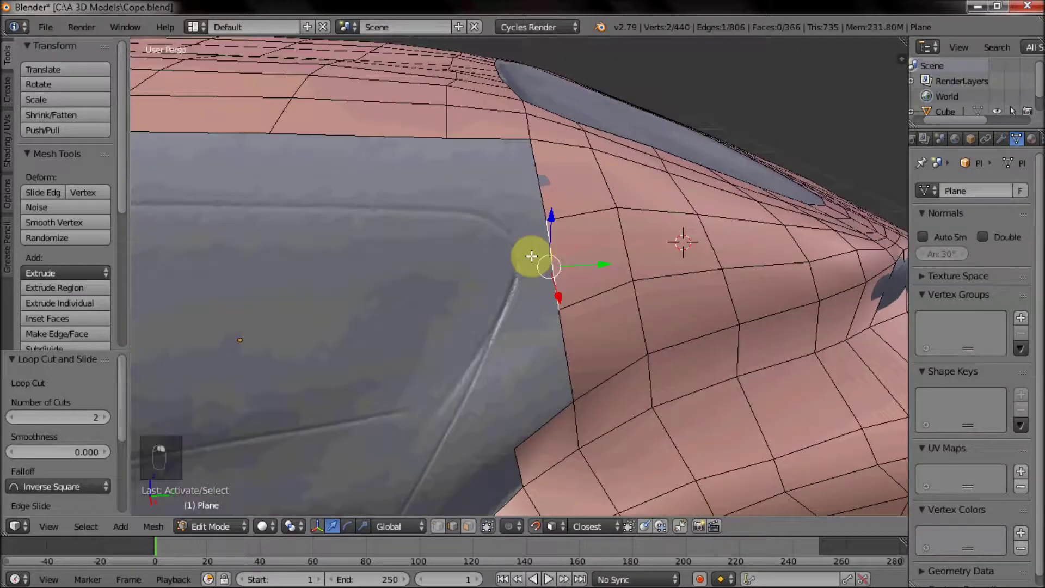
key("e")
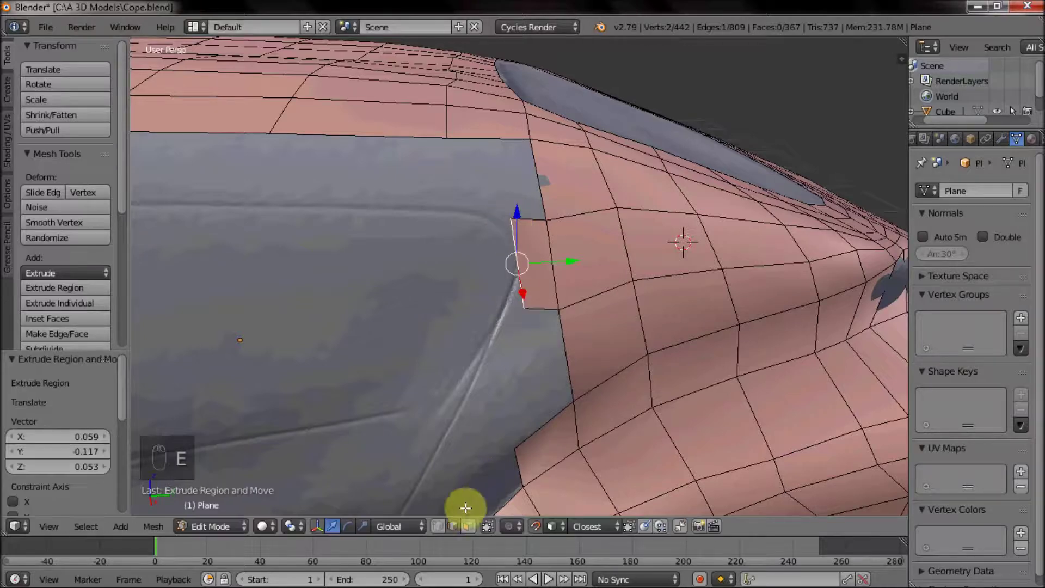
left_click(518, 287)
right_click(513, 224)
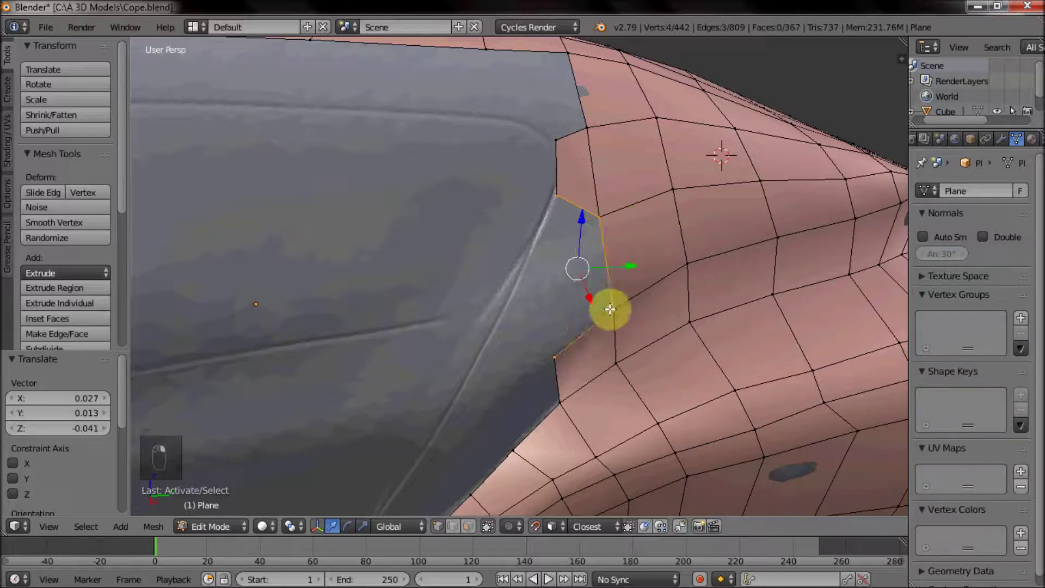
key("f")
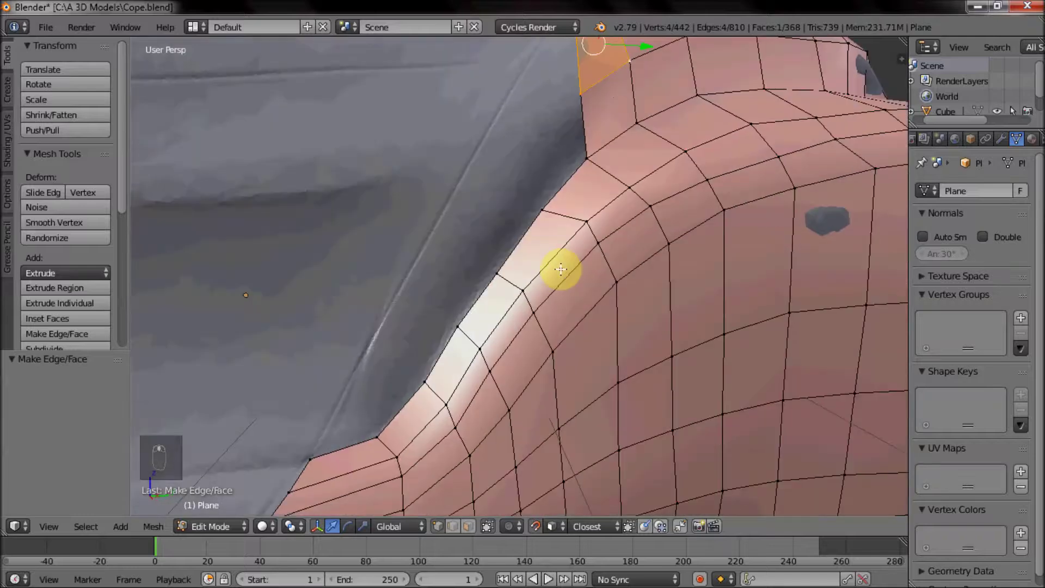
Snap vertices onto the fender outline and extrude a new strip along its curve.
left_click_drag(457, 317, 463, 326)
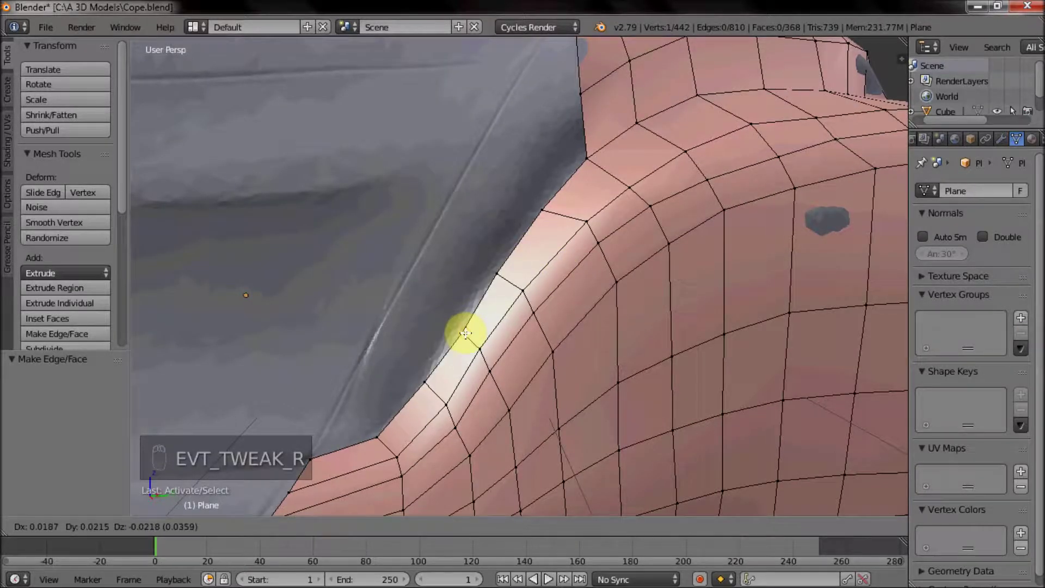
left_click_drag(470, 300, 448, 236)
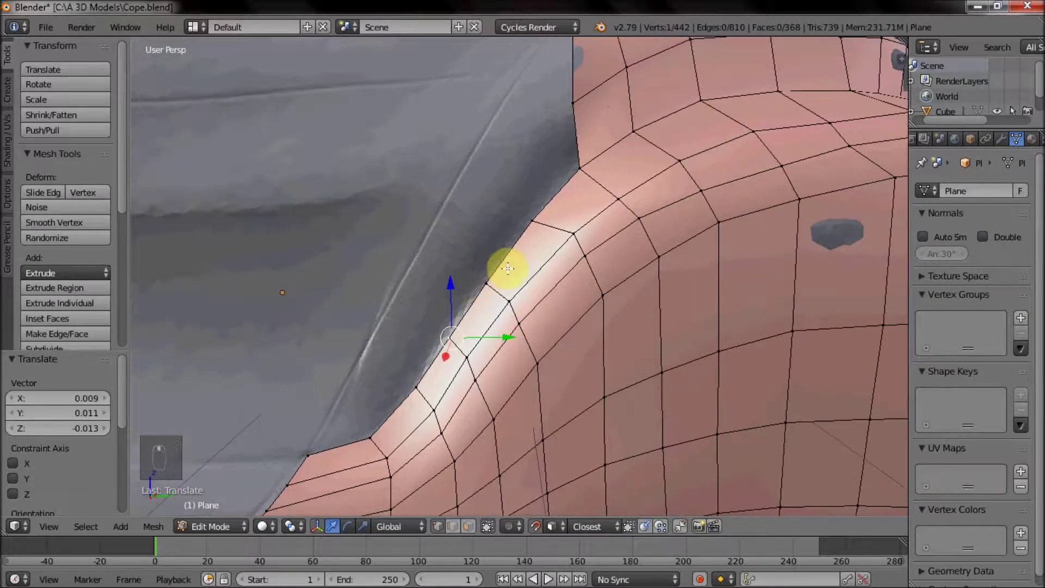
left_click_drag(428, 365, 548, 255)
key("e")
left_click_drag(482, 183, 463, 176)
left_click_drag(448, 245, 429, 236)
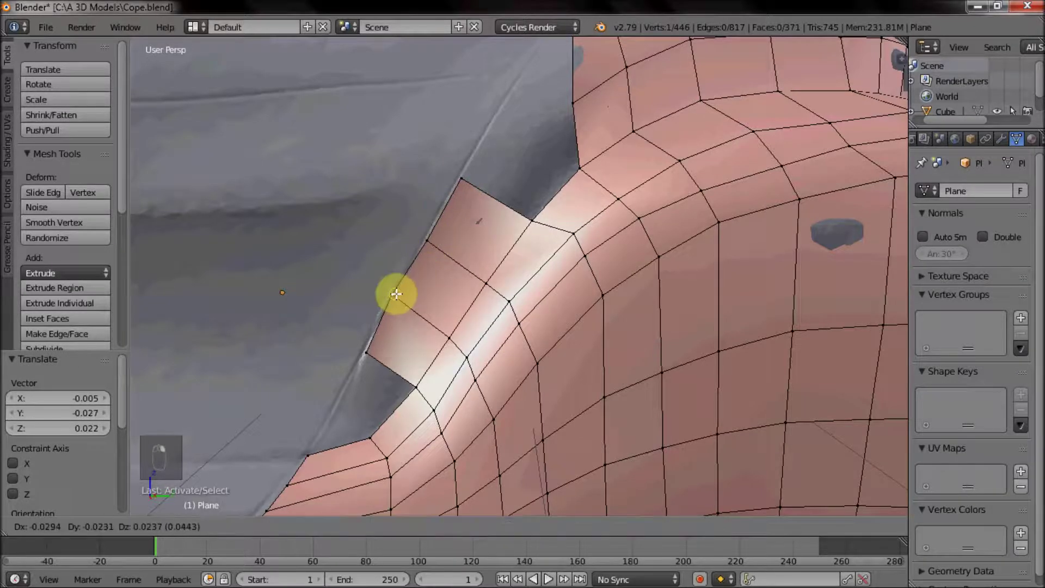
Fill a face up to the body edge and place the upper vertices onto the scan surface.
middle_click(410, 265)
left_click_drag(536, 308, 497, 270)
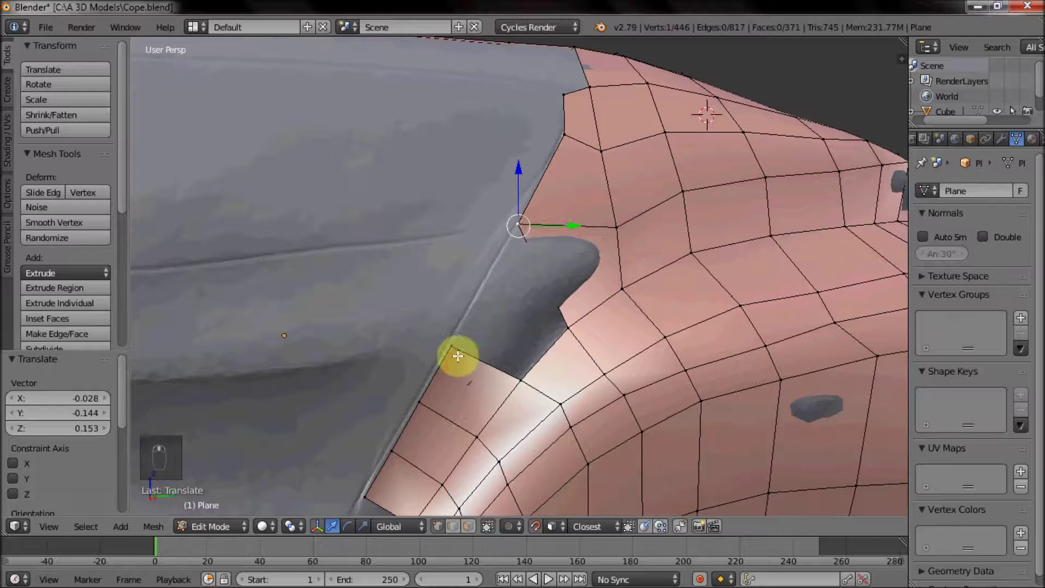
left_click_drag(515, 367, 524, 227)
key("f")
right_click(619, 224)
right_click(608, 145)
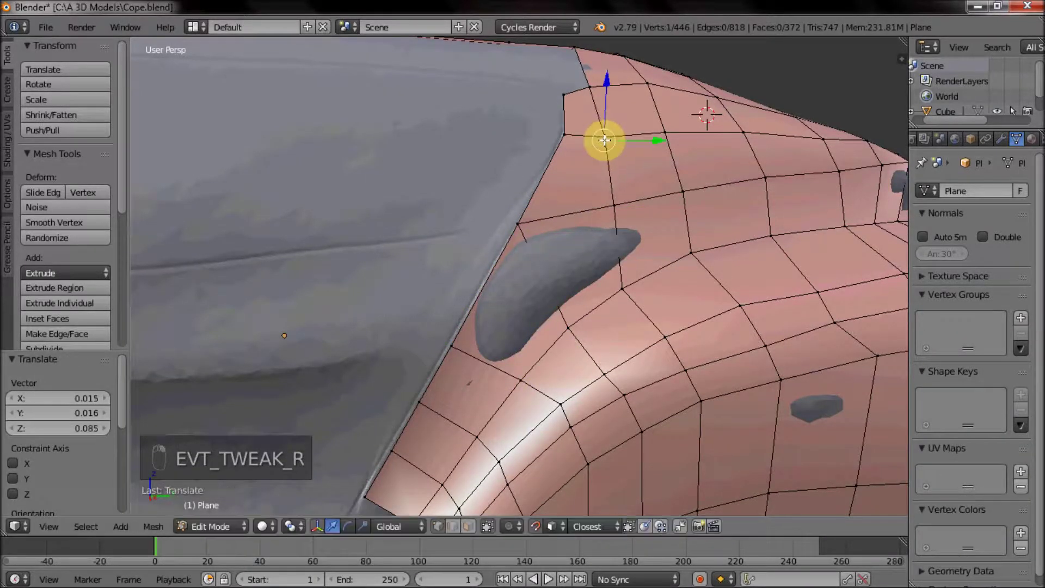
left_click_drag(490, 350, 463, 327)
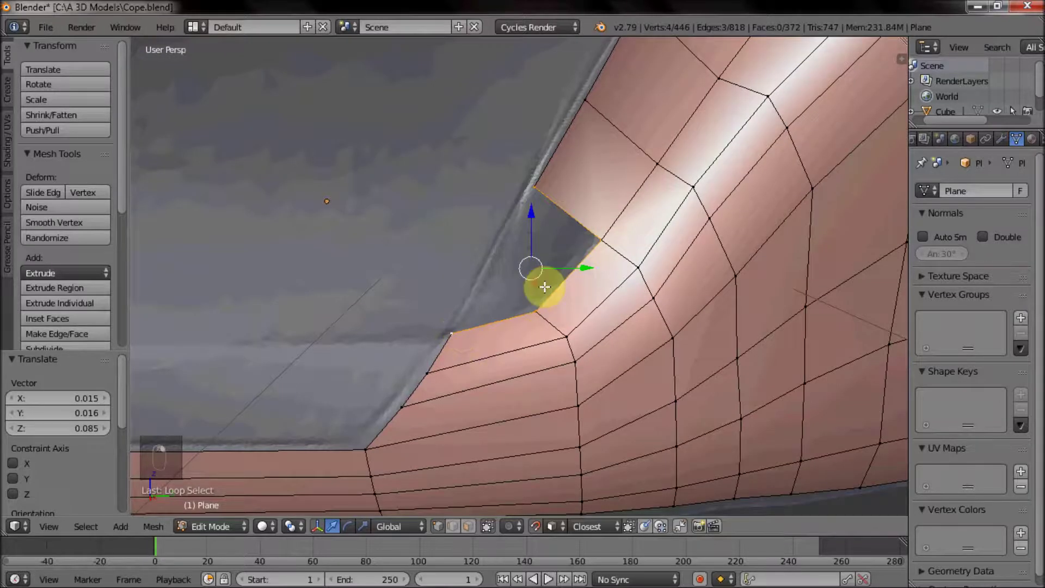
Close the triangular gap at the fender with a face and bring the door's top edge into view.
key("f")
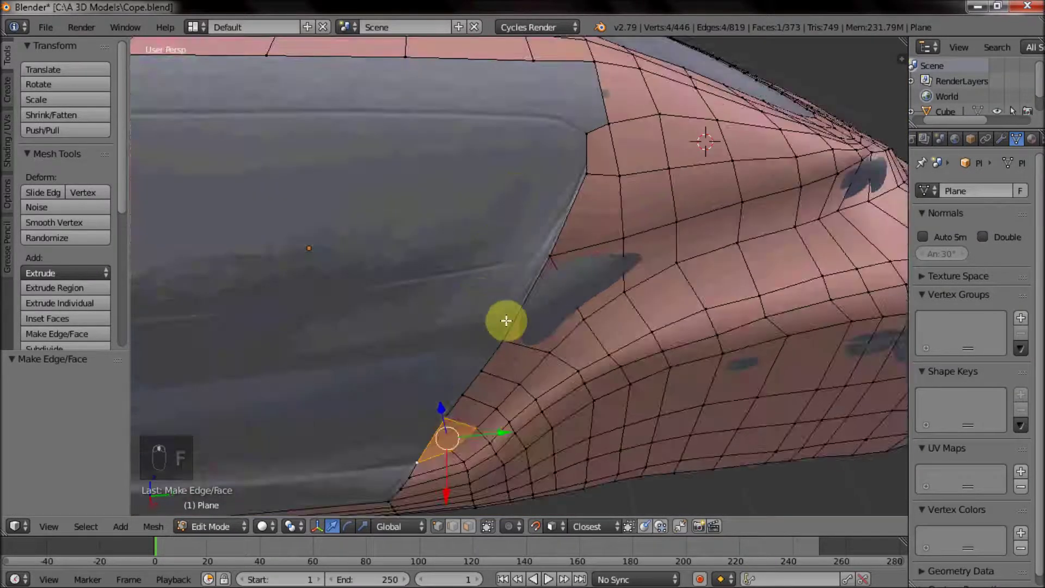
left_click_drag(510, 408, 556, 348)
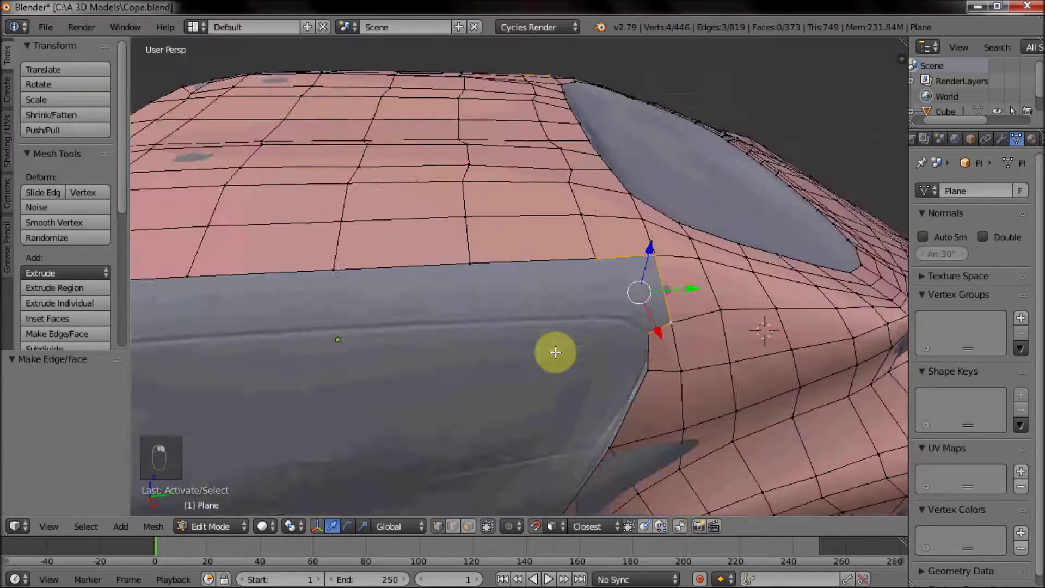
middle_click(544, 350)
key("f")
left_click_drag(566, 259, 484, 274)
middle_click(520, 273)
Extrude the edge above the door and pull the side-strip vertices toward the body.
right_click(524, 272)
left_click_drag(537, 264, 547, 309)
key("e")
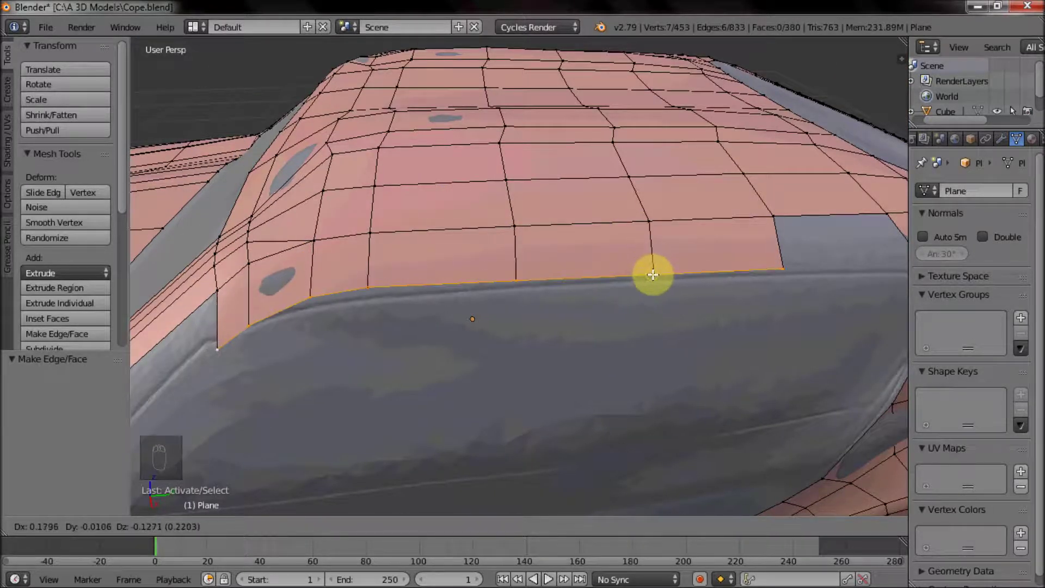
left_click_drag(225, 348, 222, 331)
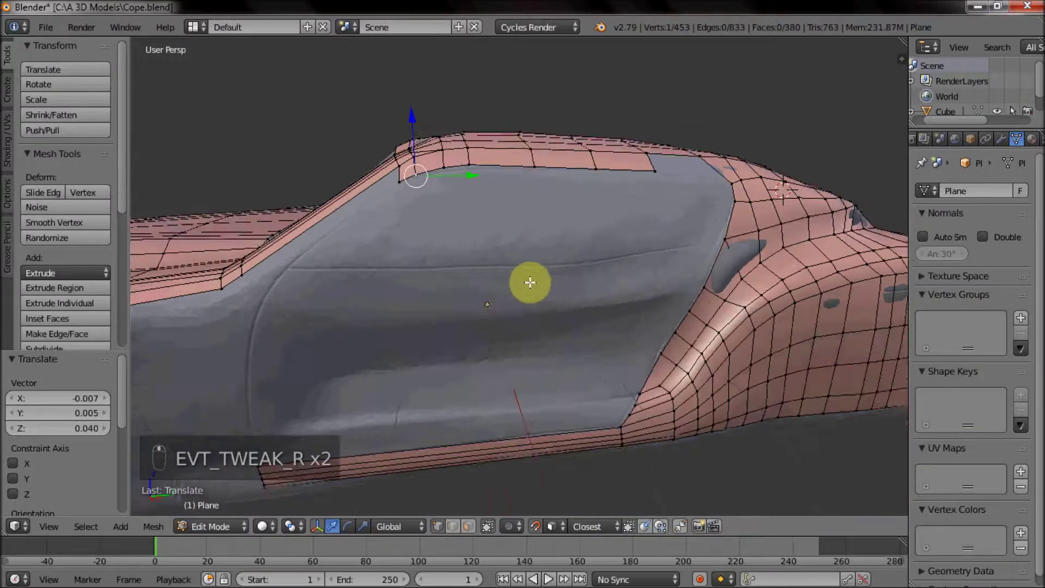
left_click_drag(422, 320, 589, 344)
Fill a face joining the side strip to the fender and settle its vertices on the surface.
key("z")
key("c")
key("z")
key("f")
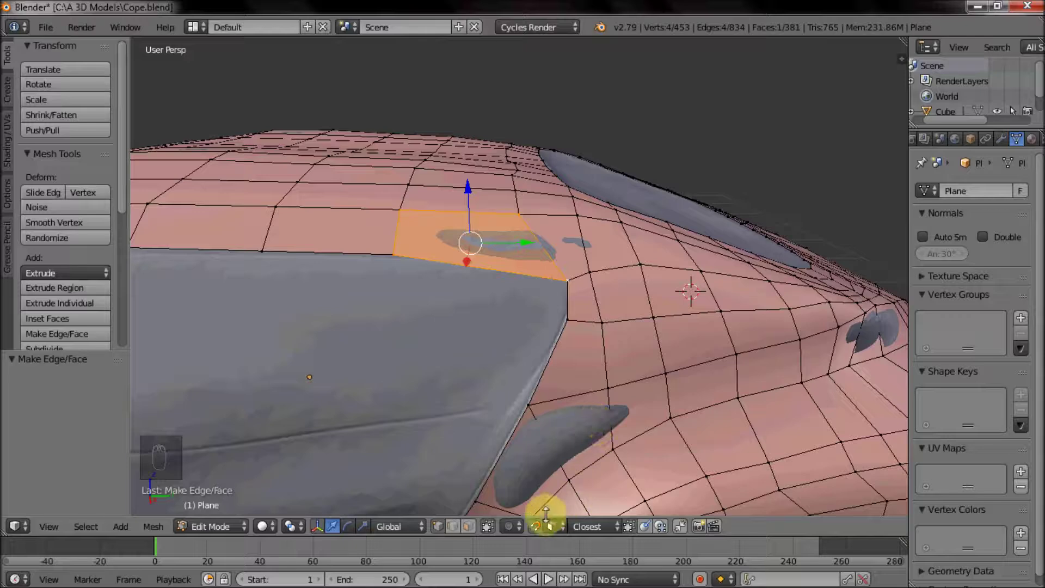
left_click_drag(569, 278, 556, 269)
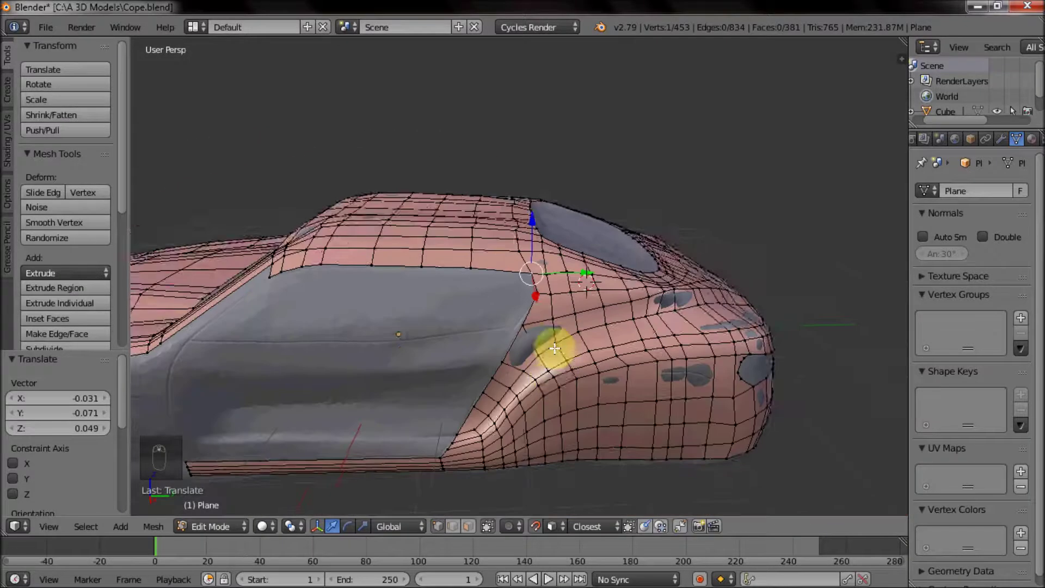
key("Tab")
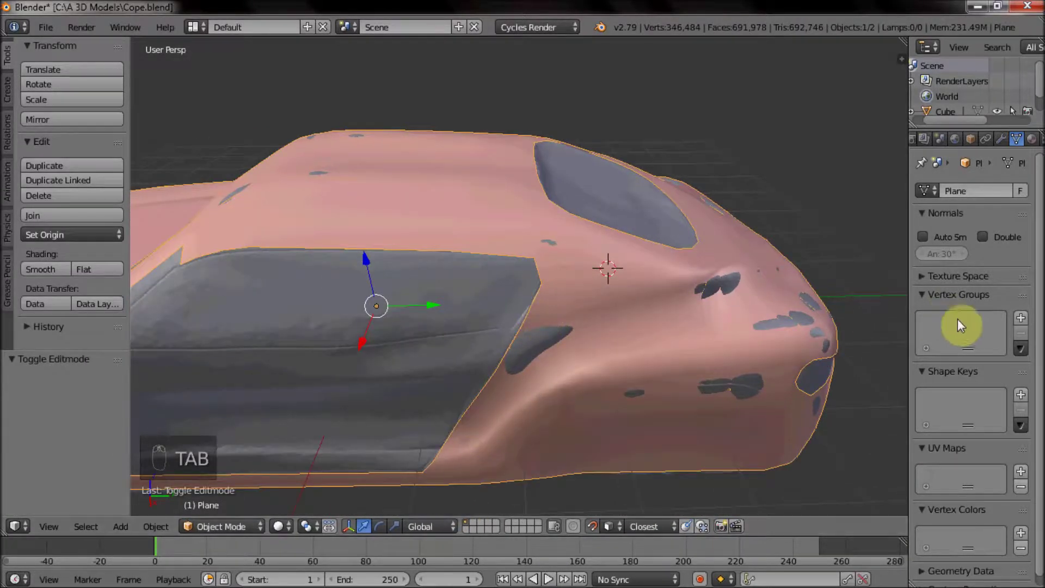
left_click_drag(999, 445, 969, 459)
left_click(969, 459)
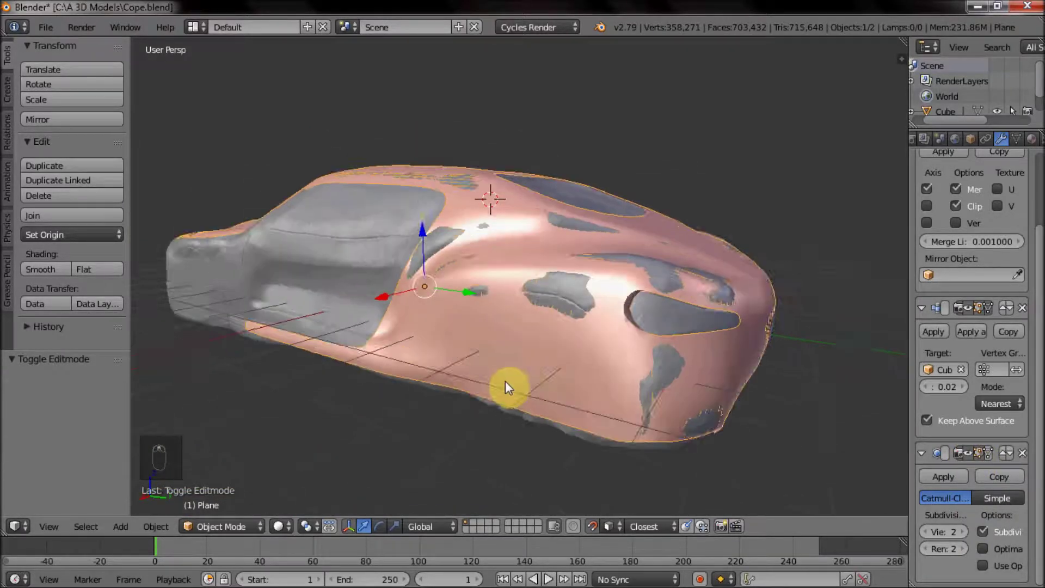
key("Tab")
right_click(479, 273)
Dissolve the stray vertices beside the headlight.
key("x")
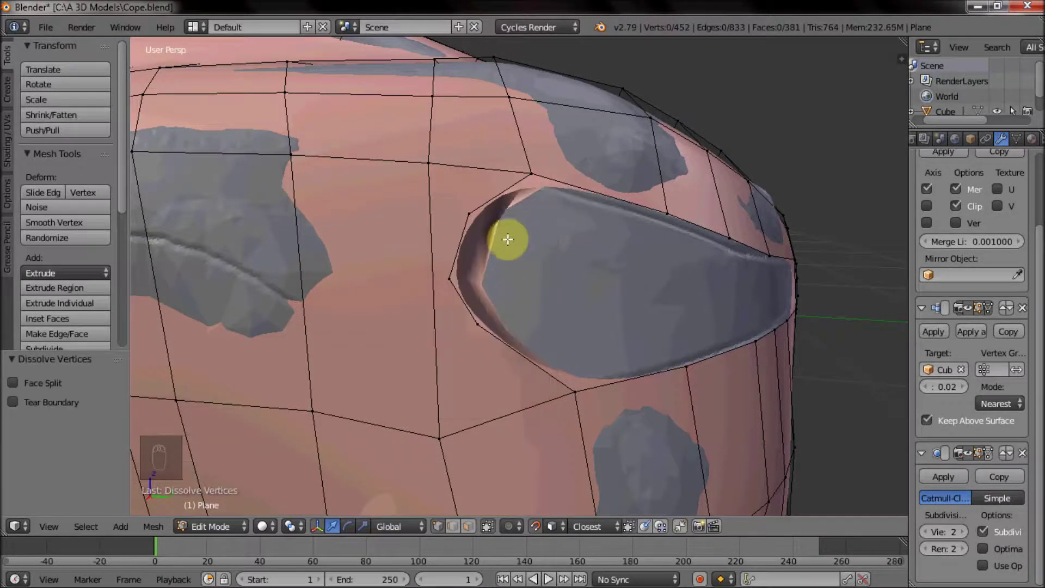
left_click_drag(475, 210, 483, 309)
key("x")
left_click_drag(482, 307, 457, 239)
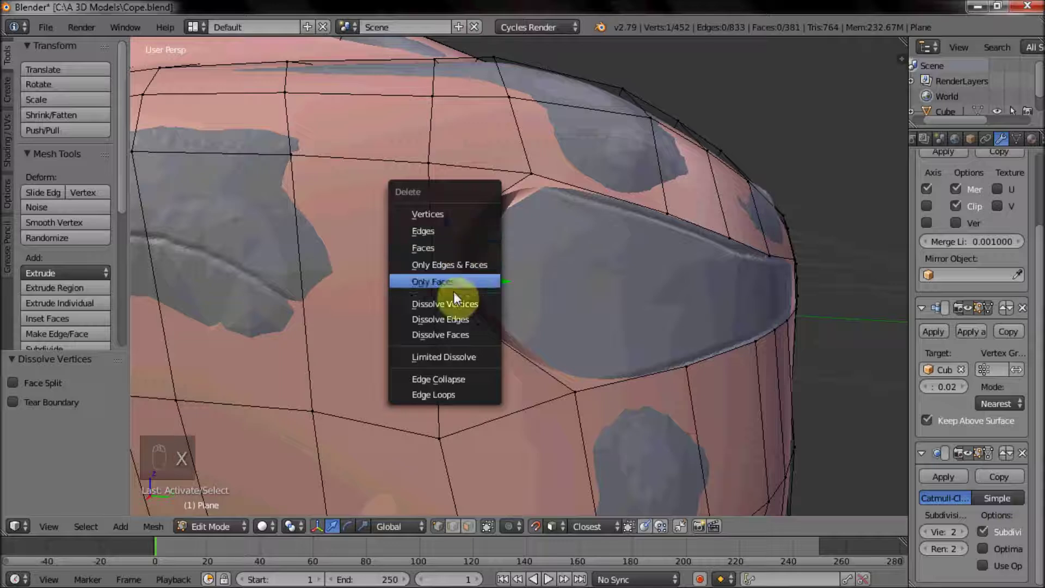
left_click_drag(468, 215, 481, 209)
middle_click(483, 212)
Move the surrounding vertices so the edges hug the headlight opening's curve.
left_click_drag(508, 223, 517, 238)
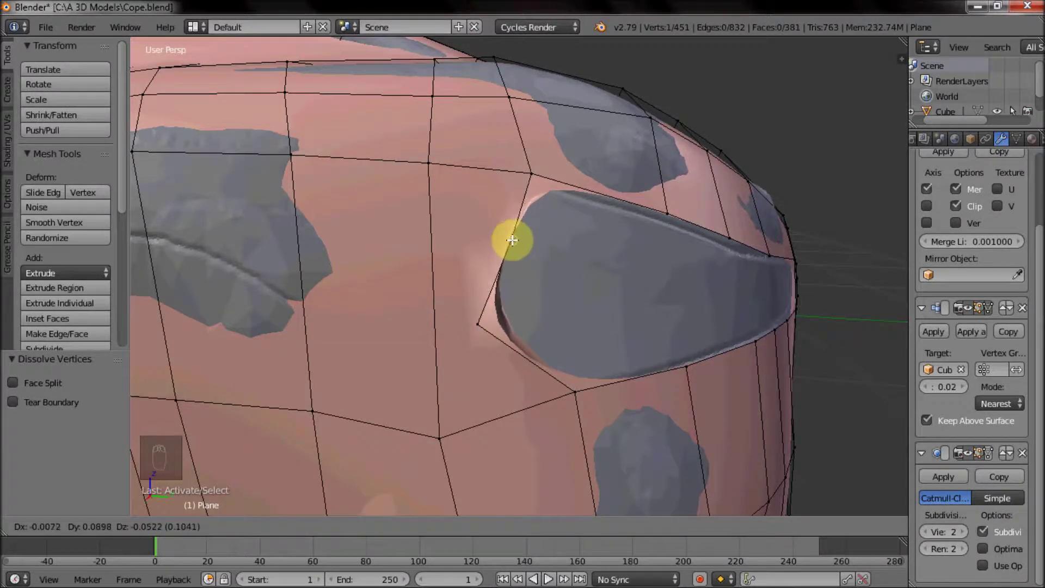
left_click_drag(471, 329, 517, 317)
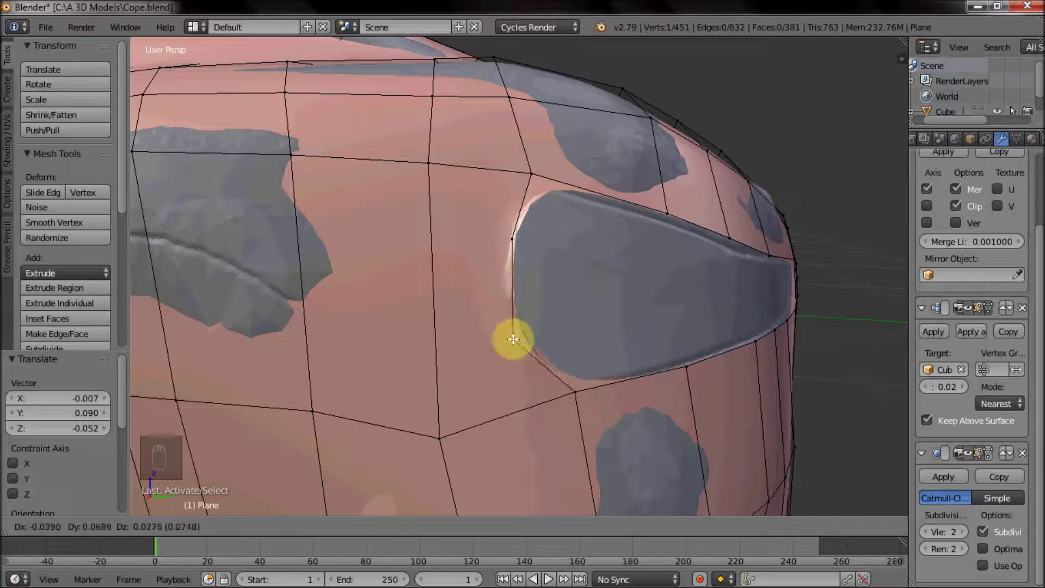
left_click_drag(517, 233, 519, 240)
right_click(532, 167)
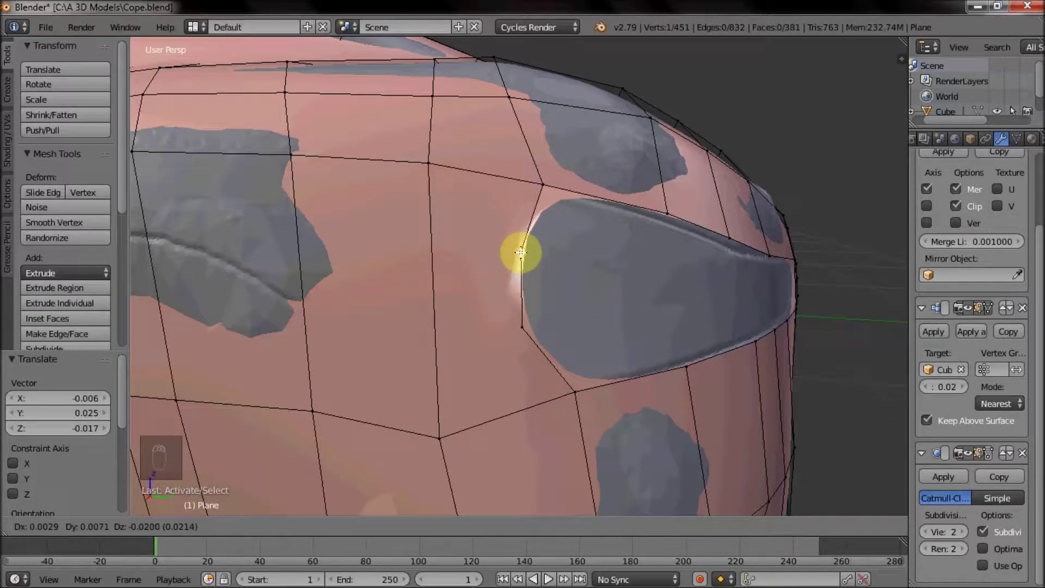
left_click_drag(527, 327, 524, 345)
key("Tab")
left_click_drag(551, 367, 554, 377)
key("Tab")
left_click_drag(569, 318, 477, 342)
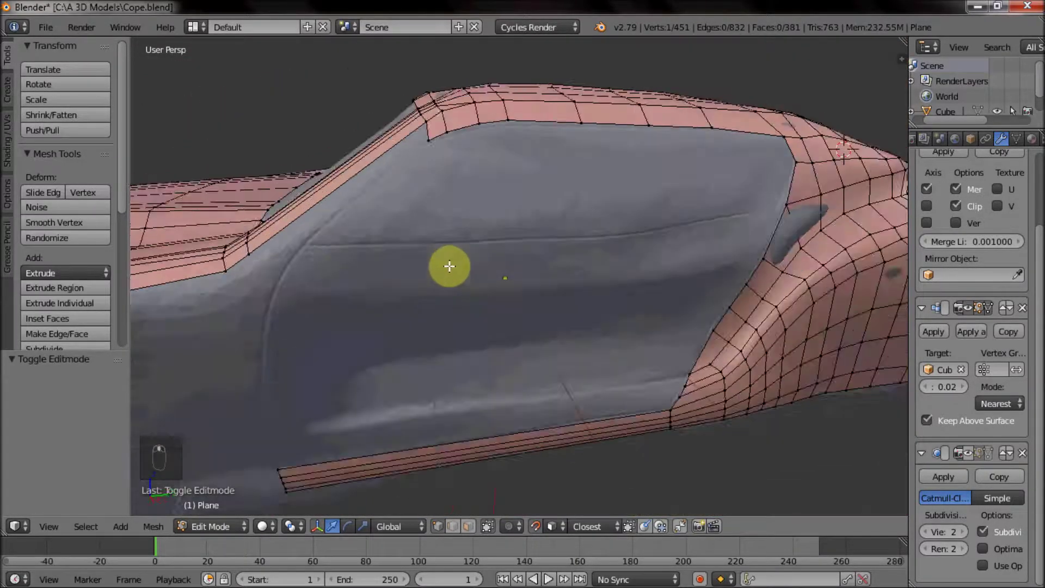
Extrude the door strip's end corner and fill a face to close the gap there.
right_click(323, 409)
left_click_drag(338, 364, 350, 341)
left_click(351, 341)
key("e")
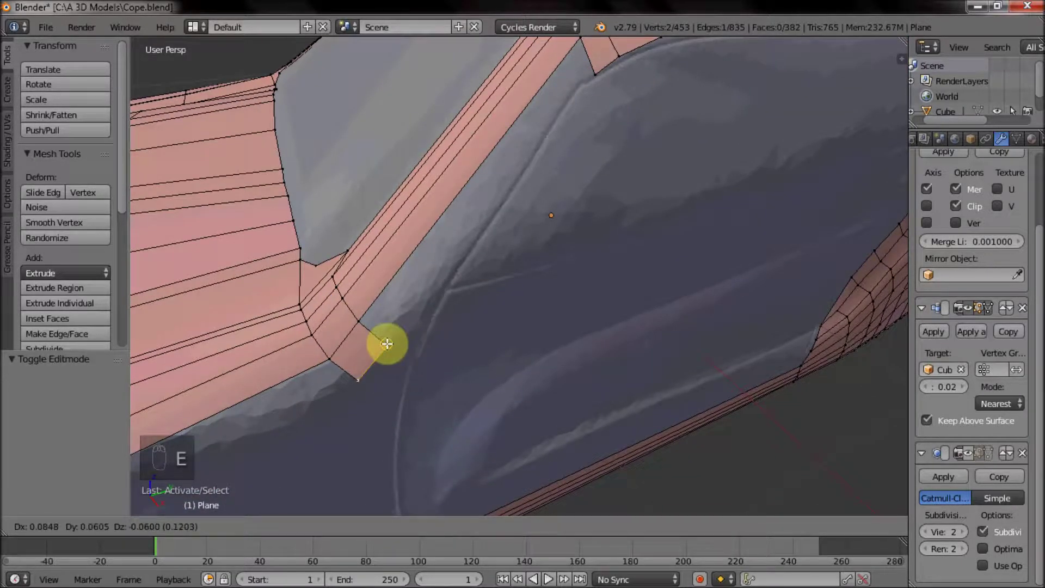
left_click_drag(374, 315, 303, 295)
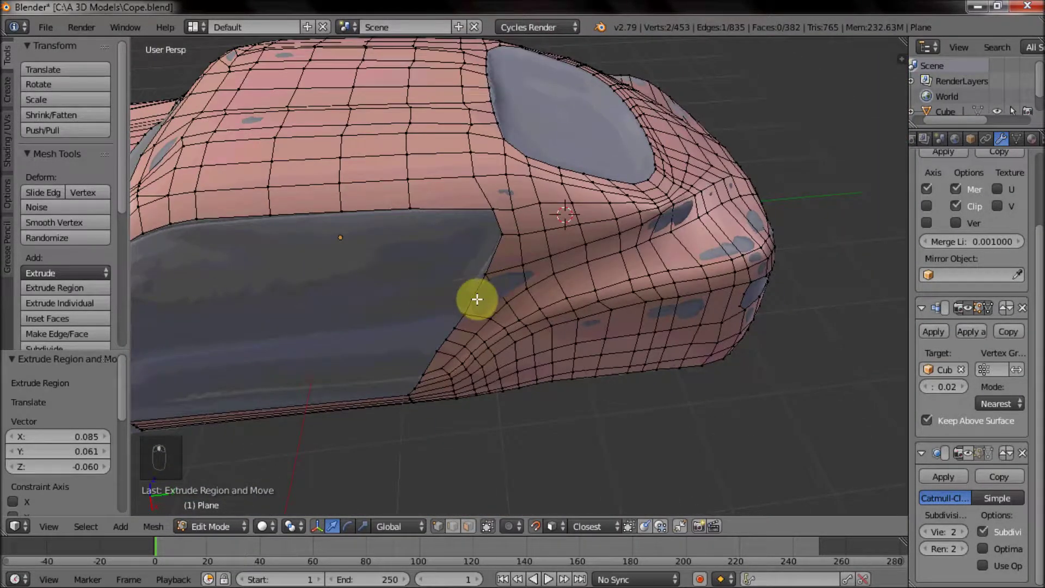
left_click_drag(564, 158, 465, 301)
key("f")
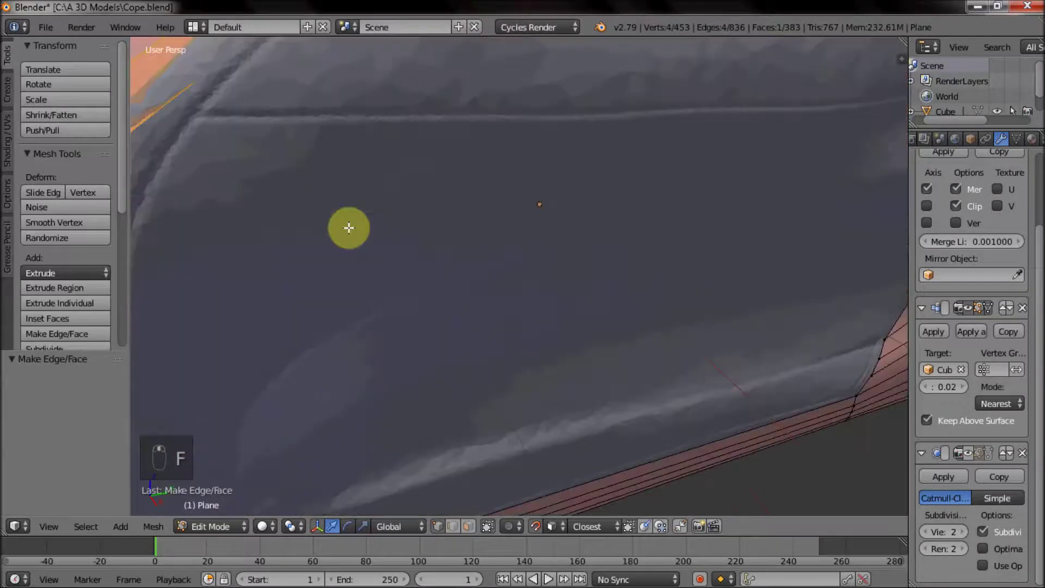
Extrude the upper strip toward the pillar and the lower body strip forward, filling between them.
middle_click(508, 299)
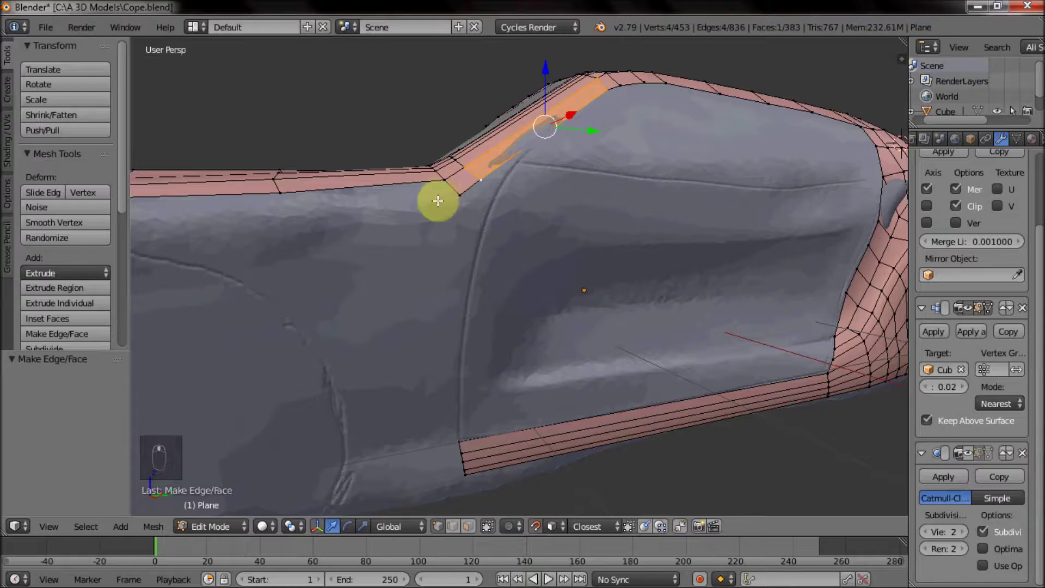
left_click_drag(379, 289, 395, 310)
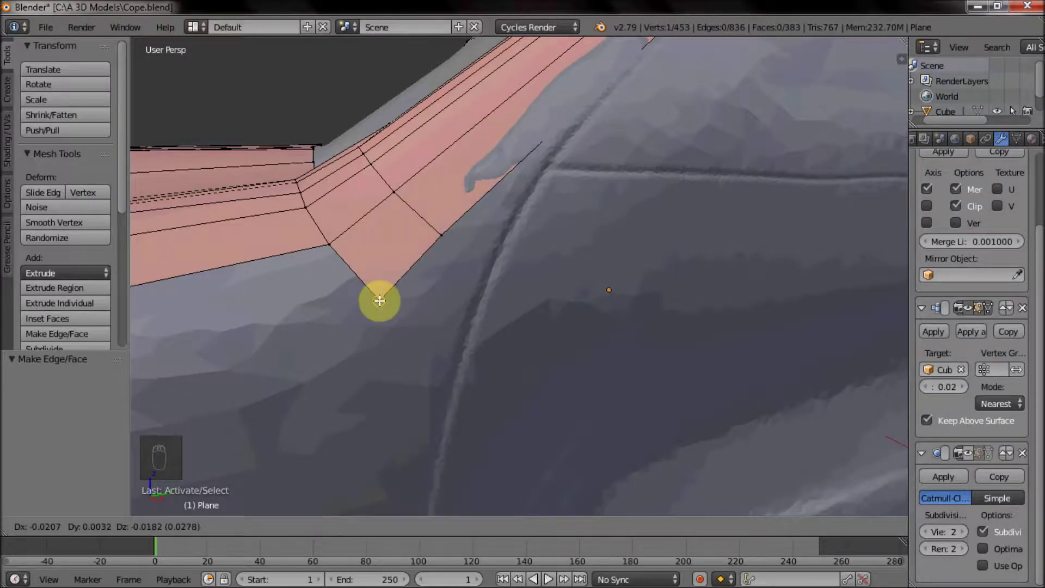
left_click_drag(442, 234, 482, 266)
key("e")
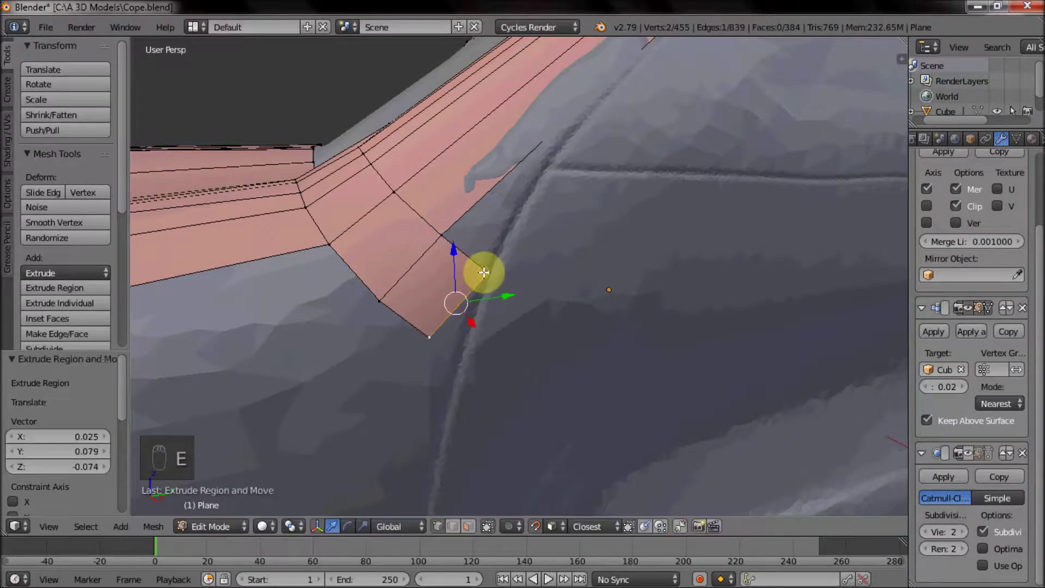
left_click_drag(430, 335, 461, 366)
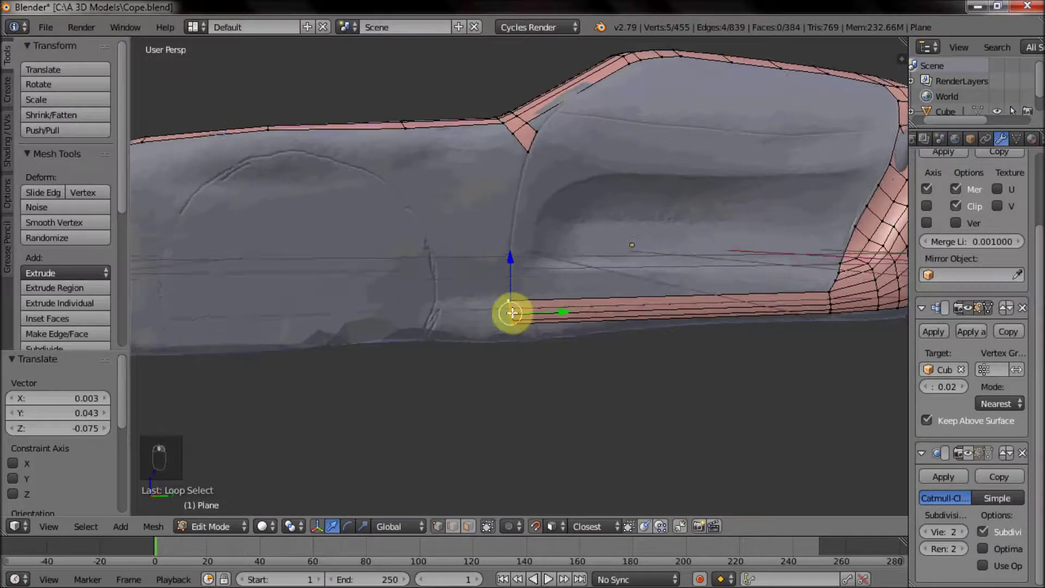
key("e")
left_click(463, 376)
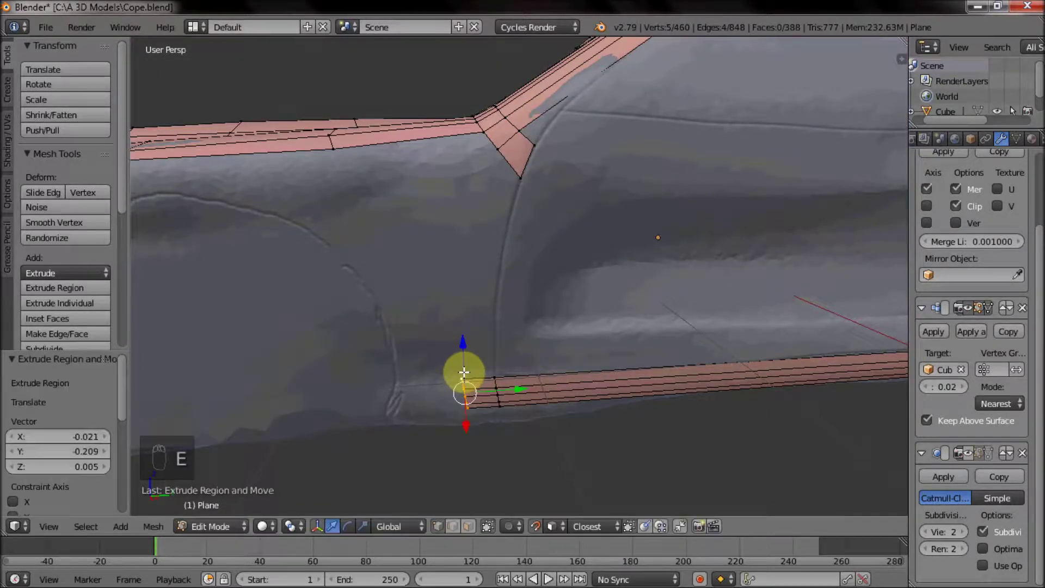
right_click(465, 369)
key("f")
Add an extra edge loop along the window frame strip.
left_click_drag(498, 219, 445, 266)
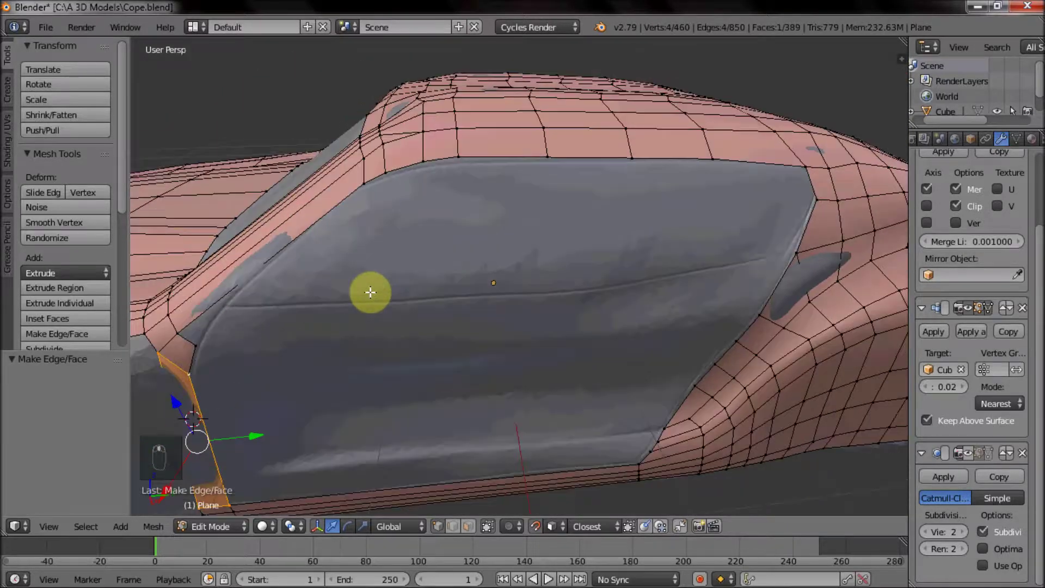
left_click(307, 249)
key("ctrl+r")
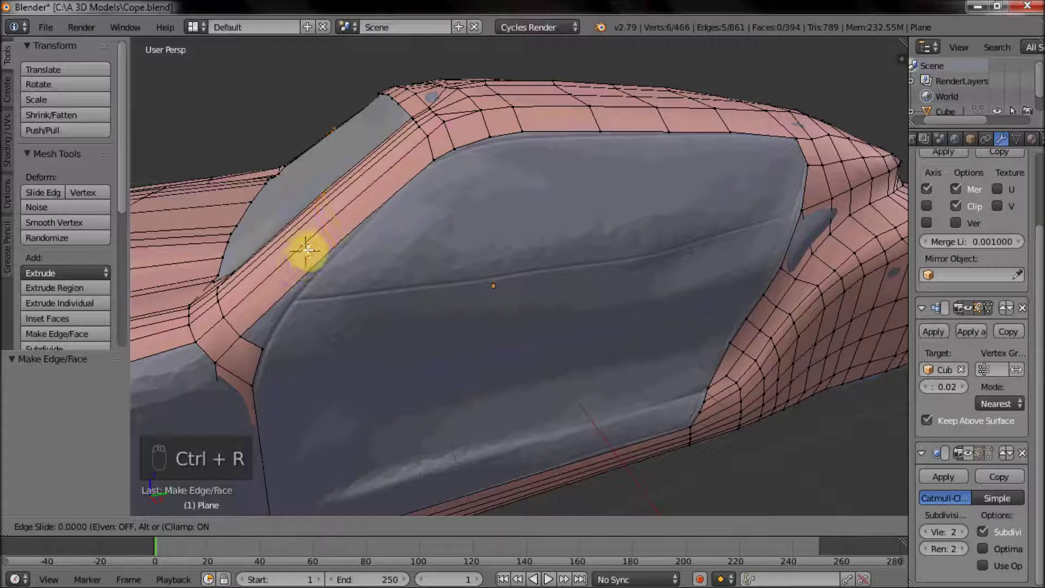
left_click(281, 284)
key("ctrl+r")
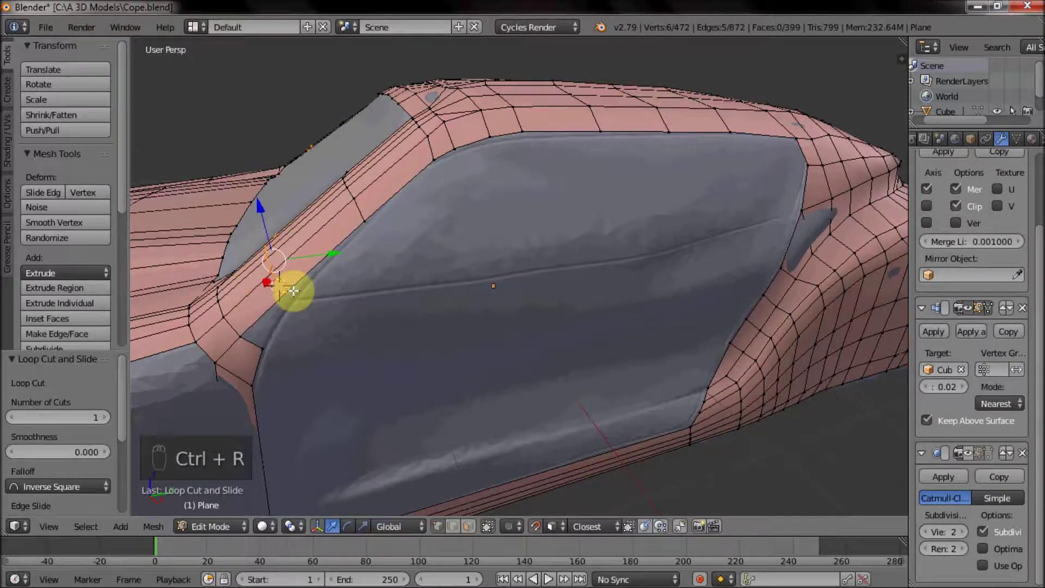
left_click(294, 299)
Seat a vertex on the front pillar, dissolve the extra vertex there, and select the roofline edge.
left_click_drag(296, 291, 319, 292)
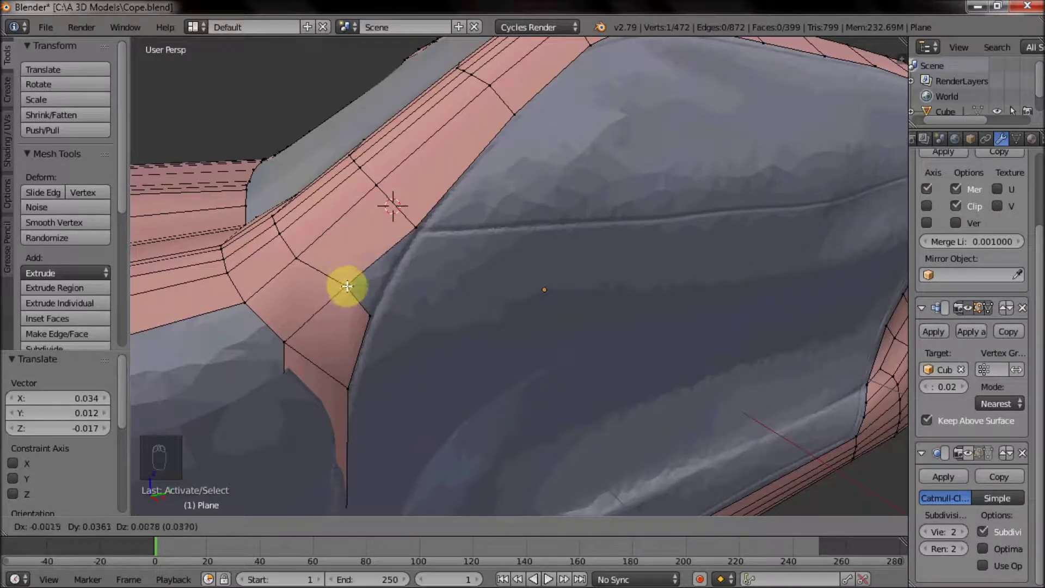
left_click_drag(309, 258, 331, 254)
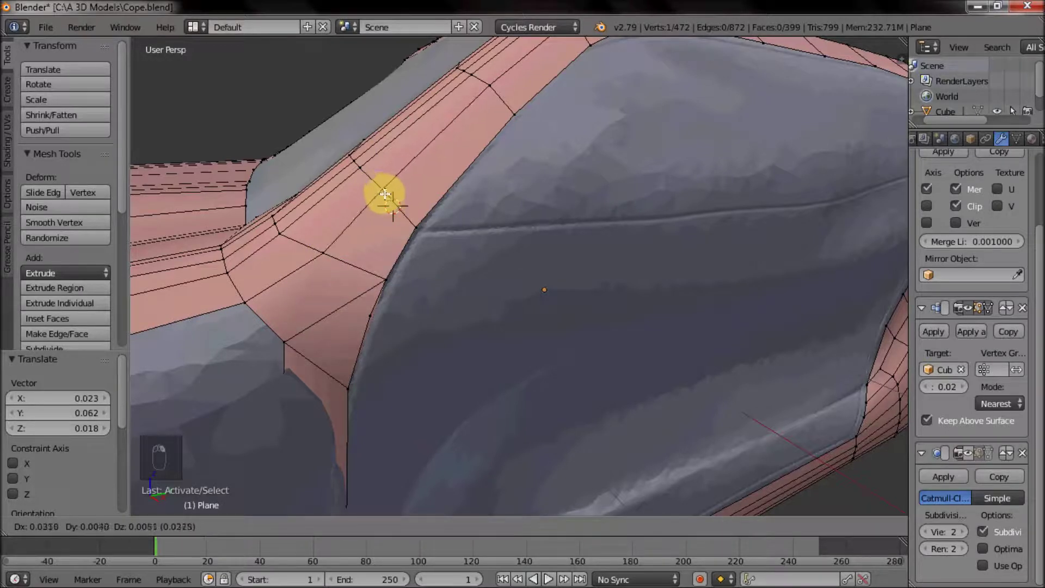
key("x")
left_click(384, 321)
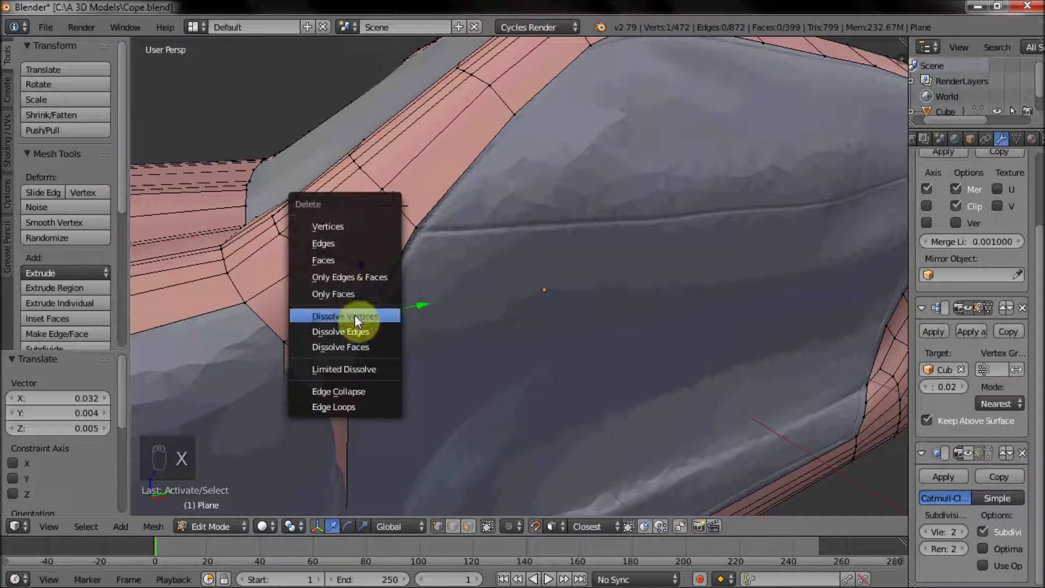
left_click_drag(308, 363, 289, 338)
left_click_drag(289, 337, 370, 312)
left_click_drag(488, 317, 474, 528)
left_click_drag(585, 238, 462, 285)
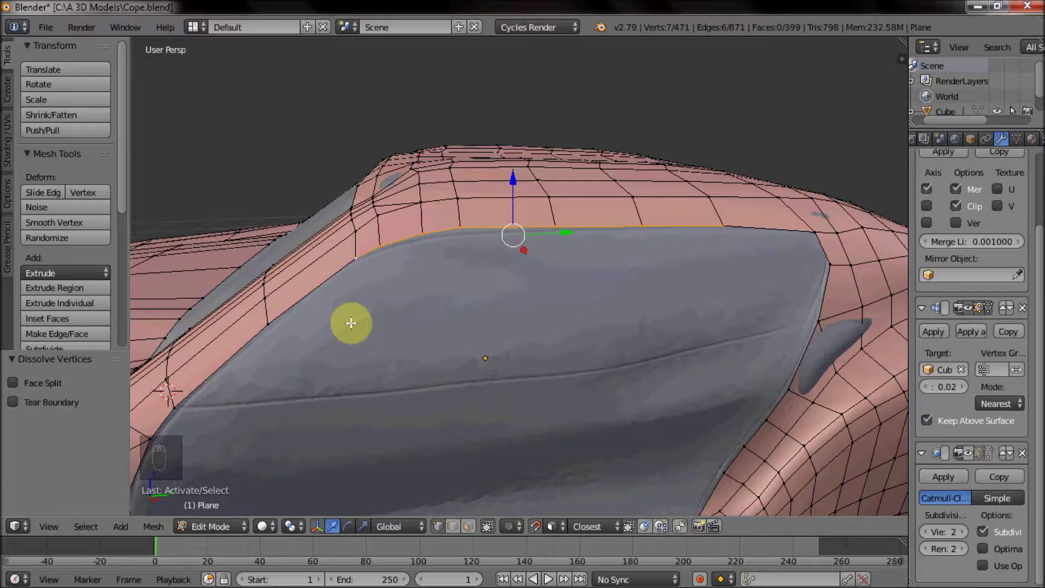
Extrude the roofline edge down over the door and raise its lower edge to the window line.
key("e")
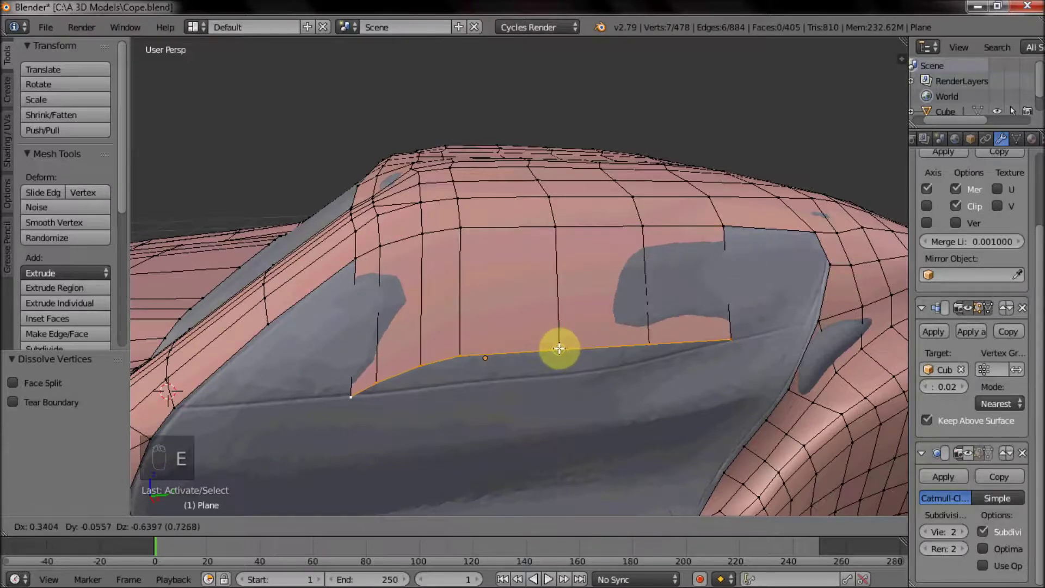
right_click(353, 305)
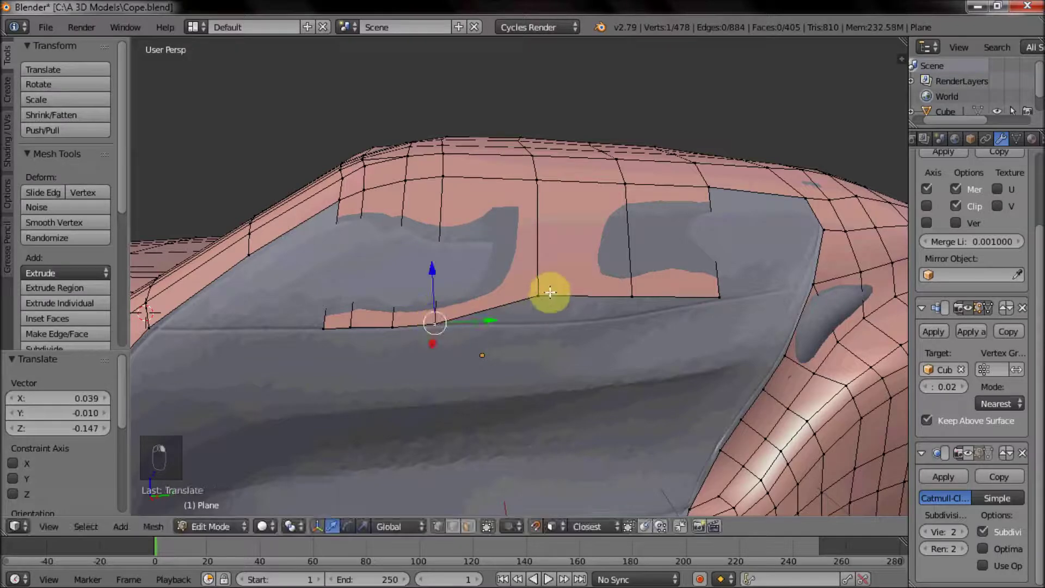
middle_click(628, 294)
left_click_drag(633, 292, 631, 312)
right_click(440, 317)
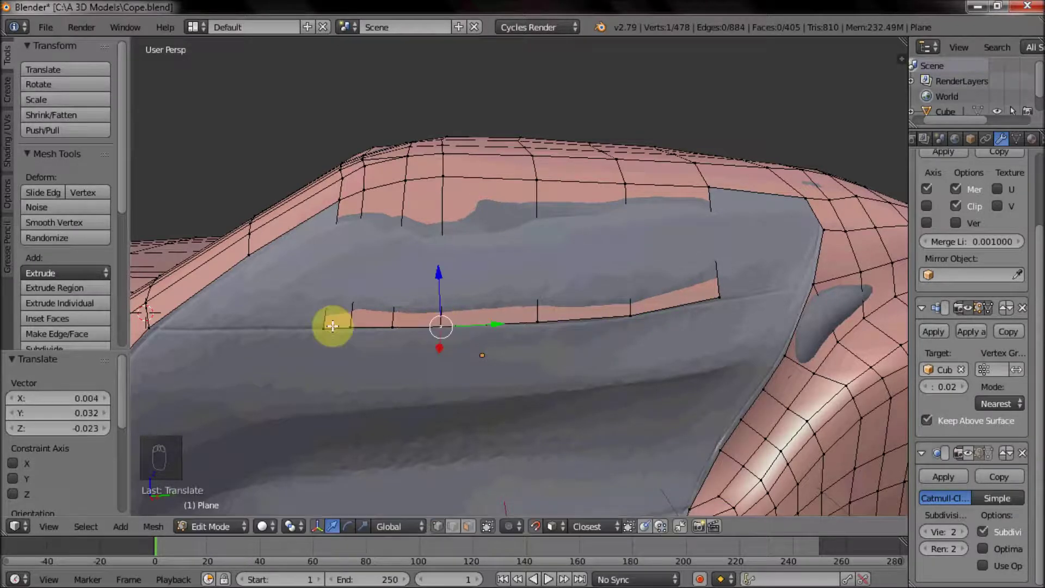
left_click_drag(592, 326, 506, 325)
left_click(463, 293)
key("ctrl+r")
Fill the gap beside the rear pillar with a face and fix the face over the window.
left_click_drag(514, 287, 422, 385)
right_click(422, 385)
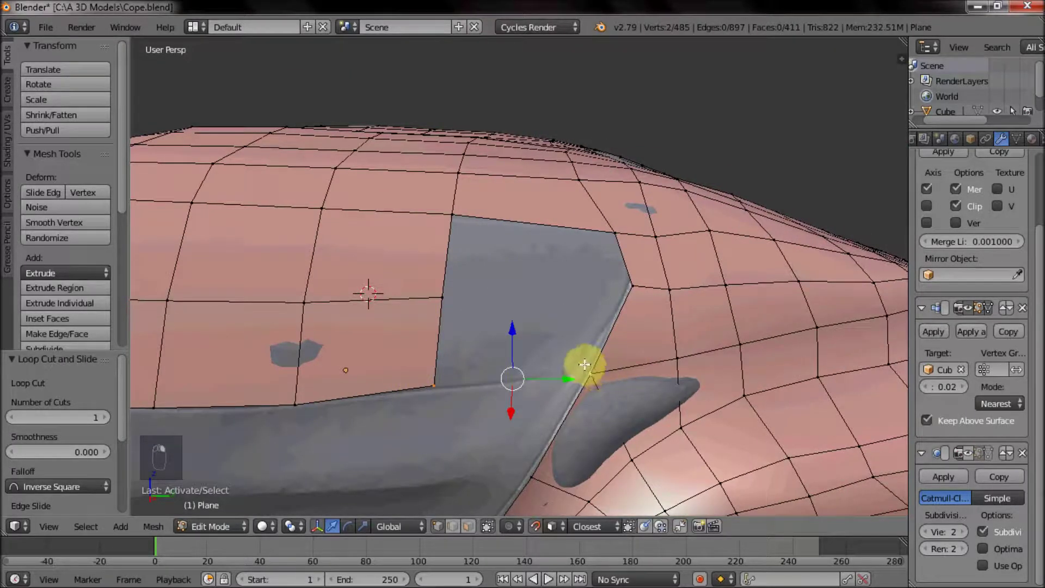
key("f")
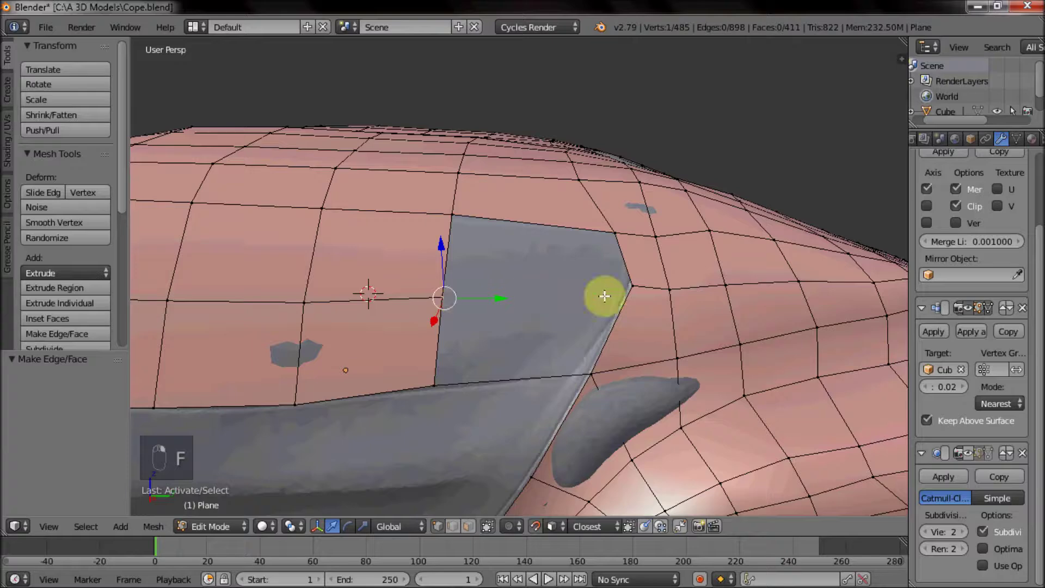
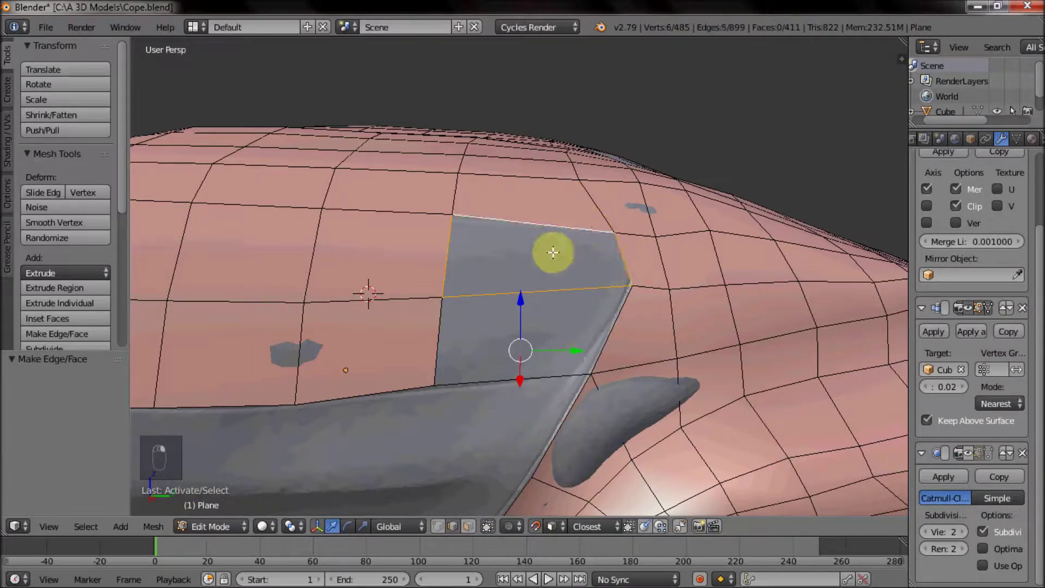
left_click_drag(510, 366, 544, 322)
key("f")
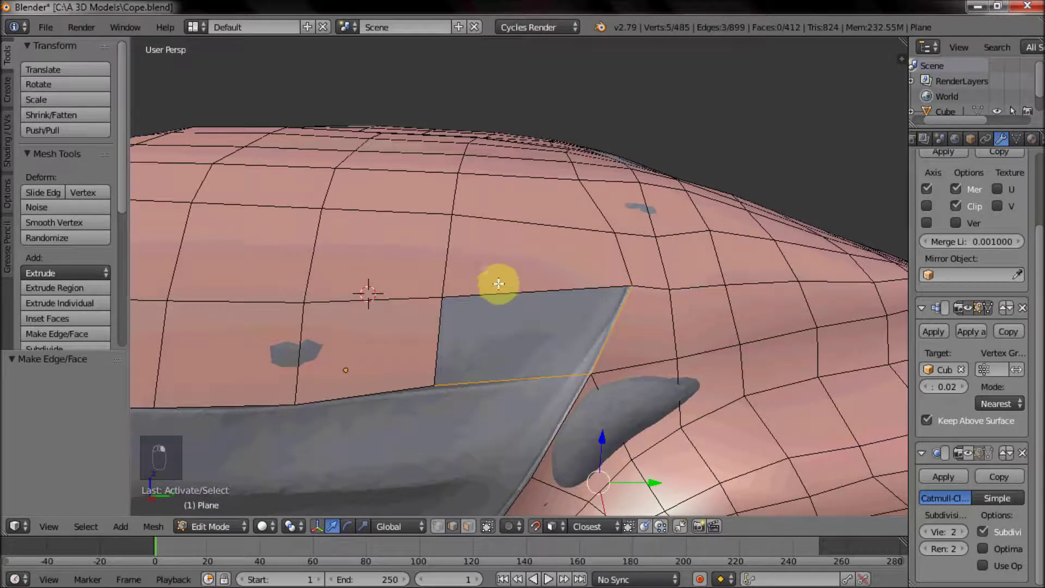
key("z")
key("z")
Fill the corner gap and the remaining holes near the pillar with faces.
key("f")
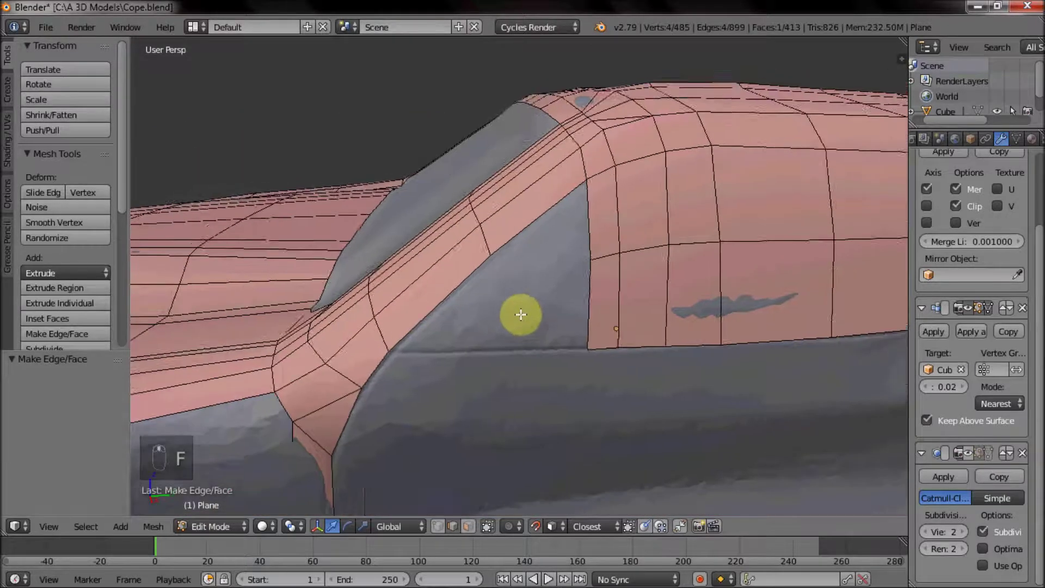
left_click_drag(639, 201, 549, 169)
key("f")
left_click_drag(403, 311, 548, 283)
key("f")
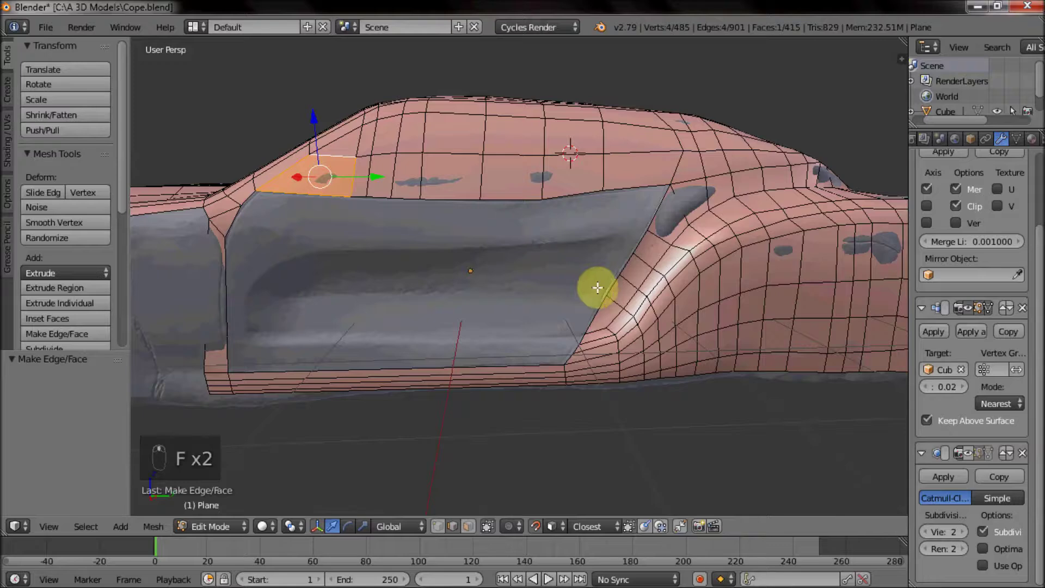
Extrude the edge along the front fender back across the door.
left_click(450, 526)
right_click(658, 178)
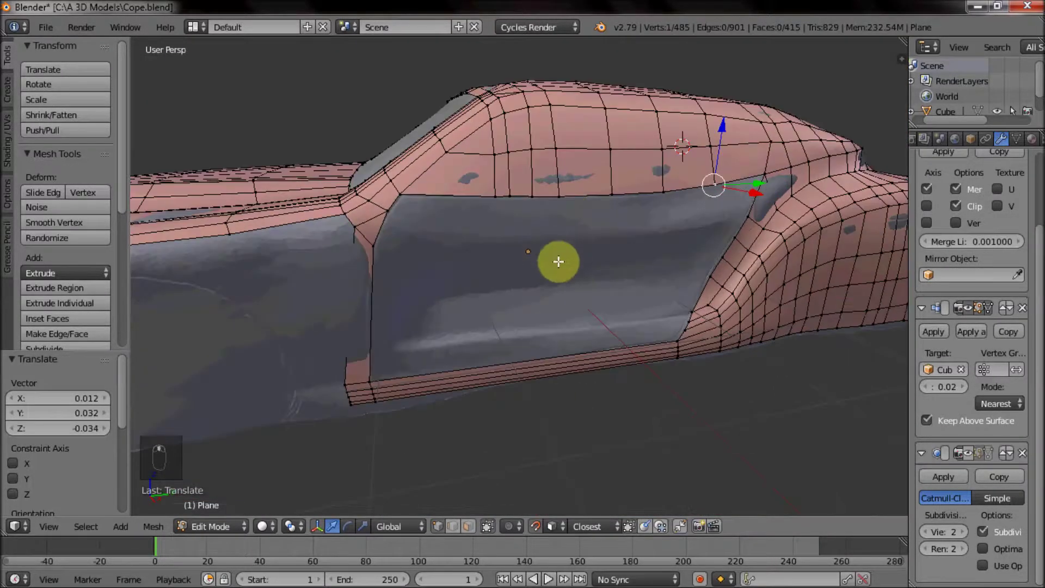
middle_click(606, 276)
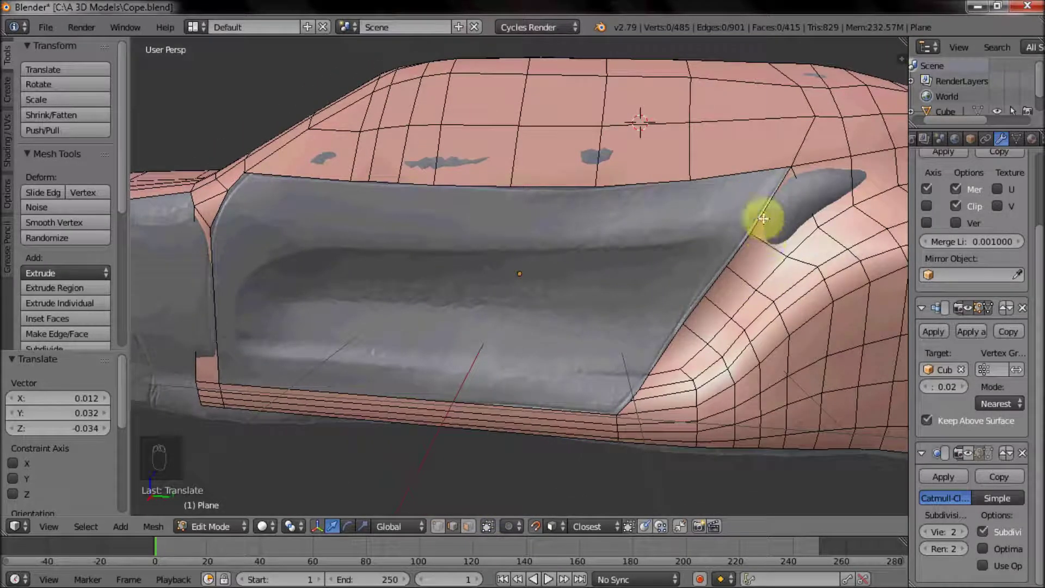
left_click_drag(591, 229, 602, 230)
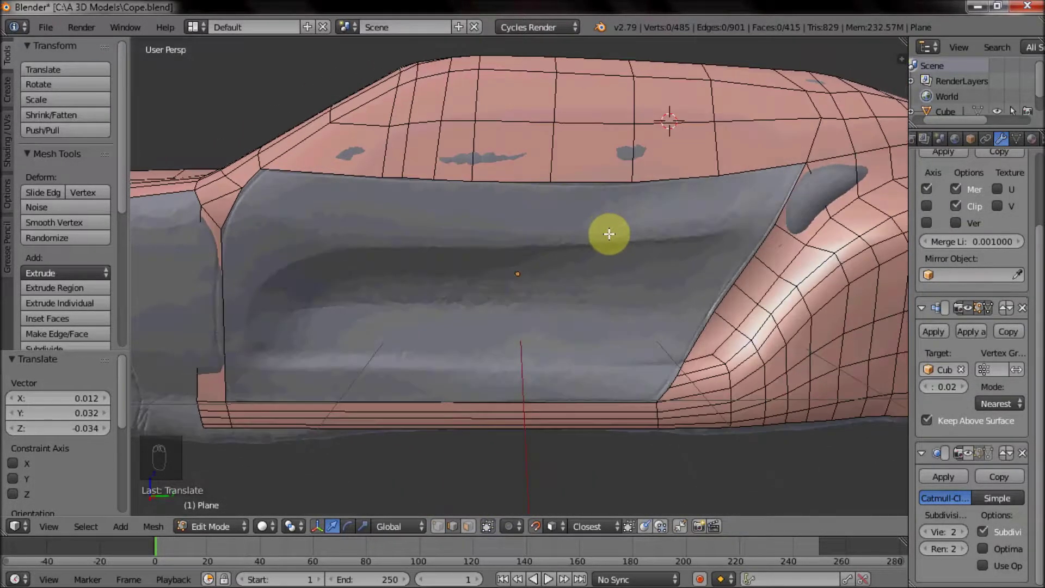
left_click_drag(667, 270, 646, 326)
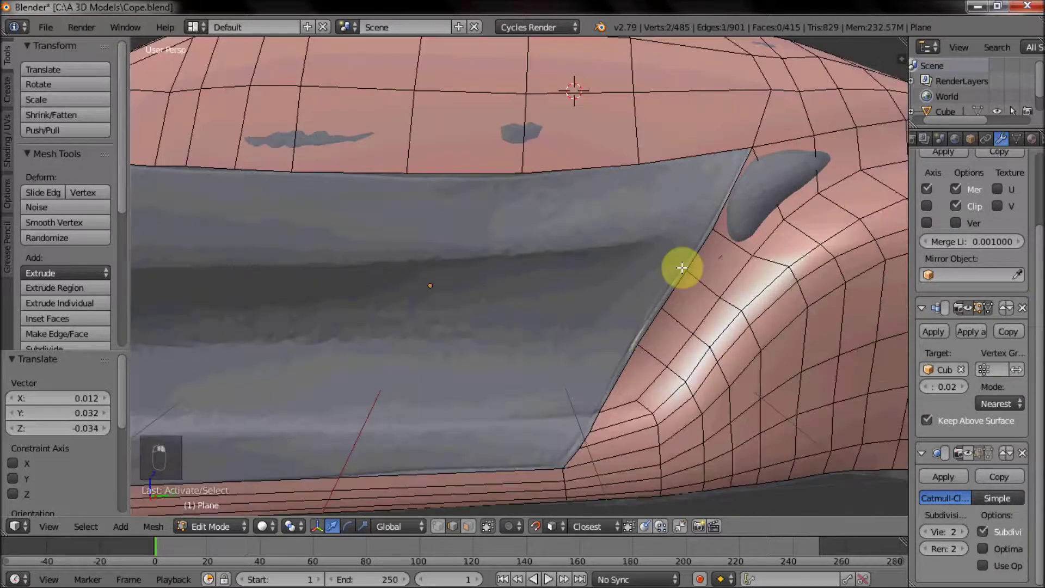
left_click_drag(695, 252, 647, 271)
left_click_drag(648, 270, 658, 243)
key("e")
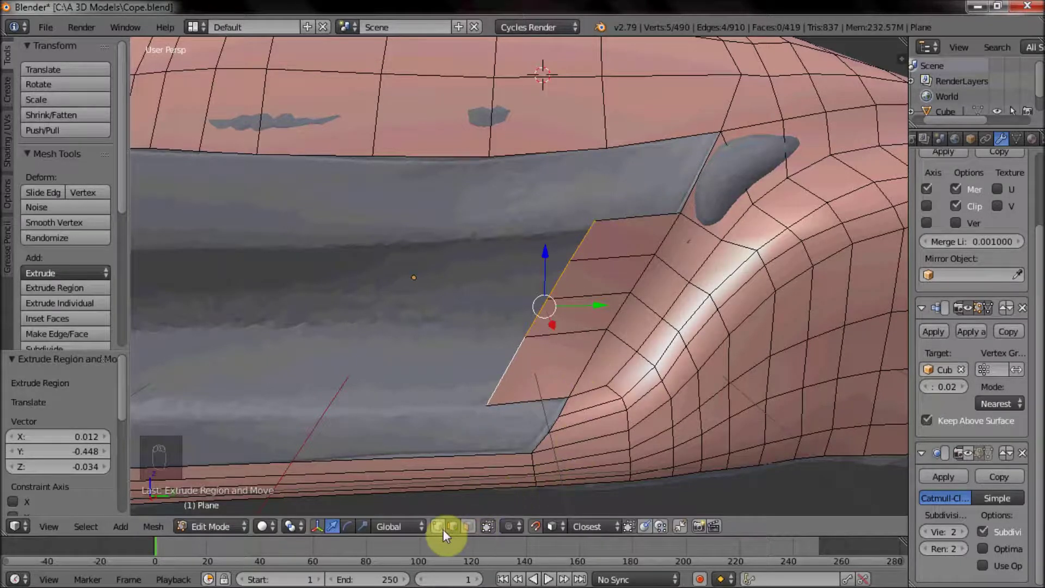
Pull the new strip toward the door and extrude it again across the whole door panel.
left_click_drag(445, 535, 595, 215)
left_click_drag(596, 215, 625, 212)
right_click(625, 215)
left_click_drag(564, 252, 566, 298)
left_click_drag(551, 295, 564, 304)
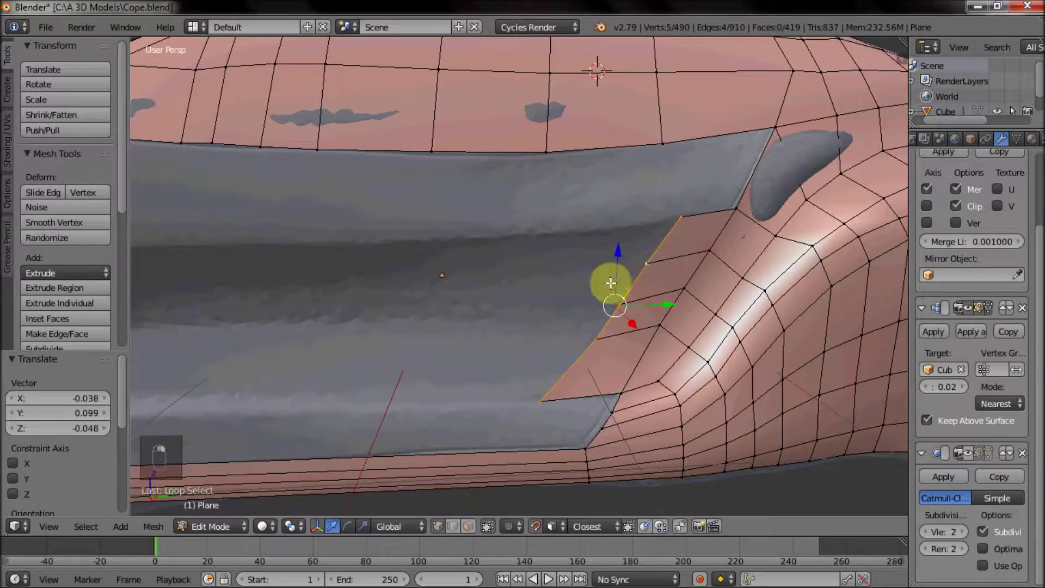
left_click_drag(620, 226, 788, 205)
key("e")
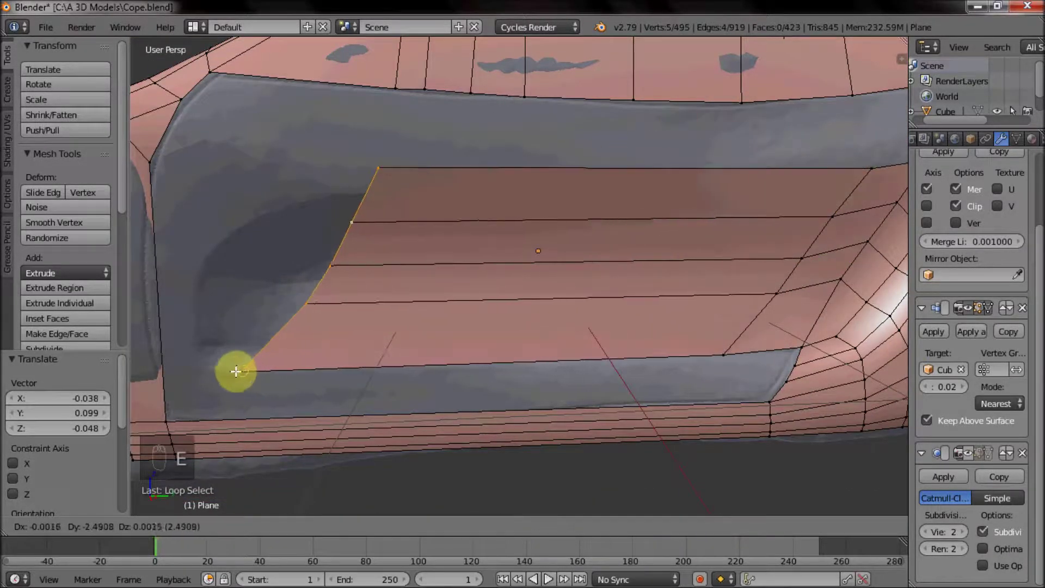
left_click_drag(332, 193, 328, 217)
left_click(223, 239)
Snap the strip's rear corner vertex onto the door edge.
left_click_drag(253, 302, 266, 268)
left_click_drag(363, 279, 280, 378)
right_click(269, 380)
left_click(261, 379)
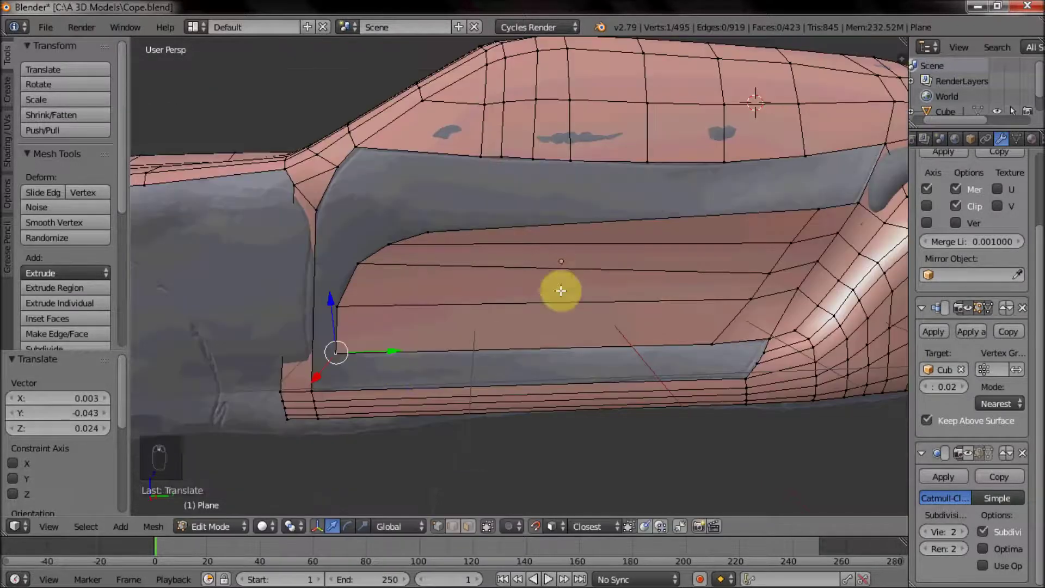
left_click_drag(382, 256, 553, 255)
left_click_drag(553, 255, 532, 257)
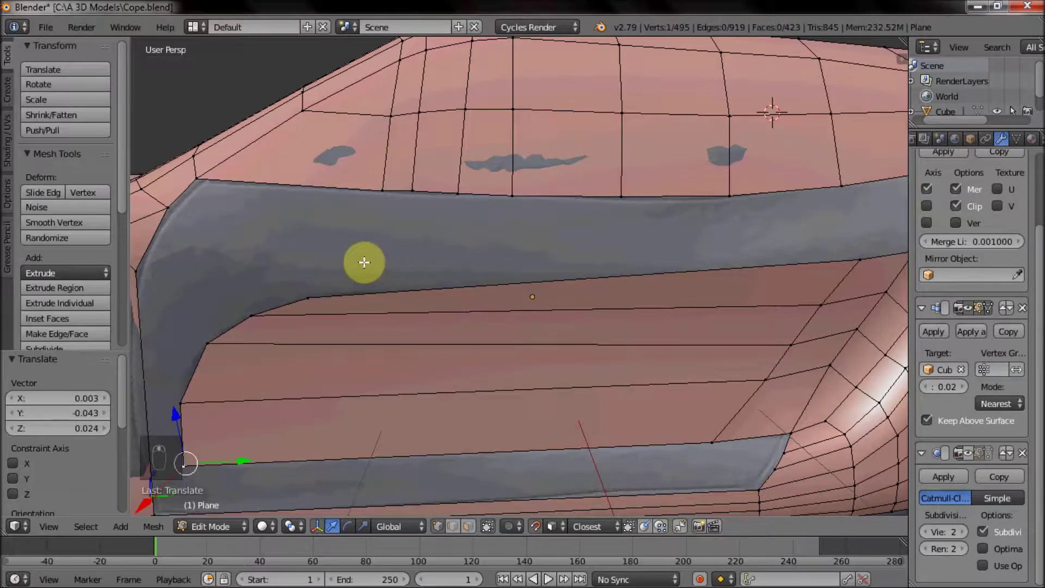
Seat a side-panel vertex on the scan and loop-cut the panel faces with 6 evenly spaced cuts.
left_click_drag(526, 256, 609, 238)
middle_click(580, 241)
middle_click(467, 256)
left_click_drag(409, 266, 519, 254)
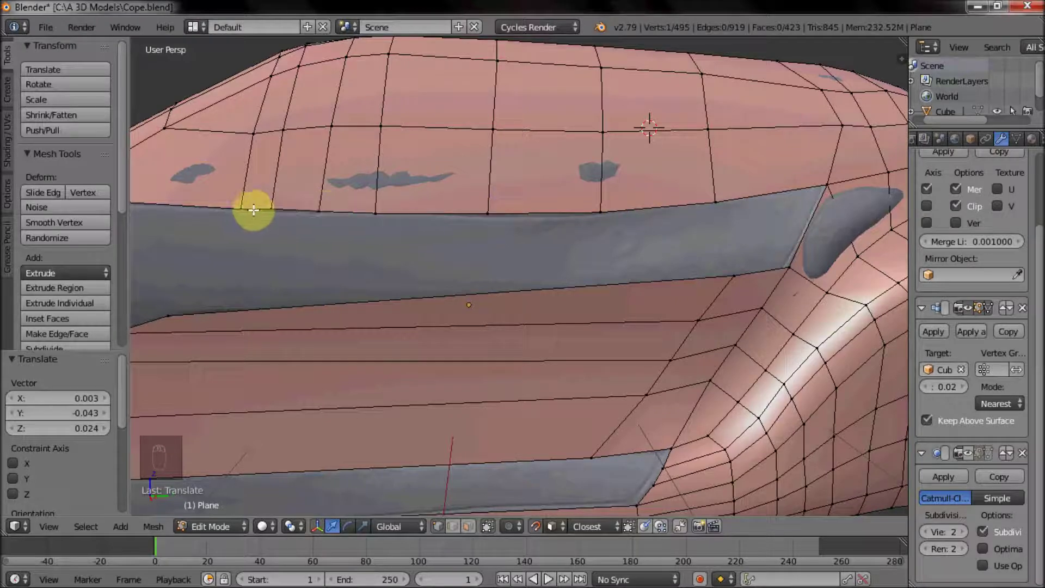
left_click_drag(399, 299, 470, 195)
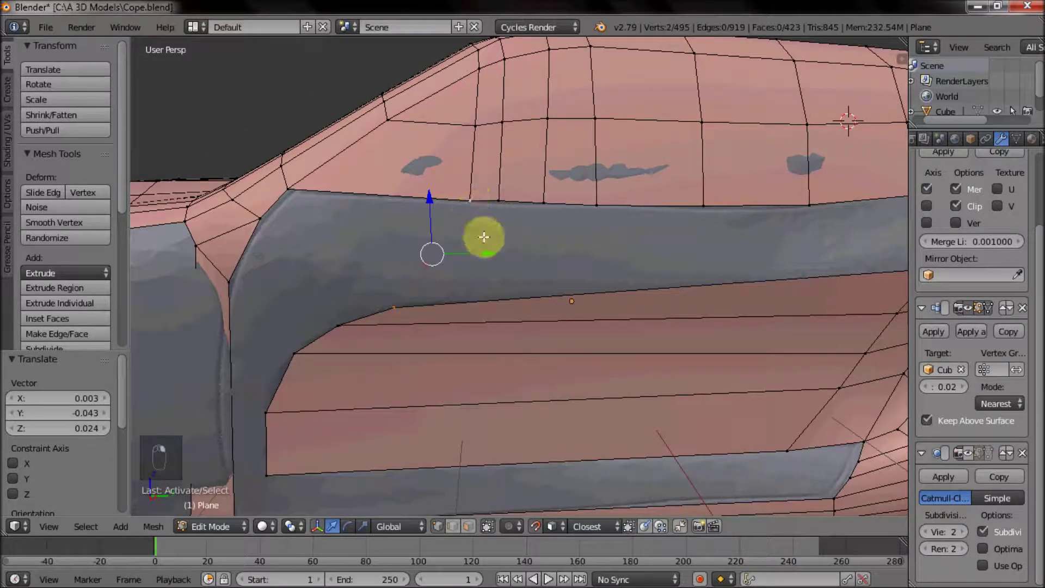
left_click(502, 275)
key("f")
middle_click(471, 352)
key("ctrl+r")
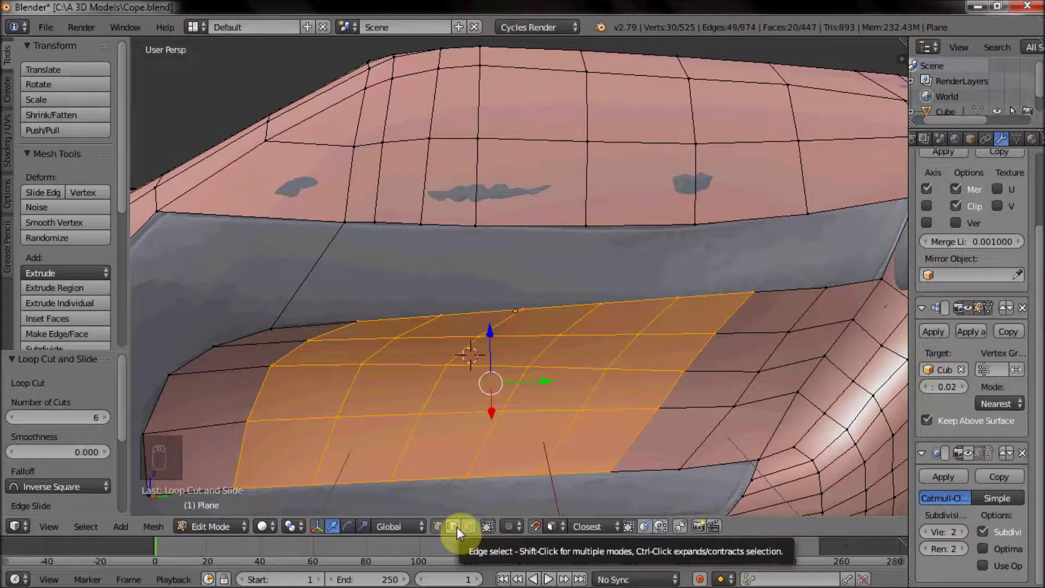
In edge select, pick the side panel's border loop and subdivide it via the W specials menu.
left_click(460, 533)
left_click_drag(454, 281, 413, 289)
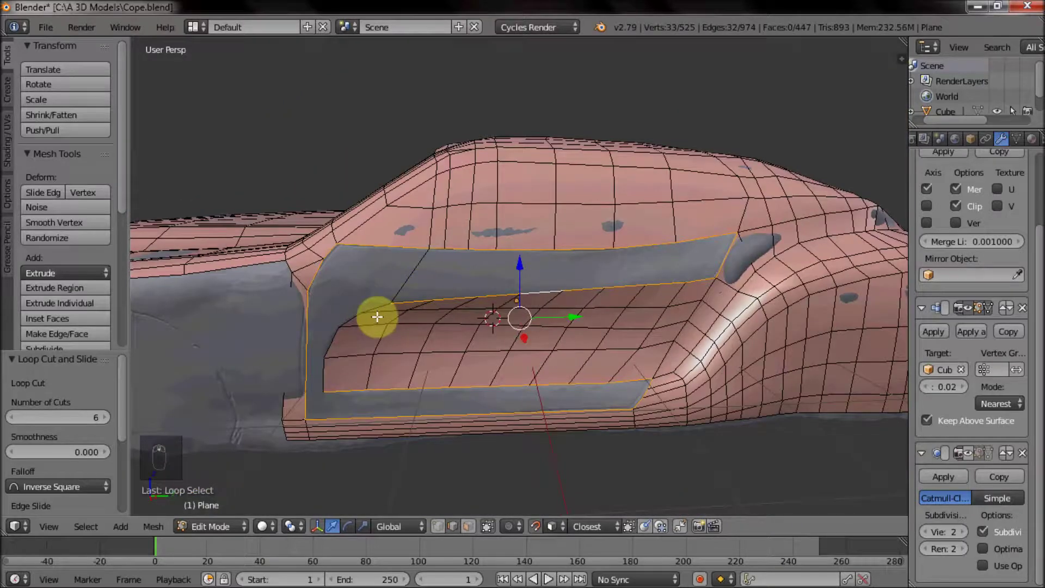
key("c")
left_click_drag(310, 394, 708, 277)
left_click_drag(267, 185, 464, 305)
key("w")
left_click_drag(464, 304, 432, 196)
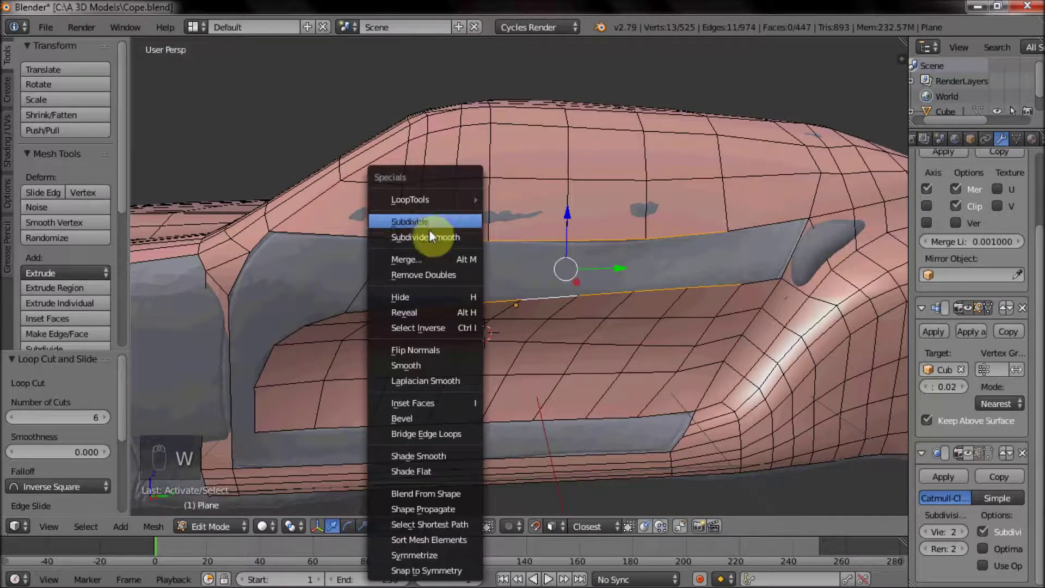
left_click_drag(495, 282, 484, 306)
Undo a stray change and dissolve the extra vertices left on the border edge.
middle_click(534, 270)
left_click_drag(362, 268, 468, 276)
middle_click(424, 290)
middle_click(407, 310)
left_click_drag(452, 282, 472, 292)
key("ctrl+z")
left_click_drag(553, 253, 554, 269)
key("x")
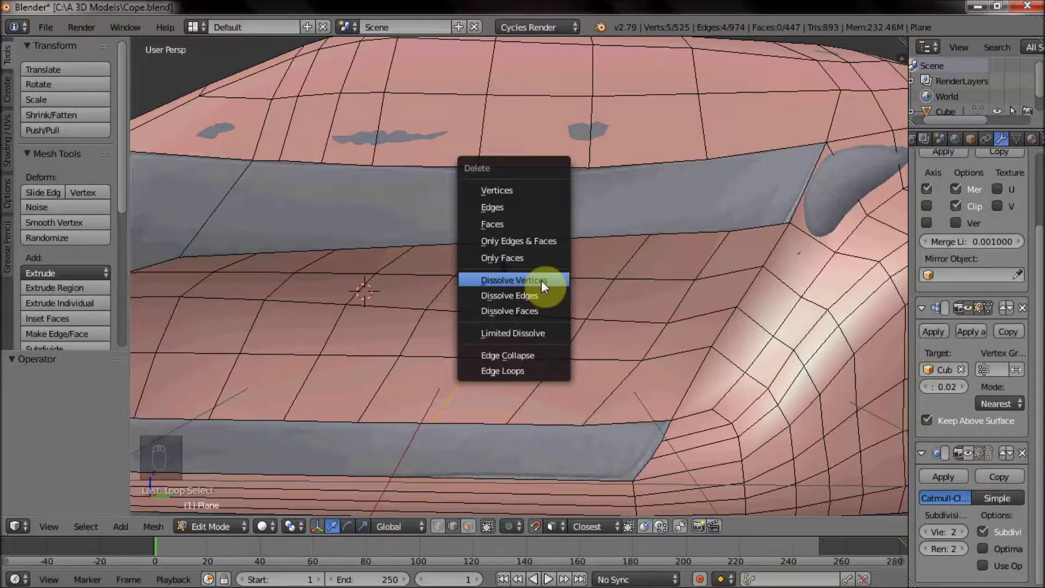
left_click_drag(449, 291, 432, 322)
Move the border vertices up onto the panel edge of the scan.
middle_click(432, 322)
left_click_drag(448, 321, 541, 236)
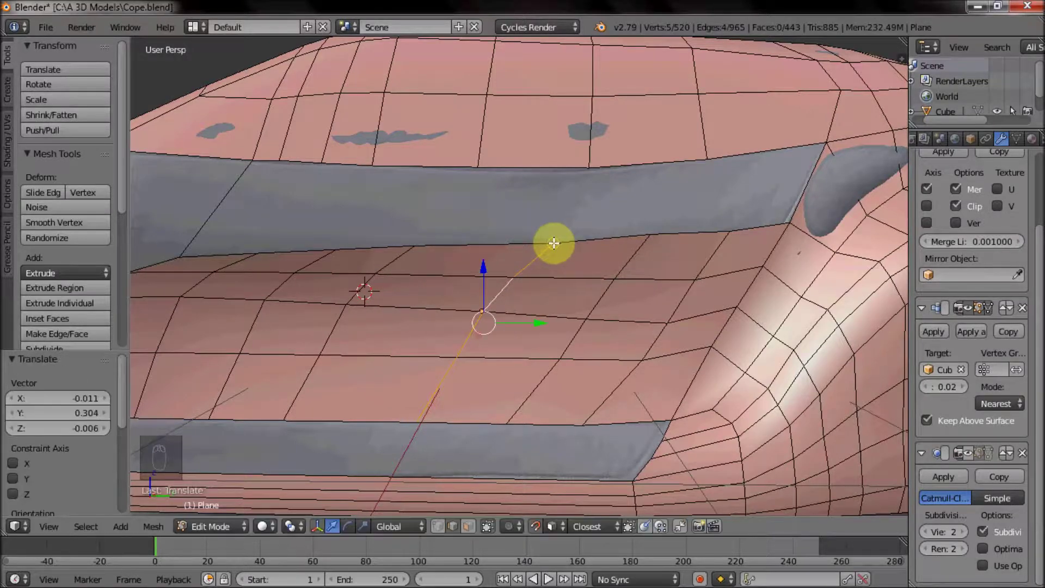
left_click_drag(533, 245, 561, 222)
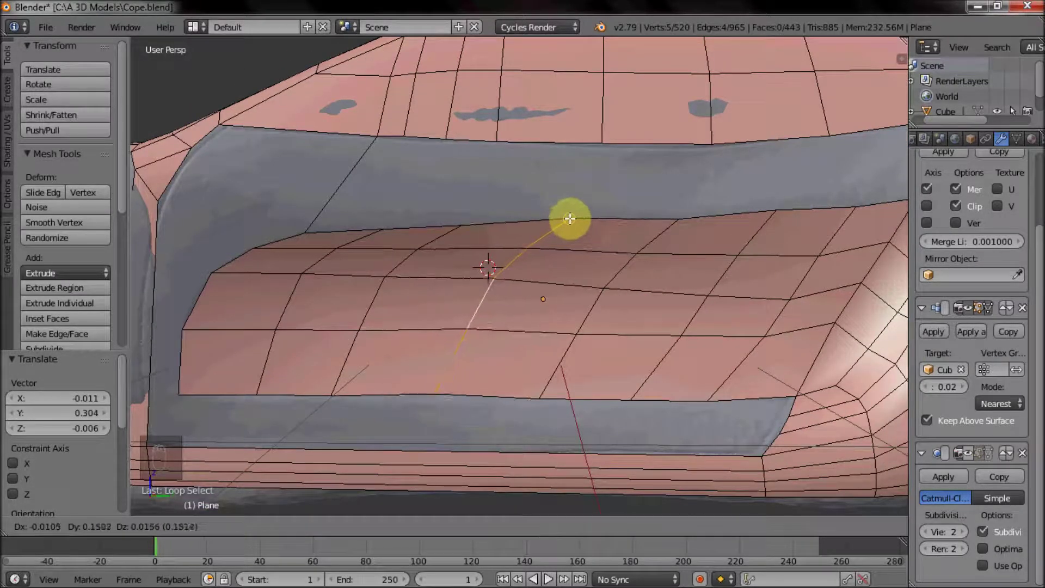
left_click_drag(372, 301, 404, 286)
left_click_drag(404, 286, 439, 255)
left_click_drag(525, 207, 325, 192)
Select both facing edge loops and bridge them with a strip of quads.
key("c")
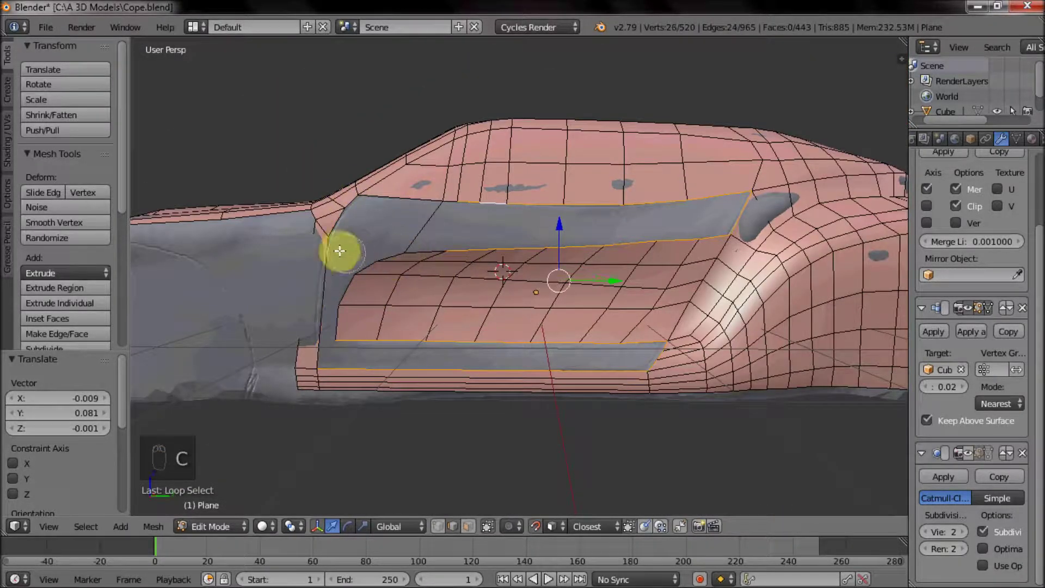
left_click_drag(713, 224, 793, 203)
key("w")
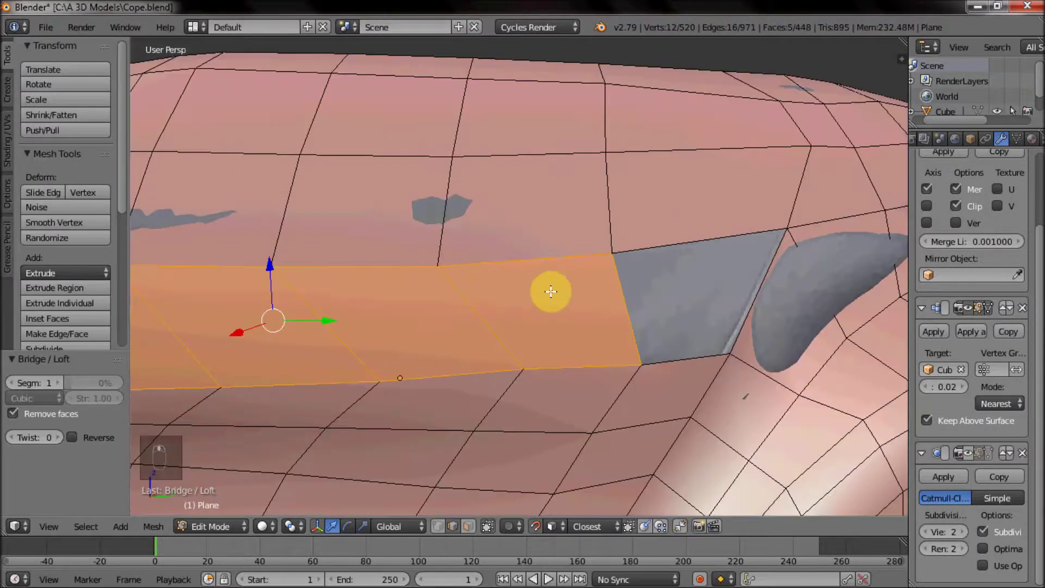
Fill new faces between the corner vertices near the front wheel arch fender.
left_click_drag(628, 283, 546, 249)
key("f")
left_click_drag(546, 248, 609, 244)
right_click(658, 257)
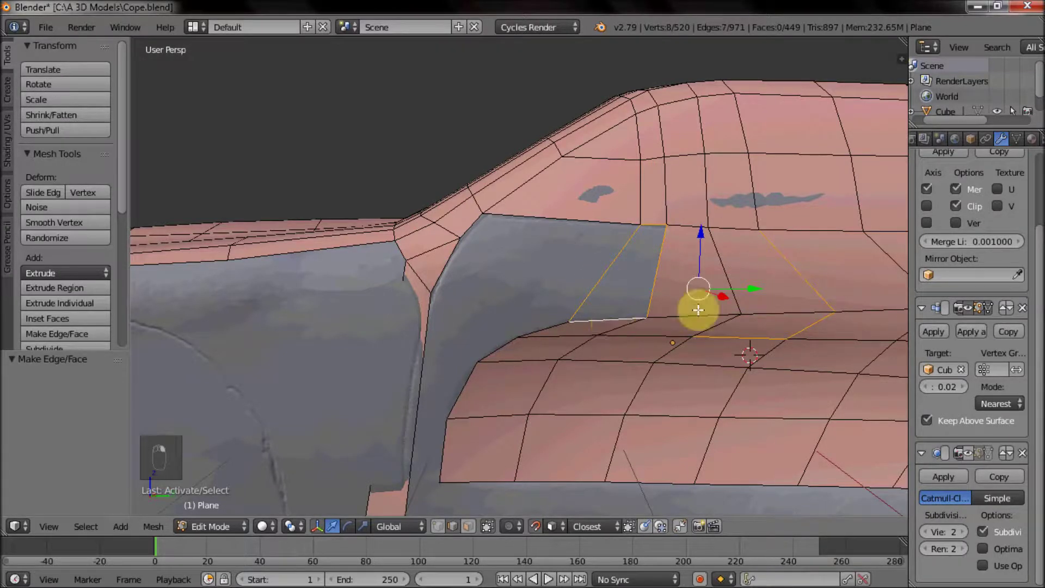
key("c")
key("f")
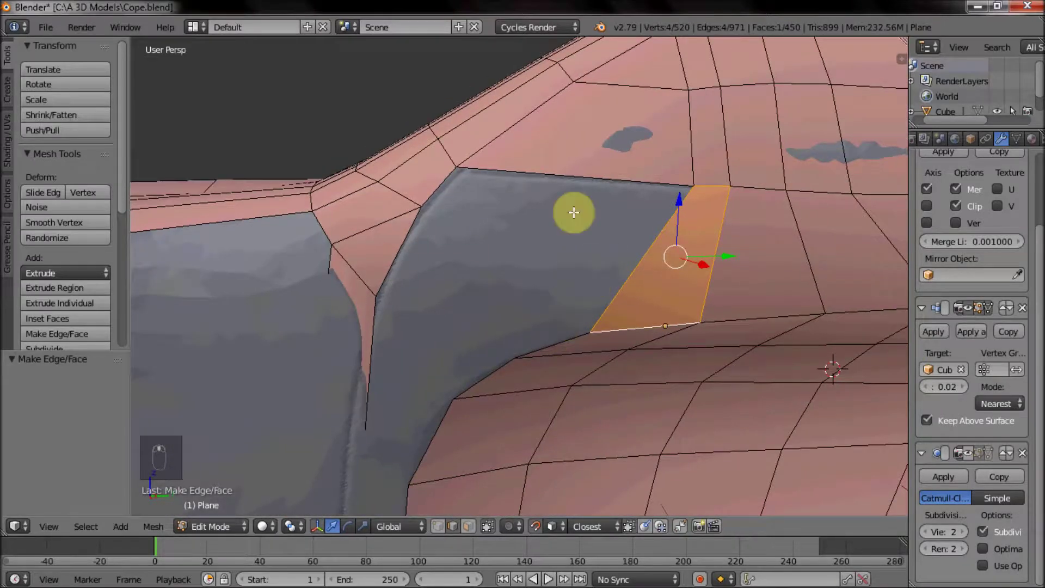
middle_click(541, 277)
Add a centred edge loop across the fender with Ctrl+R.
key("ctrl+r")
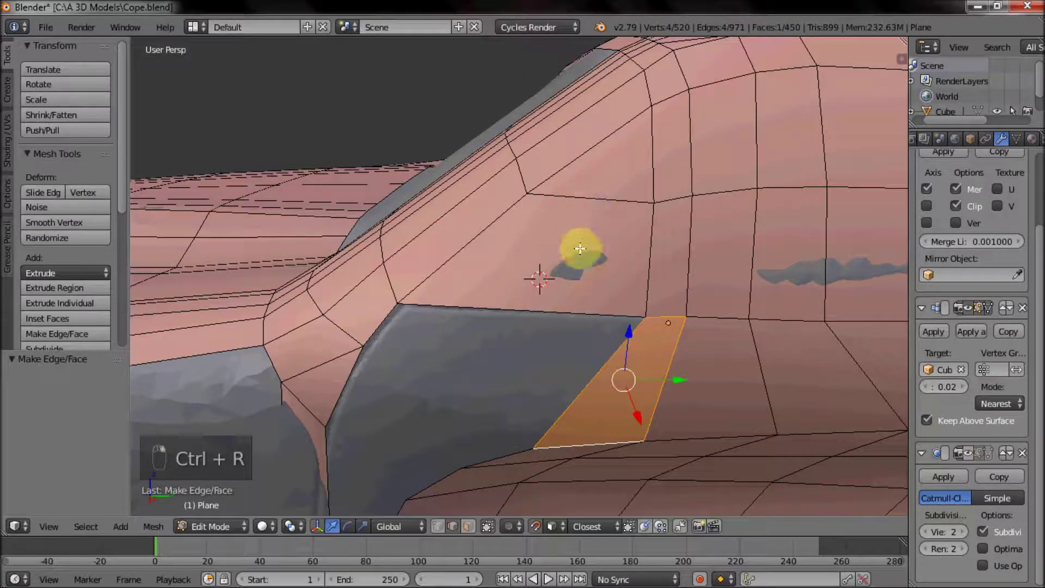
key("ctrl+r")
key("ctrl+r")
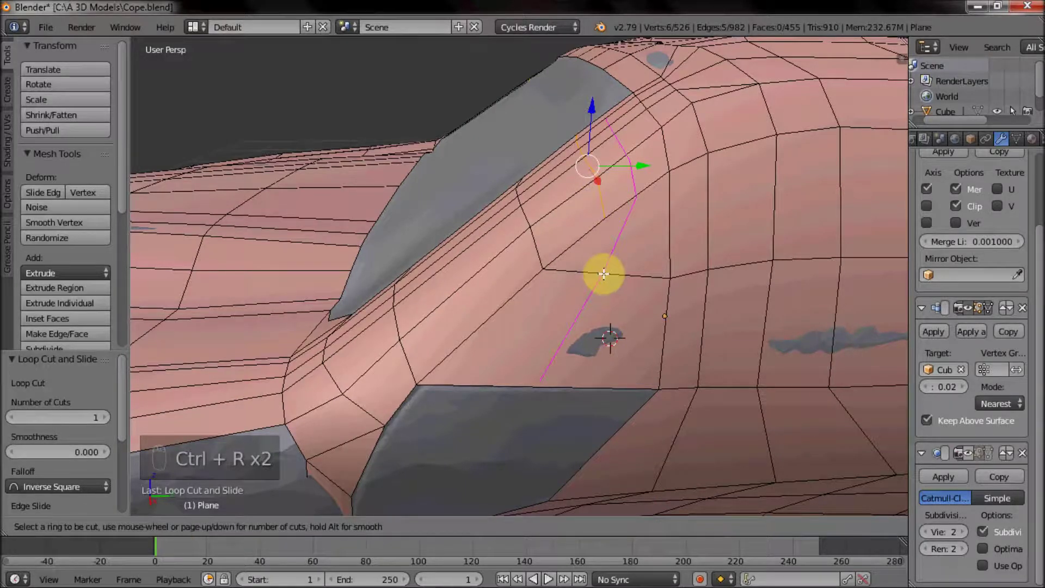
middle_click(632, 320)
left_click_drag(445, 528, 616, 231)
right_click(616, 230)
Knife-cut an edge toward the panel corner and fill the fender corner with a face and loop.
key("k")
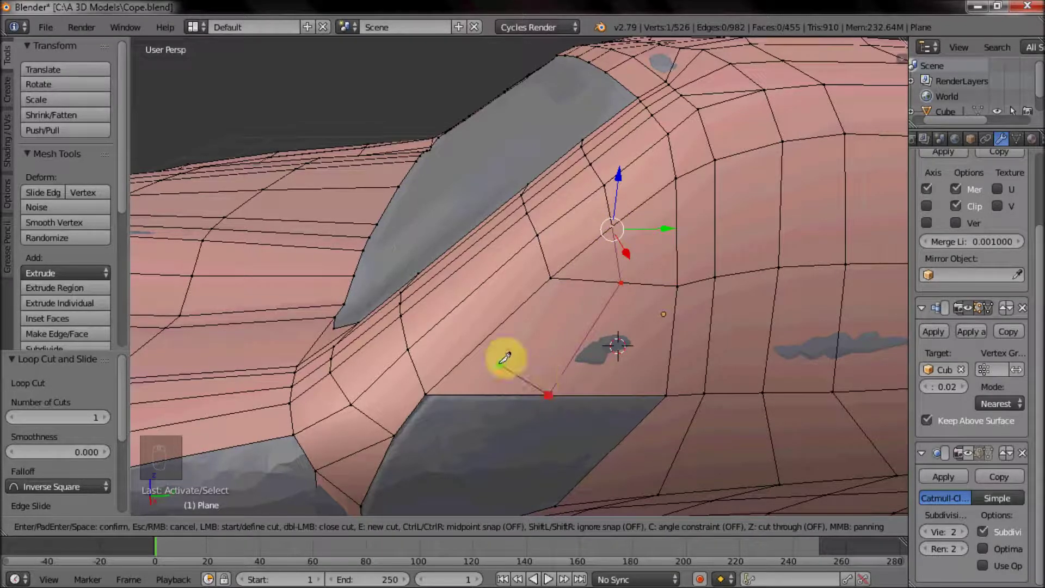
right_click(567, 336)
left_click_drag(557, 327, 492, 410)
left_click_drag(596, 367, 568, 324)
key("f")
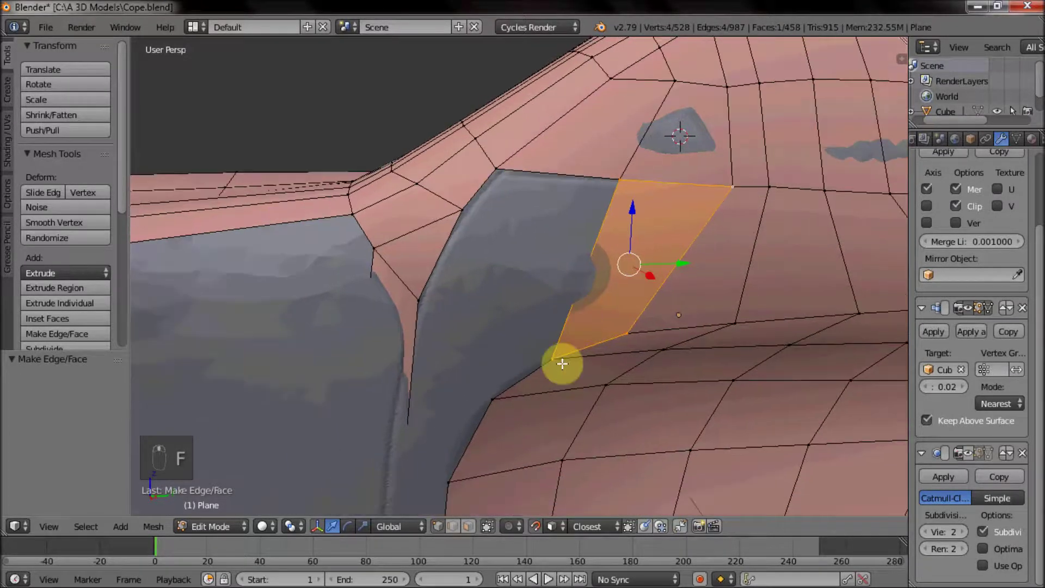
middle_click(667, 287)
key("ctrl+r")
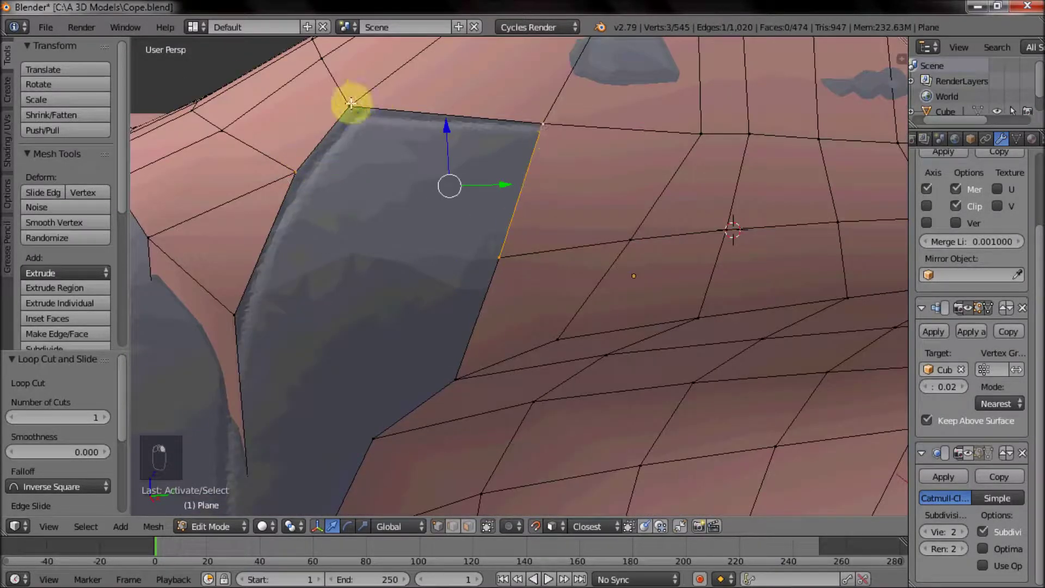
key("f")
Fill the remaining gap faces and add an edge loop in the wheel arch corner.
right_click(228, 324)
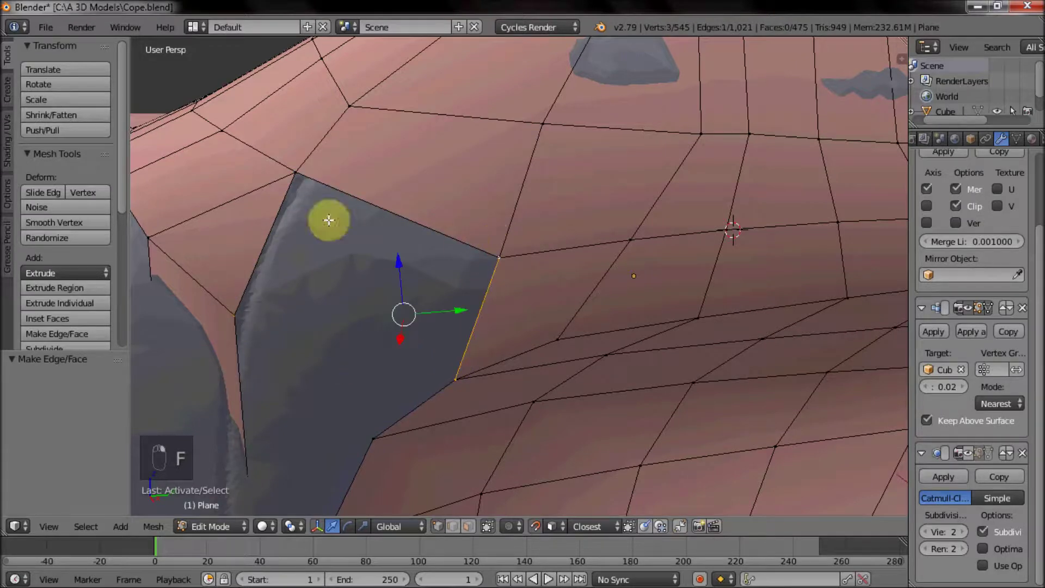
key("f")
left_click_drag(352, 301, 381, 311)
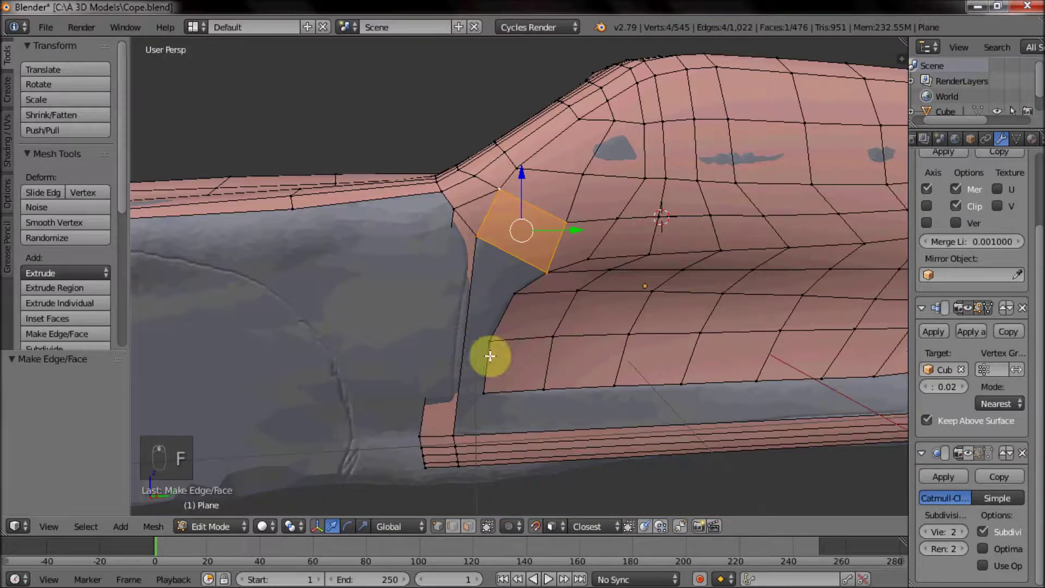
left_click_drag(476, 287, 481, 296)
key("ctrl+r")
left_click_drag(454, 351, 510, 261)
key("ctrl+r")
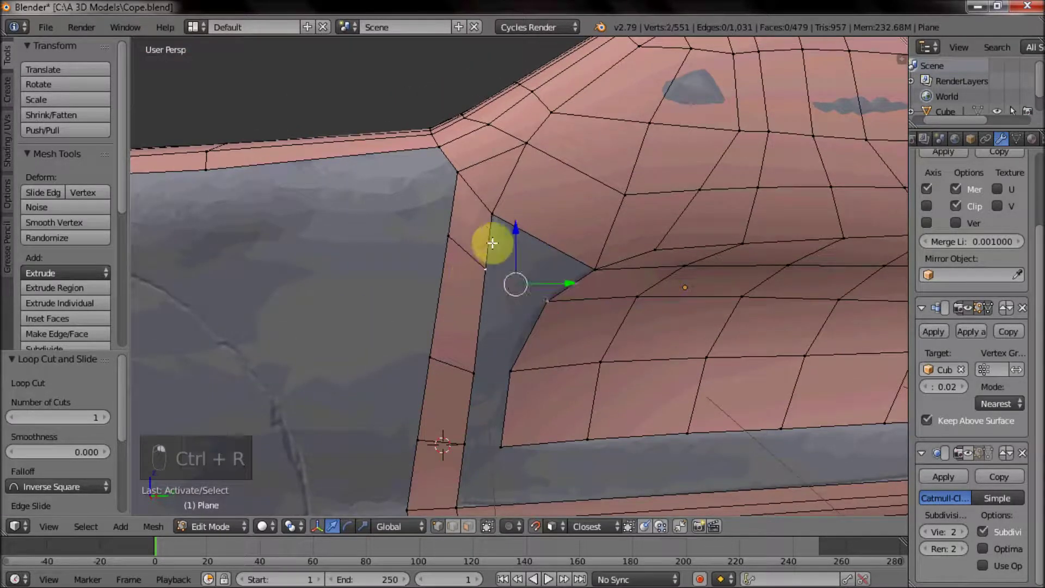
Fill three more faces closing the door scoop's front corner gap.
left_click_drag(521, 222, 566, 313)
key("f")
left_click_drag(519, 375, 556, 343)
key("f")
left_click_drag(493, 373, 437, 360)
key("f")
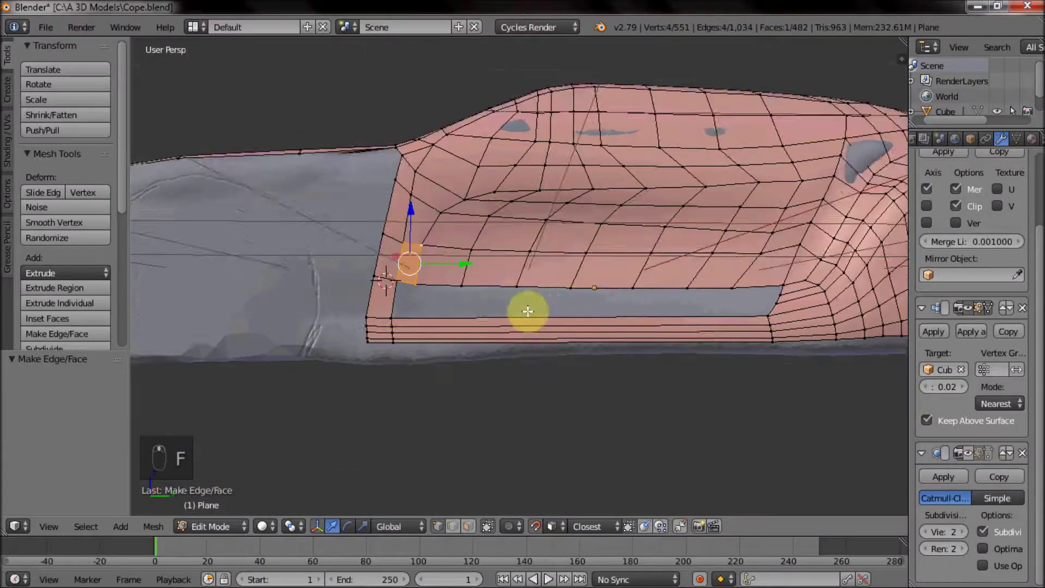
left_click_drag(673, 280, 459, 283)
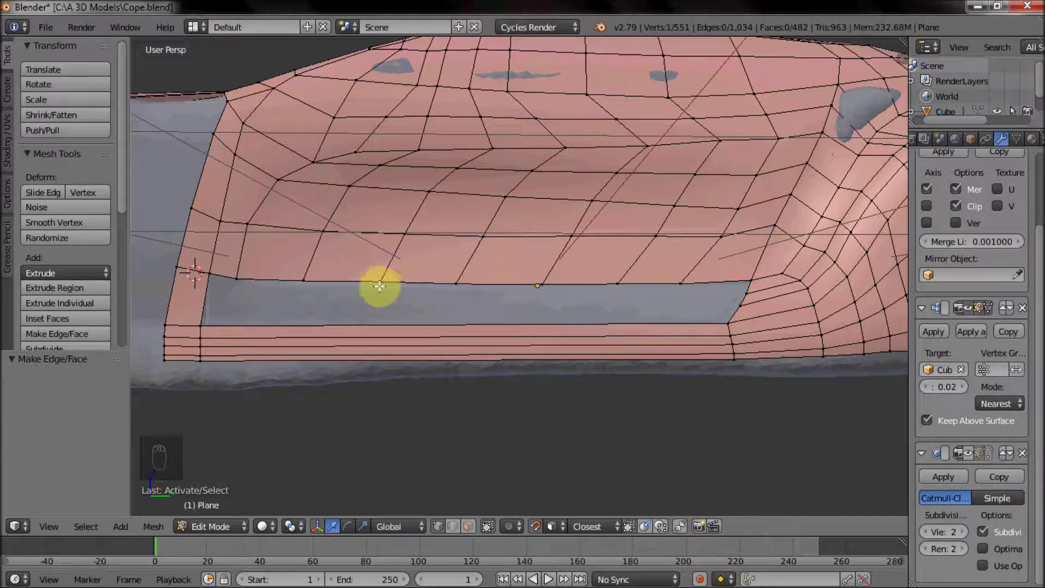
Add a loop across the lower band and slide it into position.
left_click(422, 349)
key("ctrl+r")
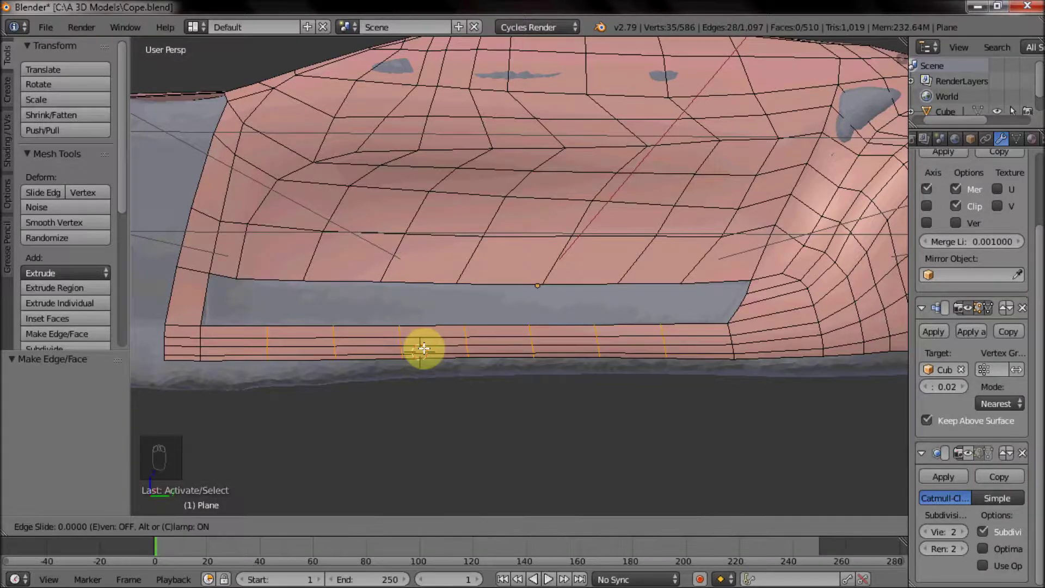
left_click_drag(352, 323, 211, 273)
key("c")
left_click(682, 399)
key("w")
left_click_drag(571, 439, 456, 529)
middle_click(455, 529)
middle_click(232, 307)
left_click(233, 307)
Add two more horizontal loops along the lower side strip.
key("ctrl+r")
left_click_drag(317, 343, 323, 318)
key("ctrl+r")
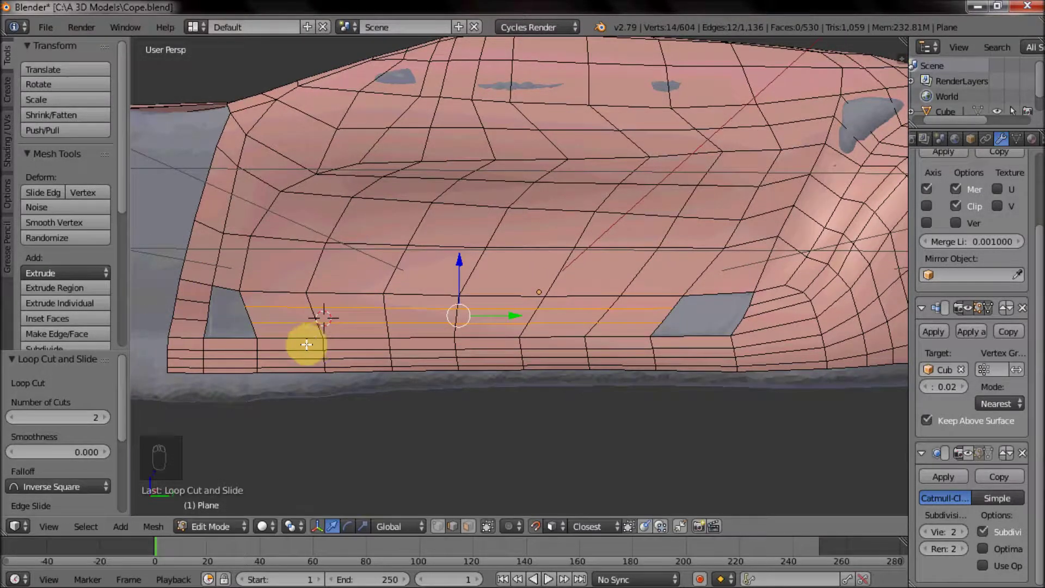
left_click_drag(303, 296, 289, 307)
Fill the grey strip's holes with faces and check the smoothed shell in object mode.
key("f")
key("f")
key("f")
key("f")
left_click(625, 300)
key("f")
key("f")
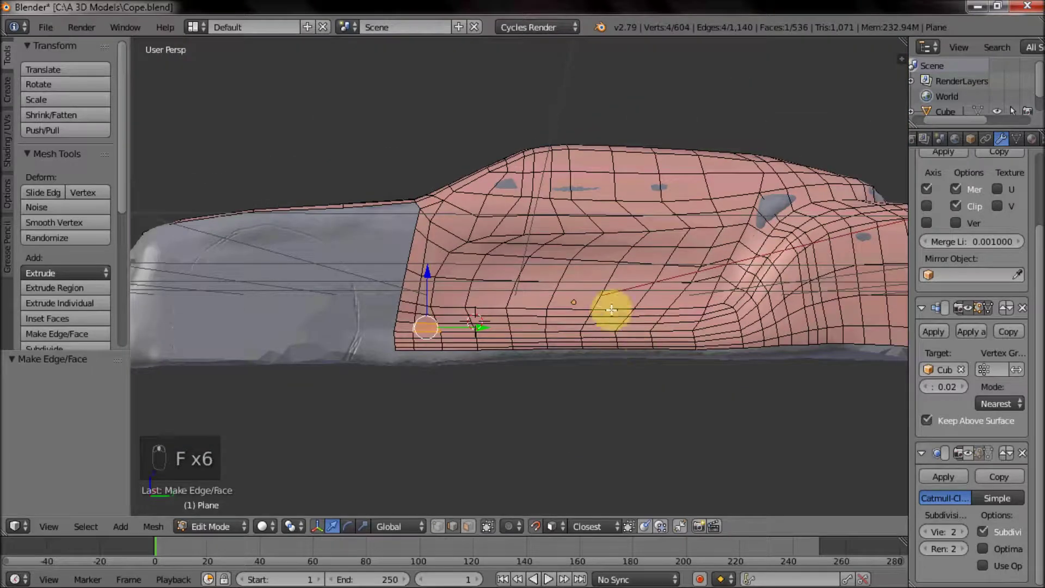
key("Tab")
key("Tab")
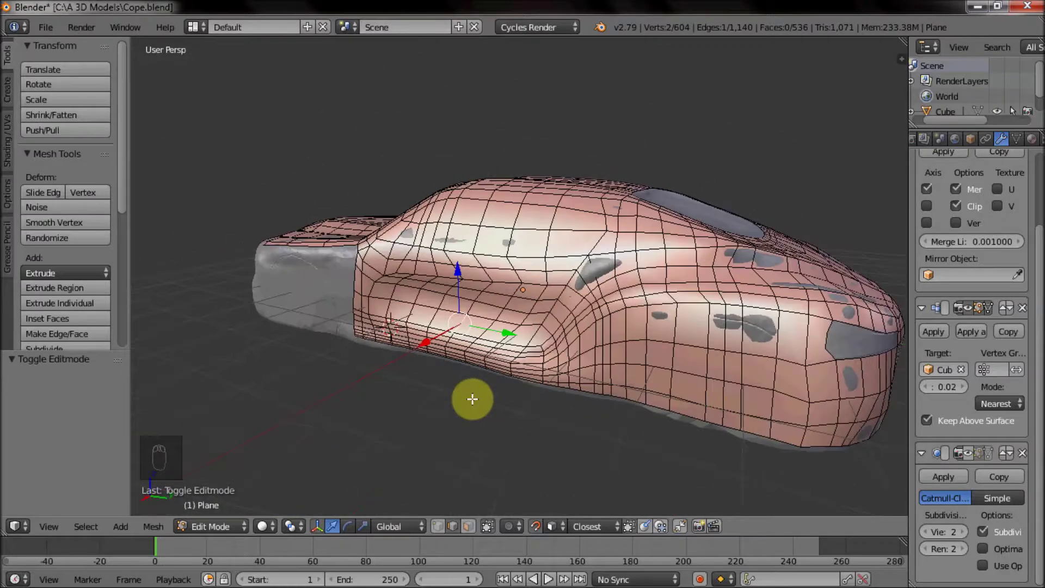
Move the front hood-edge vertices forward onto the scanned nose.
left_click_drag(553, 399, 601, 342)
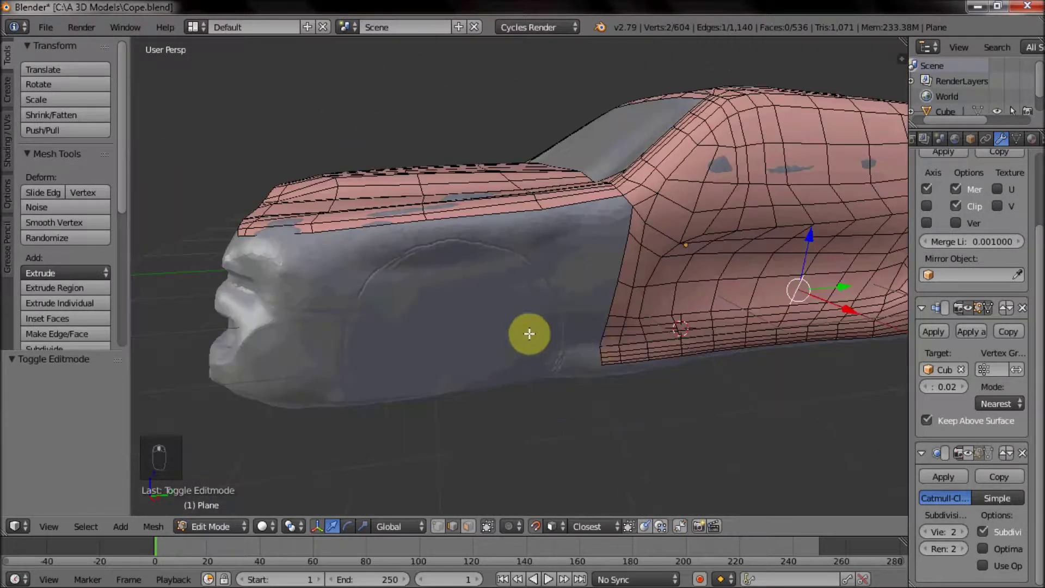
left_click(461, 364)
key("ctrl+r")
left_click(442, 525)
right_click(384, 414)
left_click(381, 423)
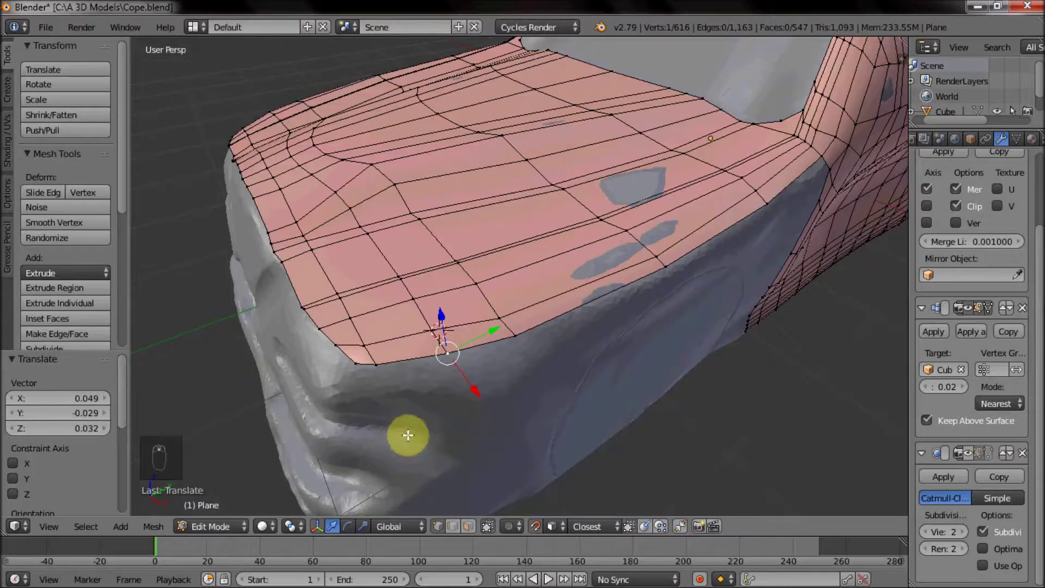
left_click_drag(493, 332, 641, 321)
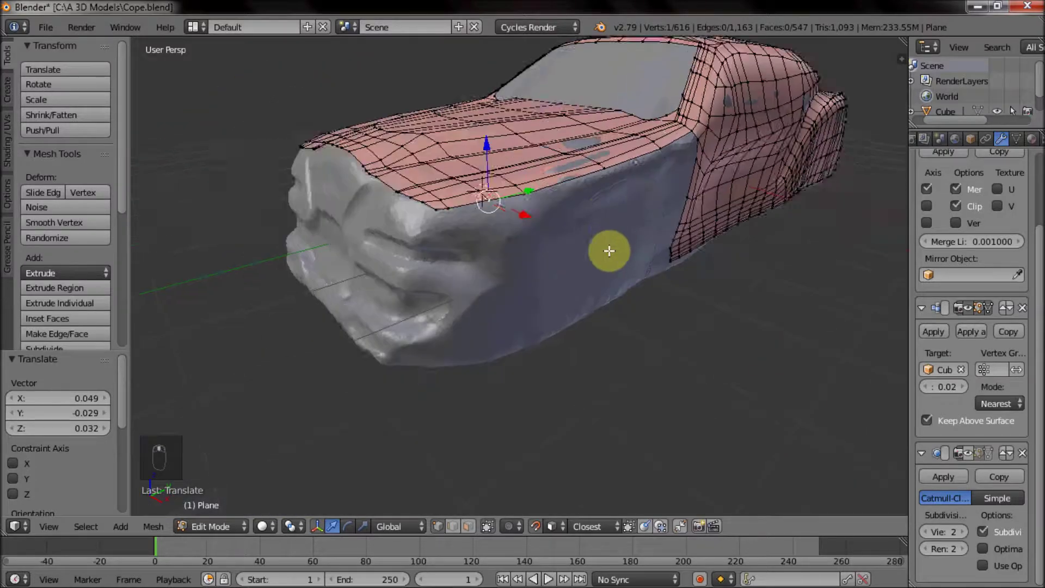
Select the front border edge loop of the side panel beside the bumper.
middle_click(525, 250)
middle_click(504, 244)
left_click_drag(537, 248, 502, 241)
middle_click(501, 260)
middle_click(412, 232)
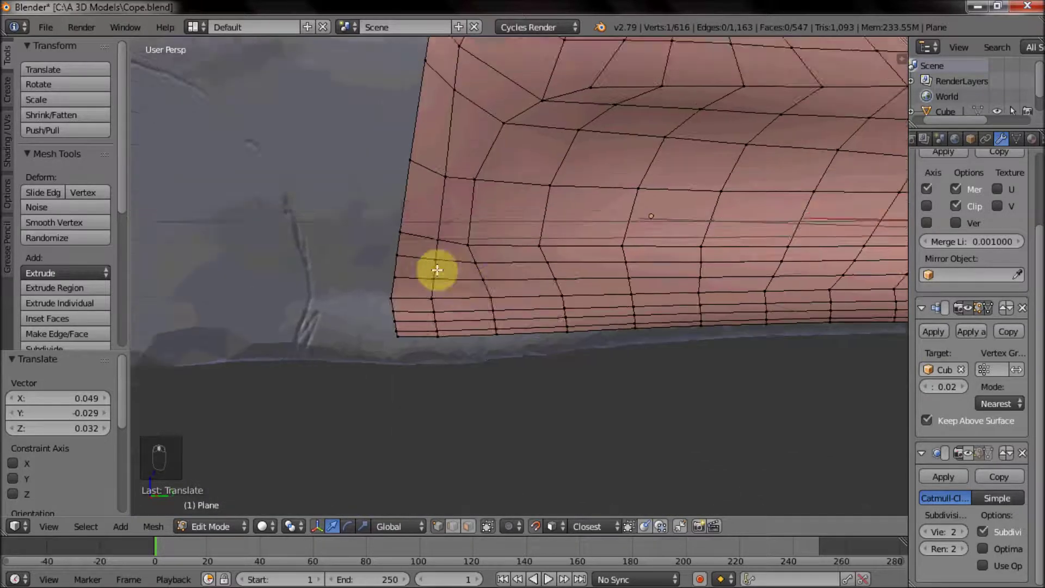
key("c")
left_click_drag(681, 190, 632, 190)
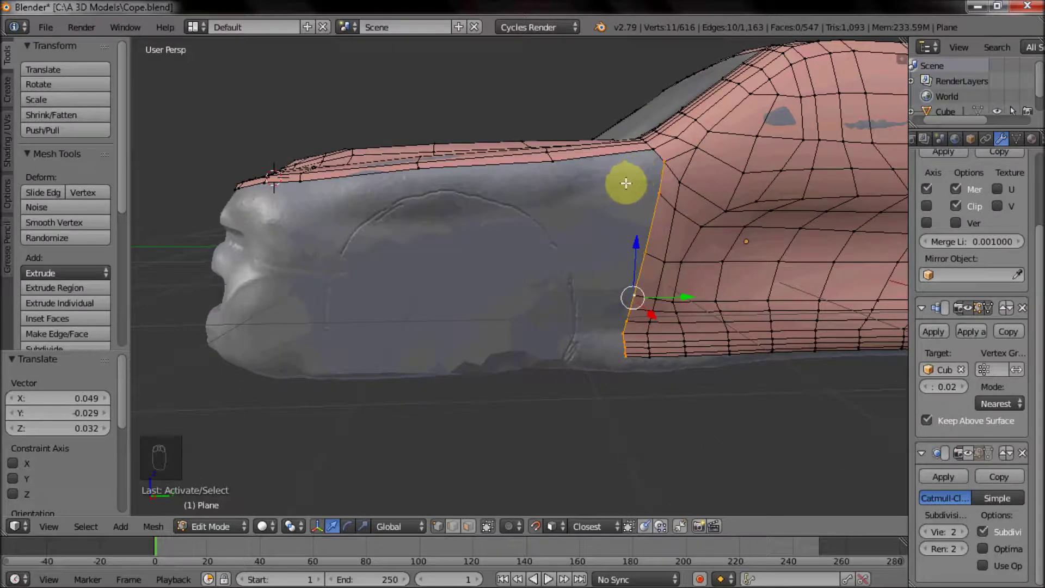
Extrude the front edge loop forward over the fender and cut two edge loops across it.
key("e")
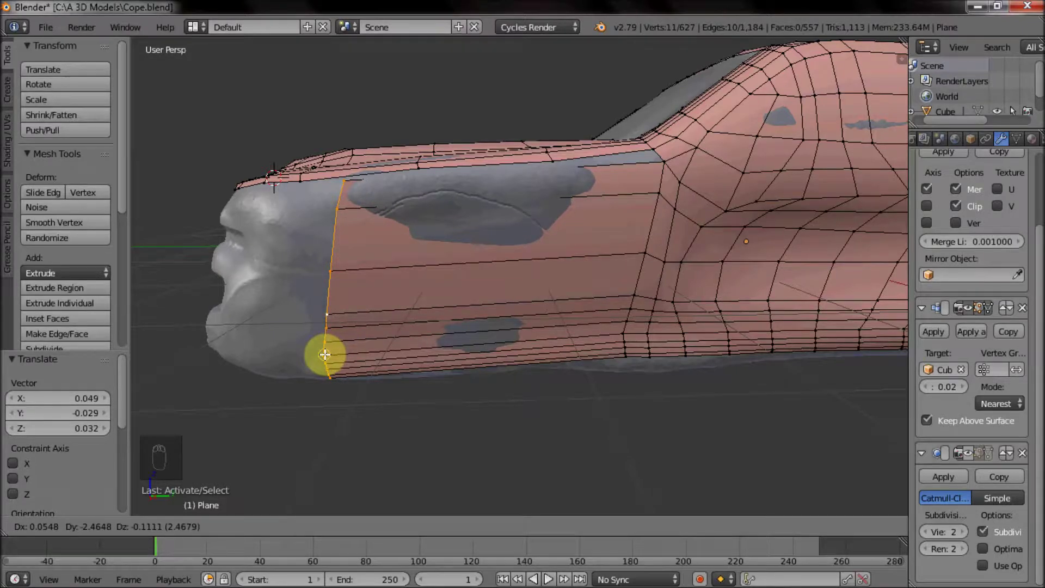
left_click_drag(365, 303, 499, 297)
middle_click(474, 316)
key("ctrl+r")
left_click(475, 317)
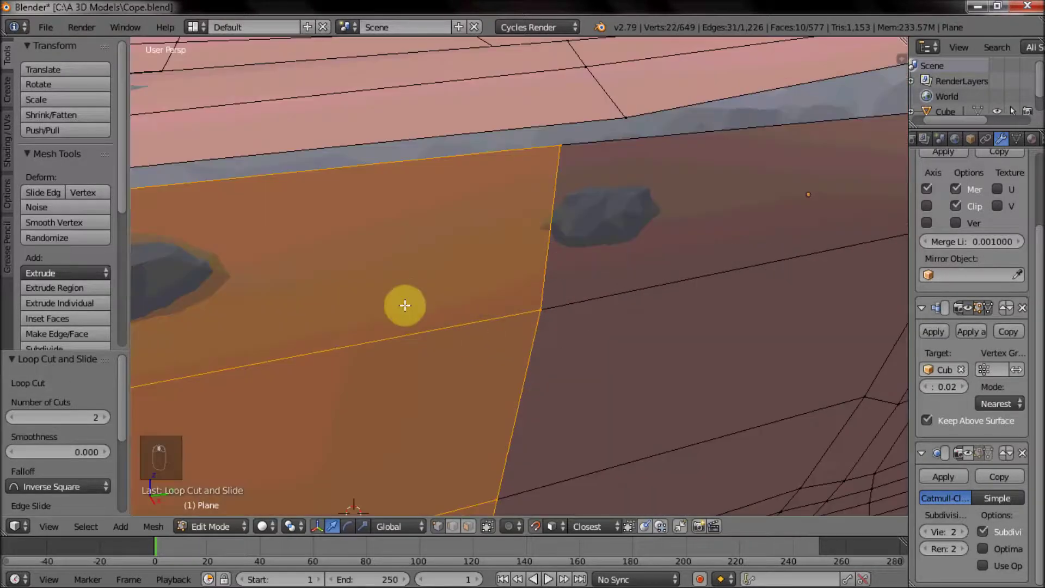
Fit the side panel and front edge vertices onto the scan around the nose.
left_click_drag(279, 298, 223, 324)
left_click(222, 324)
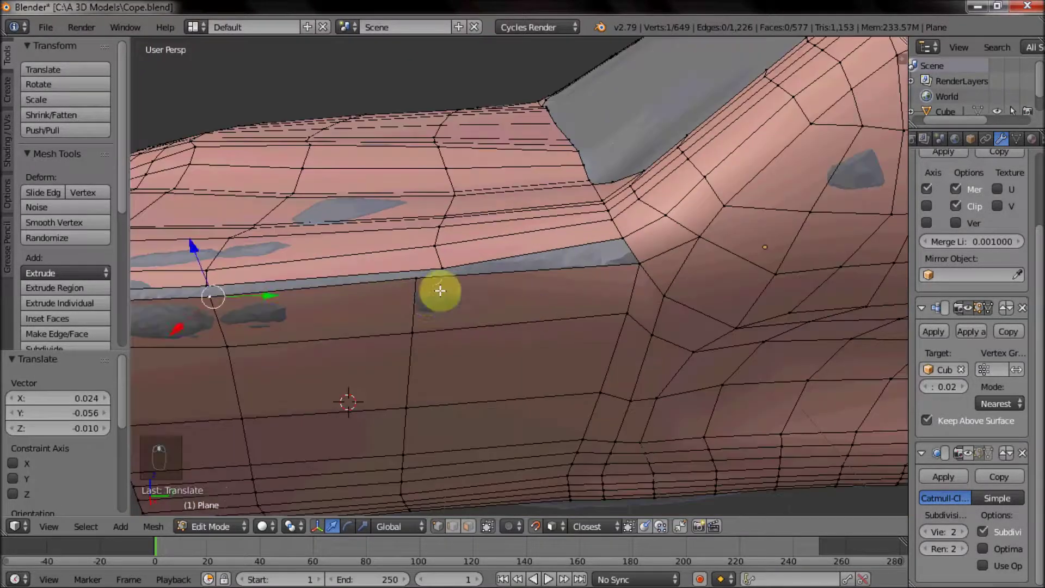
left_click_drag(434, 293, 448, 277)
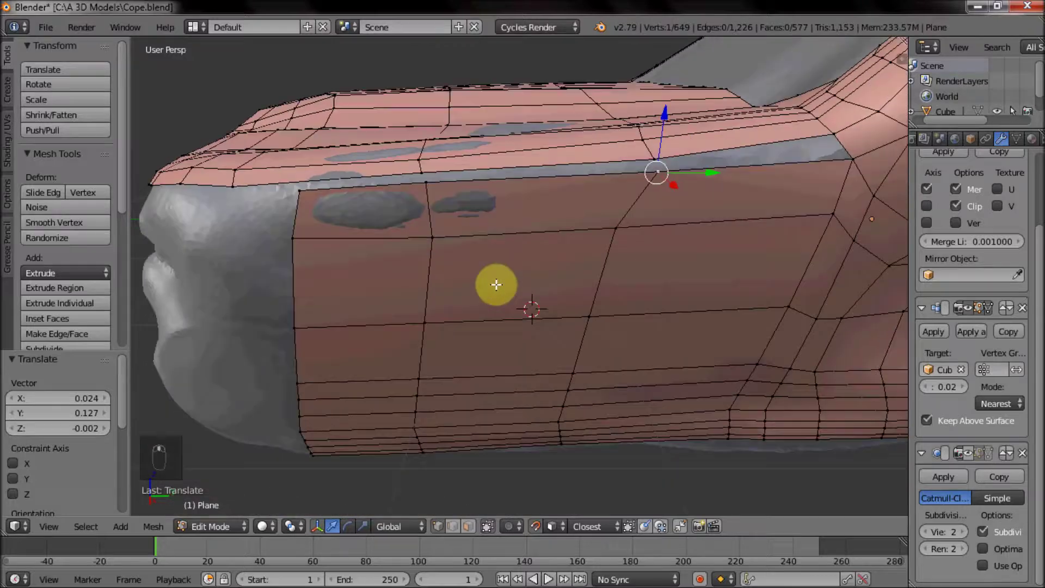
left_click_drag(428, 235, 421, 222)
left_click_drag(463, 233, 456, 242)
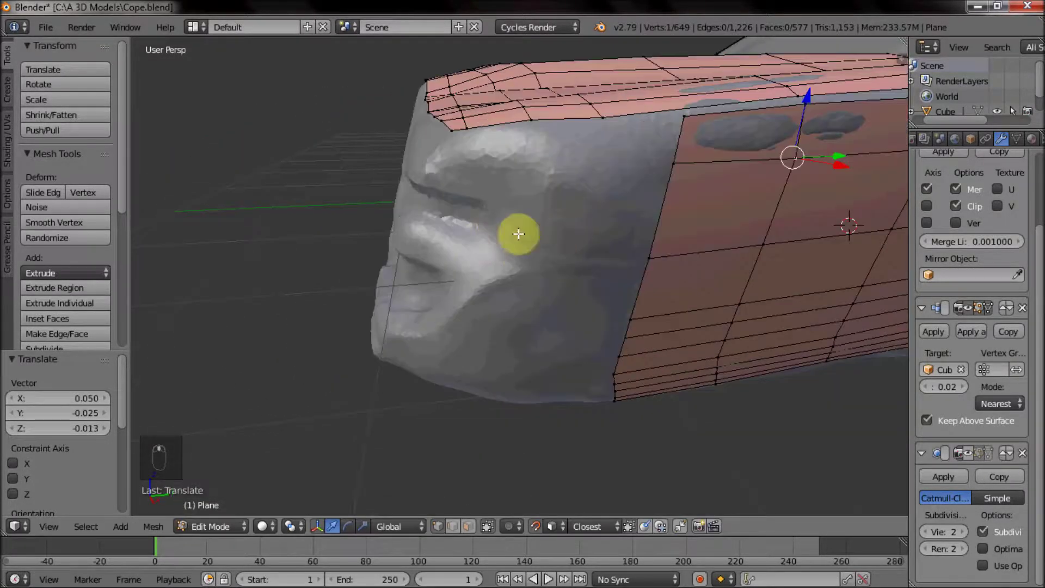
left_click_drag(585, 226, 625, 252)
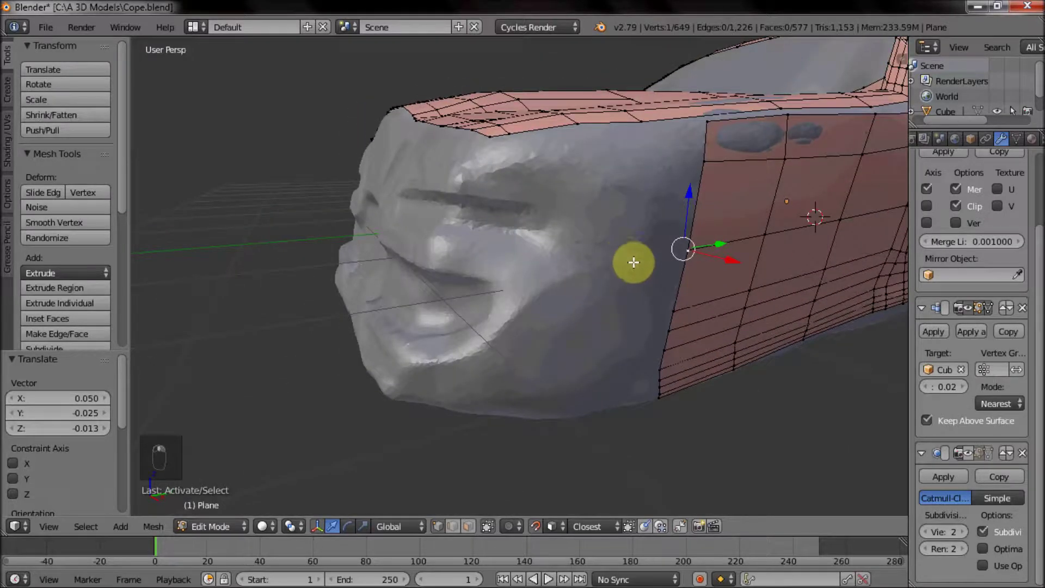
Extrude the side edge toward the nose and place the new vertex at the nose corner.
key("e")
key("e")
key("e")
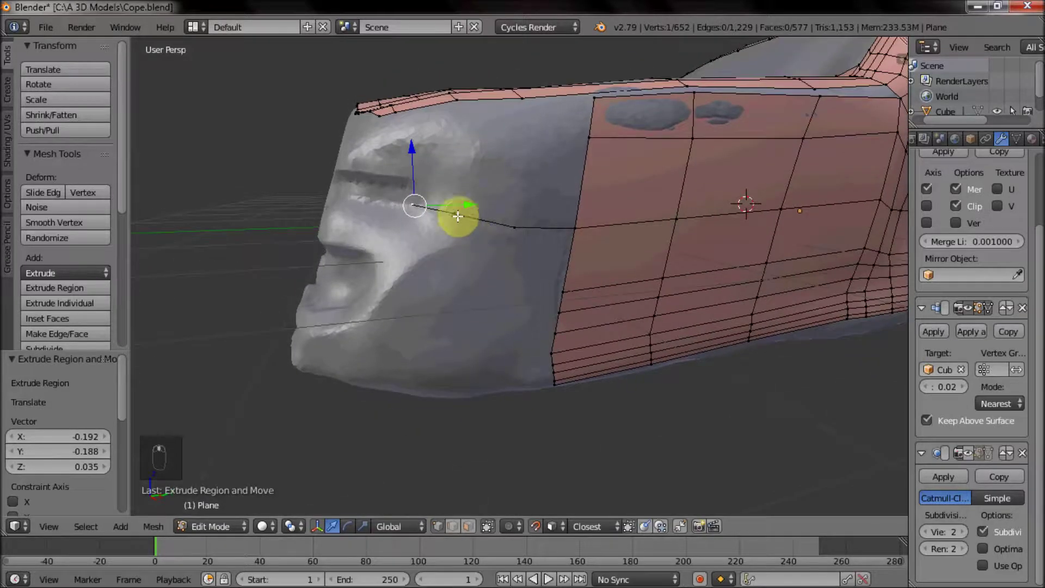
left_click(457, 218)
left_click_drag(528, 264, 692, 213)
key("e")
key("e")
left_click_drag(383, 242, 420, 242)
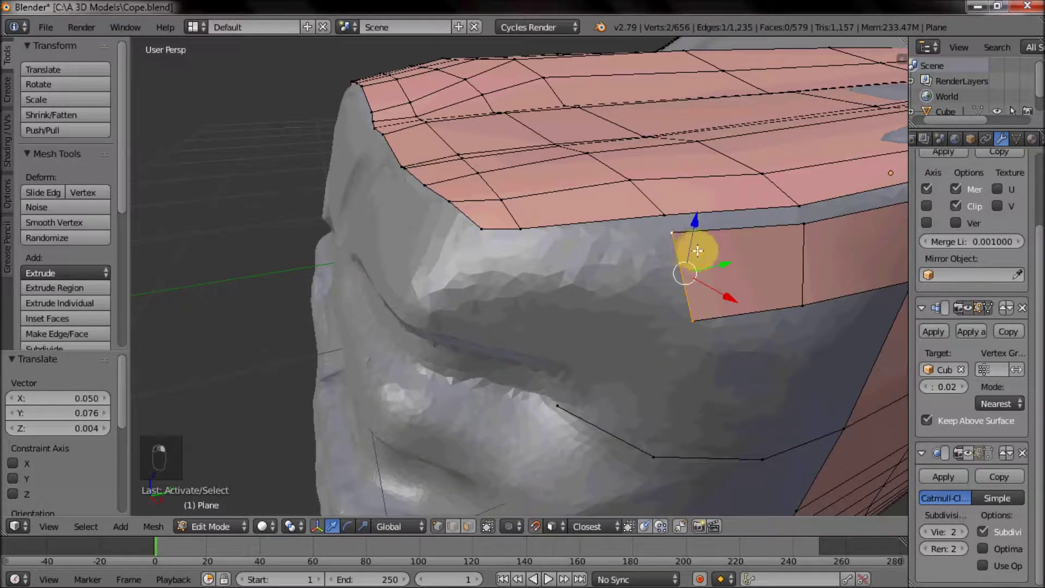
Set the corner vertices onto the scan and fill faces between the front edges.
middle_click(699, 249)
key("e")
left_click_drag(561, 229, 549, 248)
right_click(571, 298)
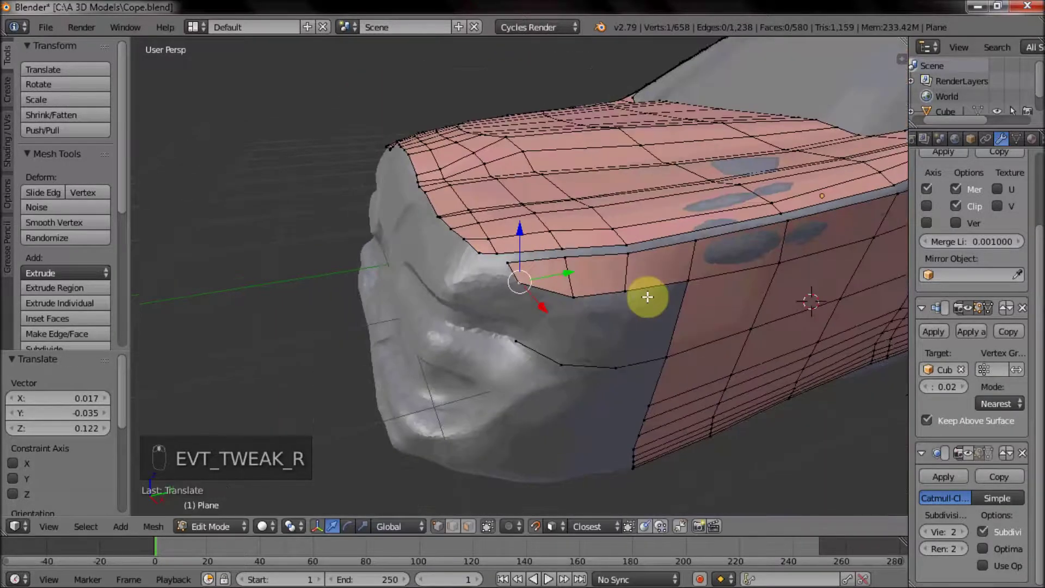
left_click_drag(546, 287, 493, 276)
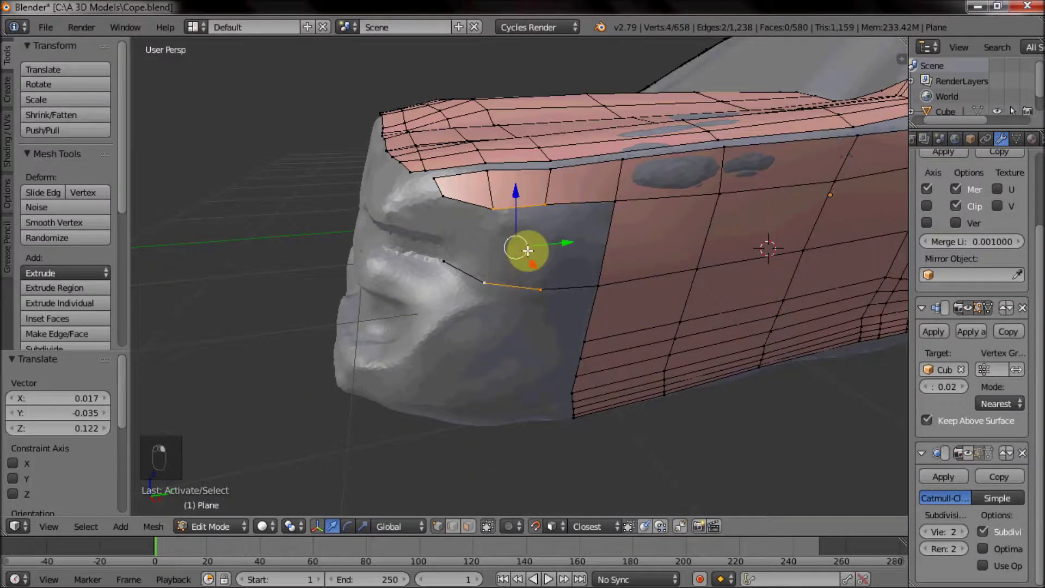
key("f")
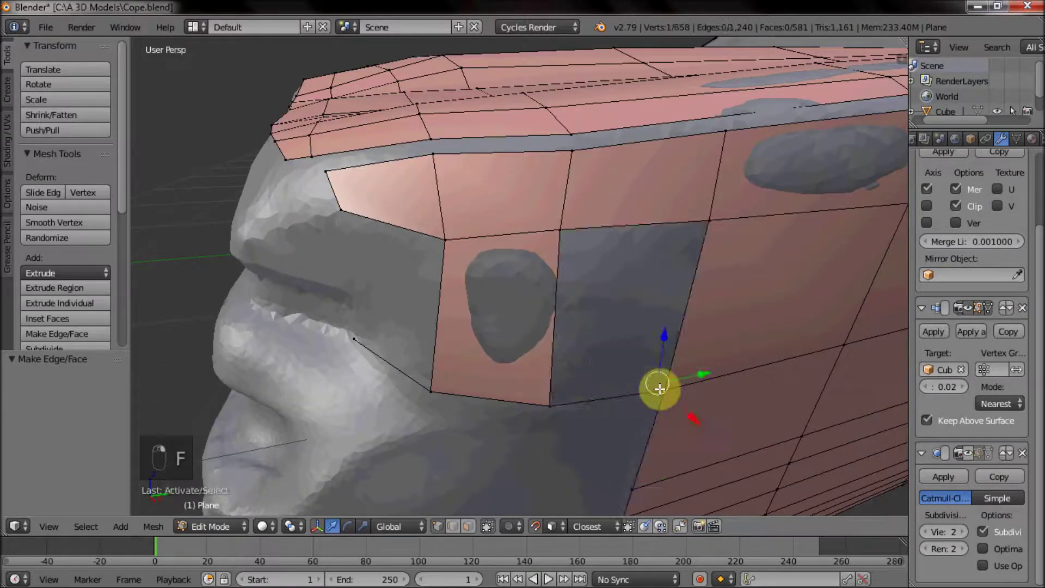
key("f")
left_click_drag(564, 240, 682, 270)
left_click_drag(687, 255, 659, 282)
key("f")
Extrude the lower front edge further toward the nose and place it on the scan.
left_click_drag(709, 299, 754, 223)
key("e")
key("e")
left_click_drag(580, 268, 621, 303)
key("e")
left_click_drag(653, 266, 612, 270)
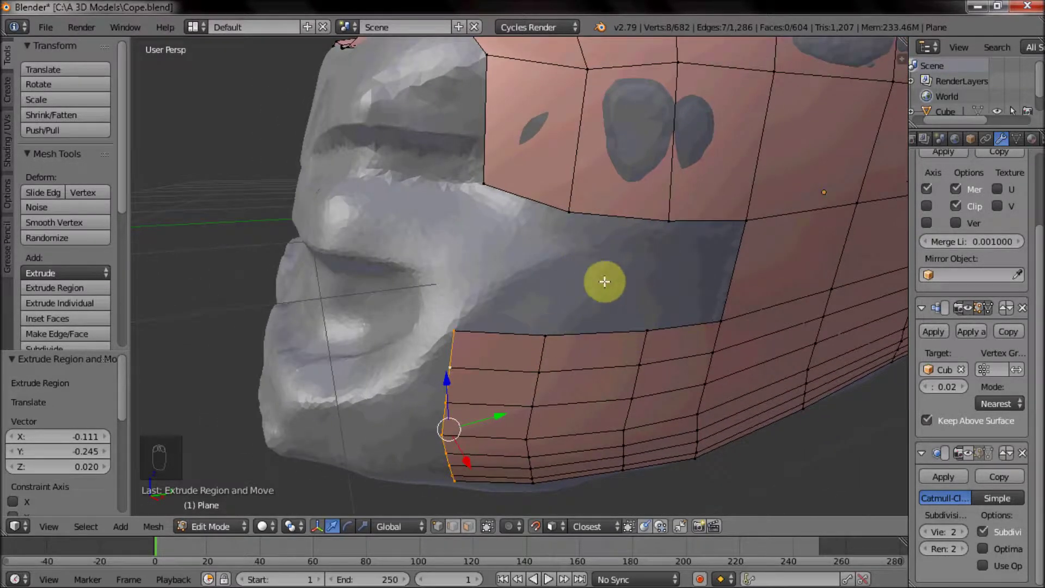
left_click_drag(542, 274, 561, 271)
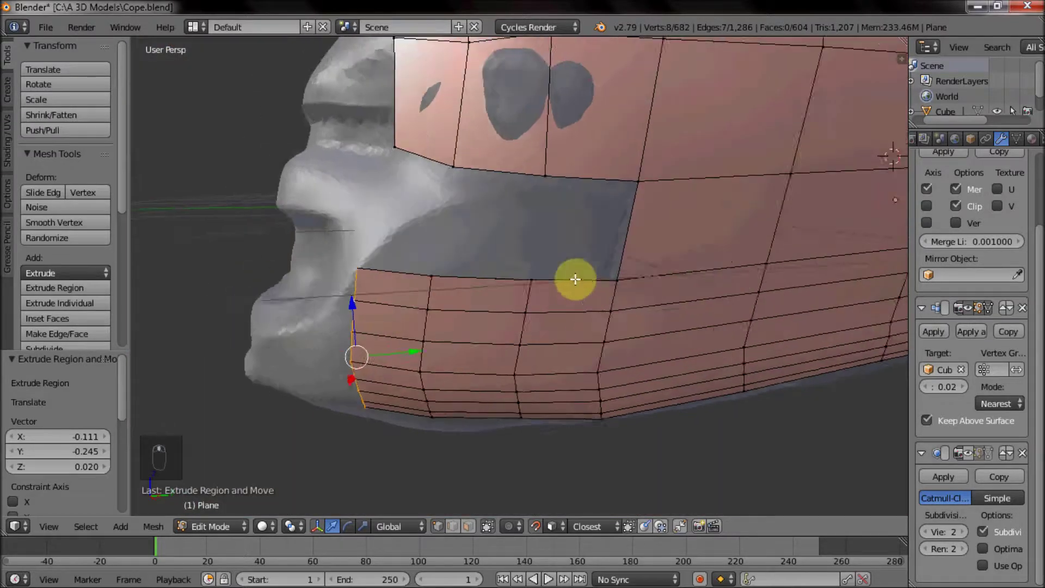
middle_click(574, 305)
Cut an edge loop through the front fender and extrude edges toward the lower nose.
left_click(724, 280)
key("ctrl+r")
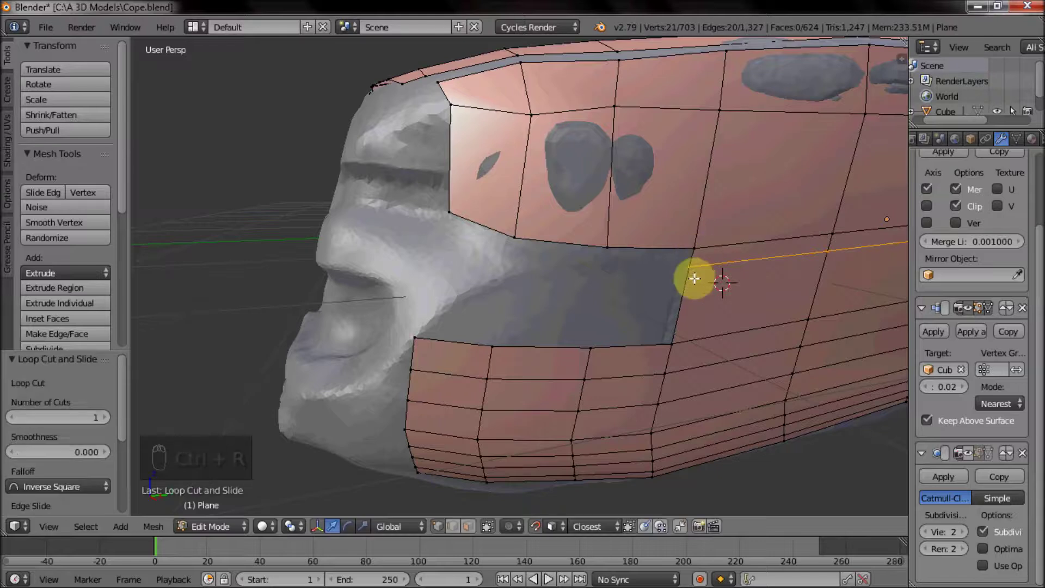
left_click_drag(691, 263, 613, 262)
key("e")
key("e")
key("e")
left_click_drag(417, 333, 472, 331)
Fill new faces closing the gap at the lower nose.
key("f")
left_click_drag(486, 338, 507, 344)
key("f")
left_click_drag(590, 349, 611, 263)
left_click_drag(676, 336, 593, 354)
key("f")
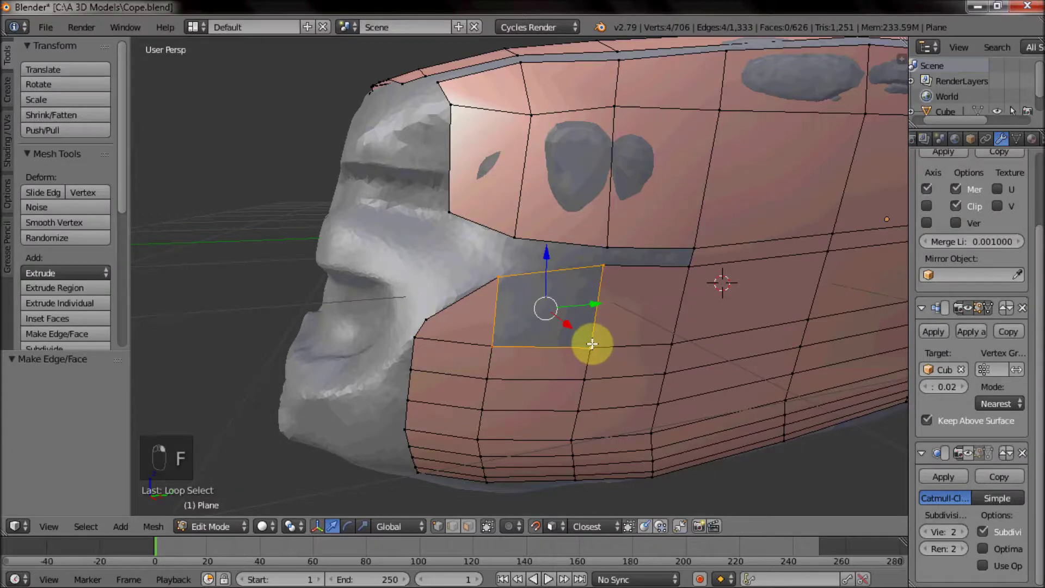
key("f")
Fill the last remaining faces and inspect the smooth shell in object mode before editing again.
left_click_drag(428, 309, 477, 224)
right_click(506, 270)
key("f")
left_click_drag(606, 269, 696, 236)
key("f")
key("f")
key("Tab")
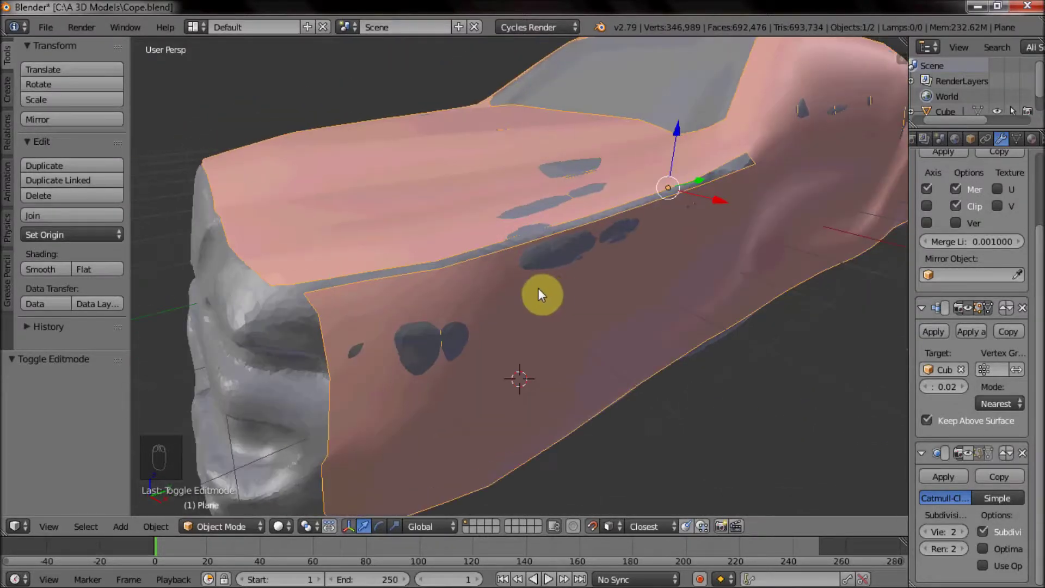
key("Tab")
left_click(424, 312)
middle_click(422, 315)
Add an edge loop across the front fender and slide its vertices onto the scanned surface.
key("ctrl+r")
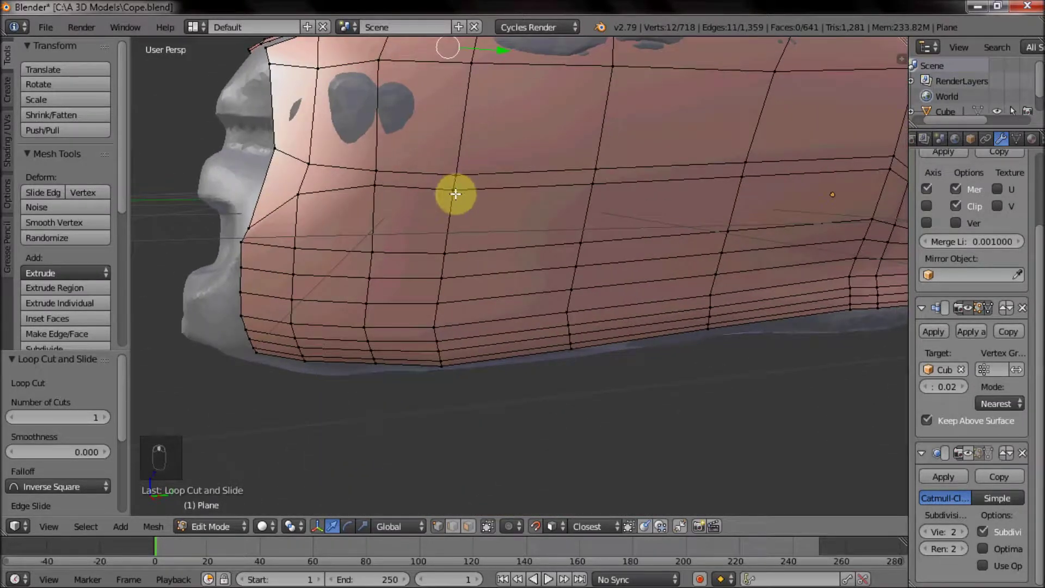
left_click_drag(457, 193, 456, 176)
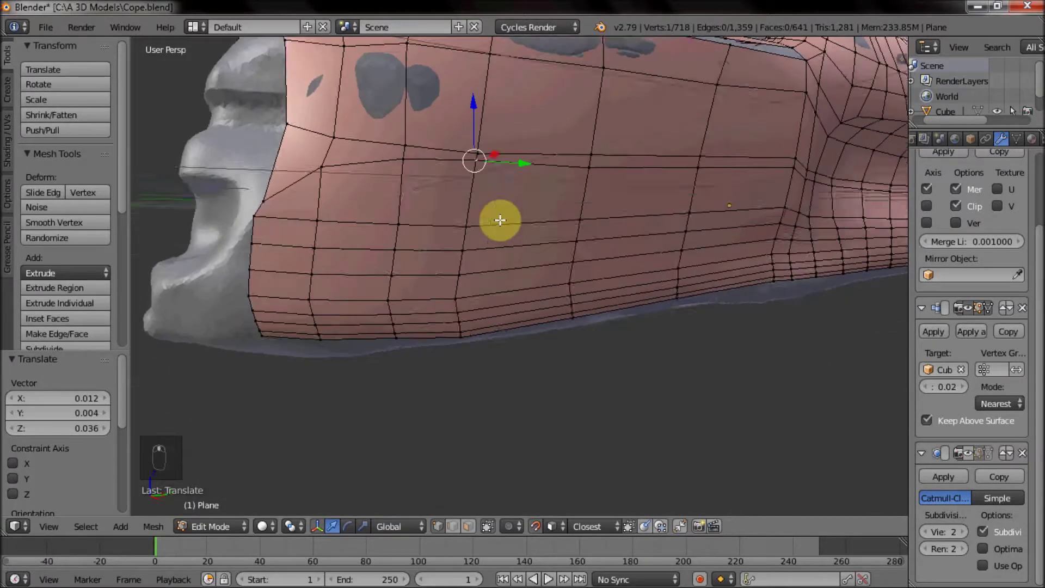
left_click_drag(395, 195, 388, 202)
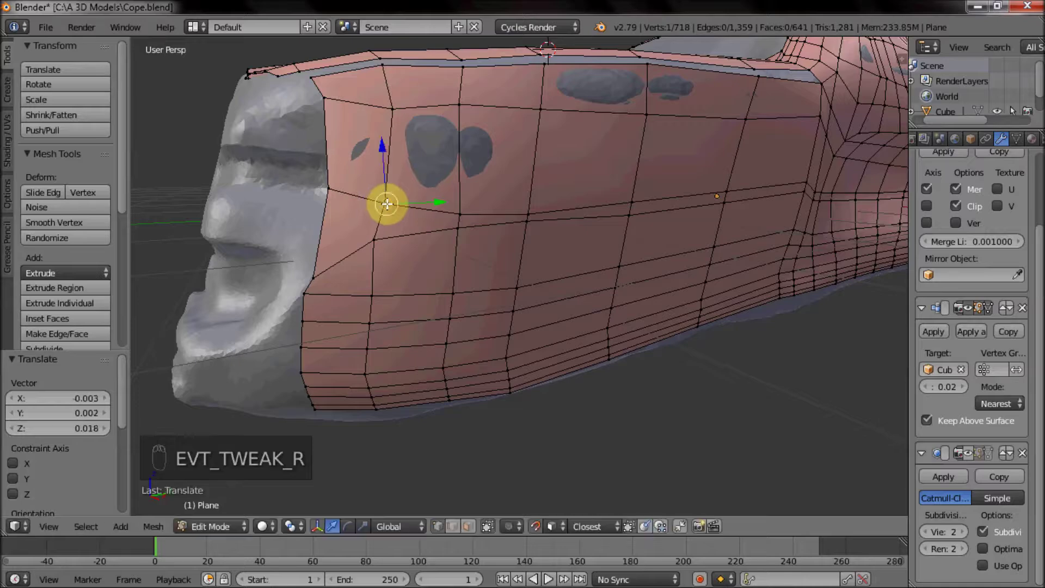
middle_click(506, 259)
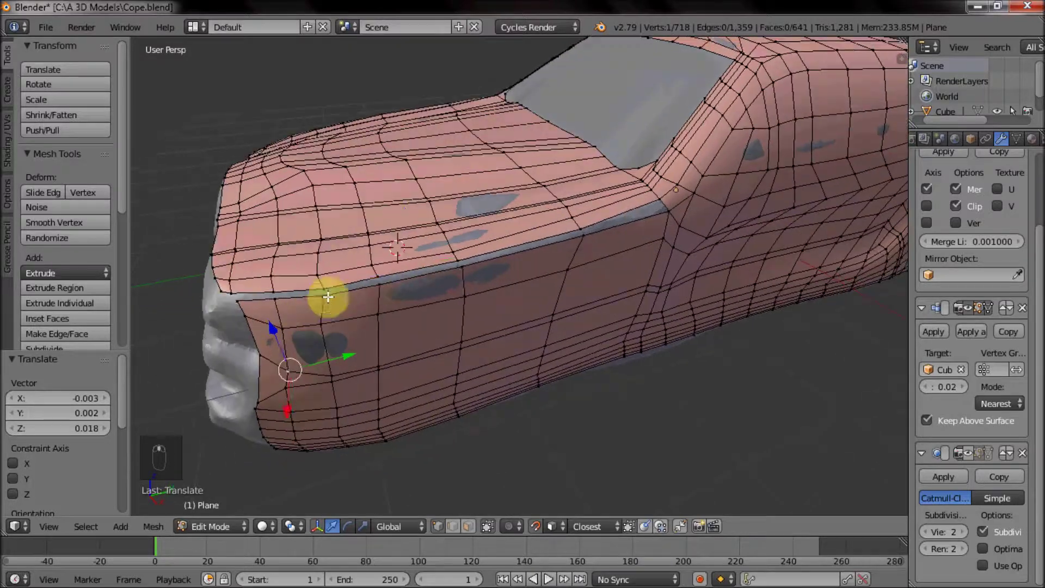
key("c")
left_click_drag(464, 221, 241, 305)
Fill the open face at the nose and tweak the front-edge vertices to hug the scan outline.
key("w")
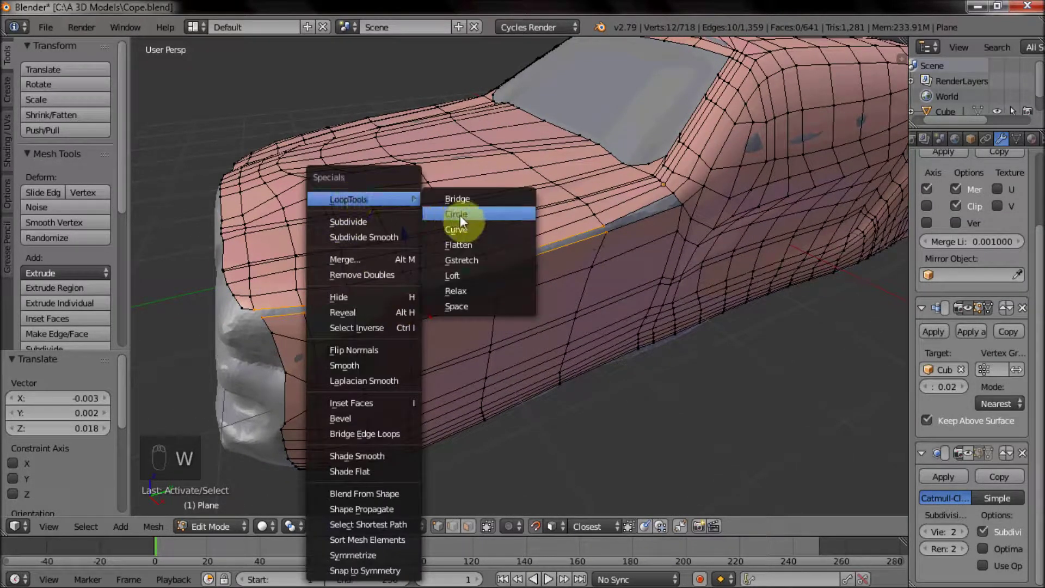
key("f")
left_click_drag(426, 281, 368, 253)
left_click_drag(464, 236, 441, 241)
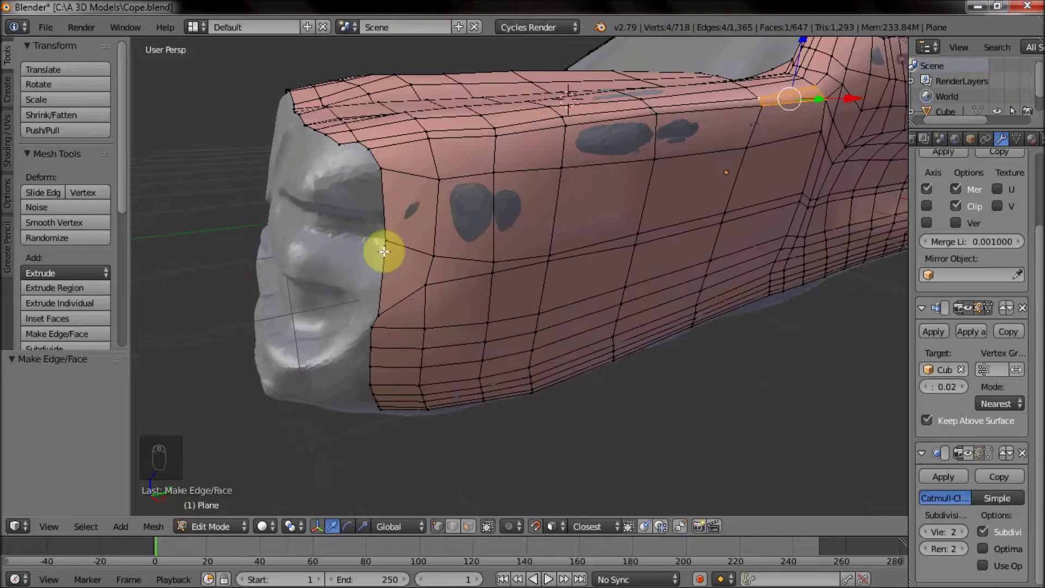
left_click_drag(291, 333, 302, 324)
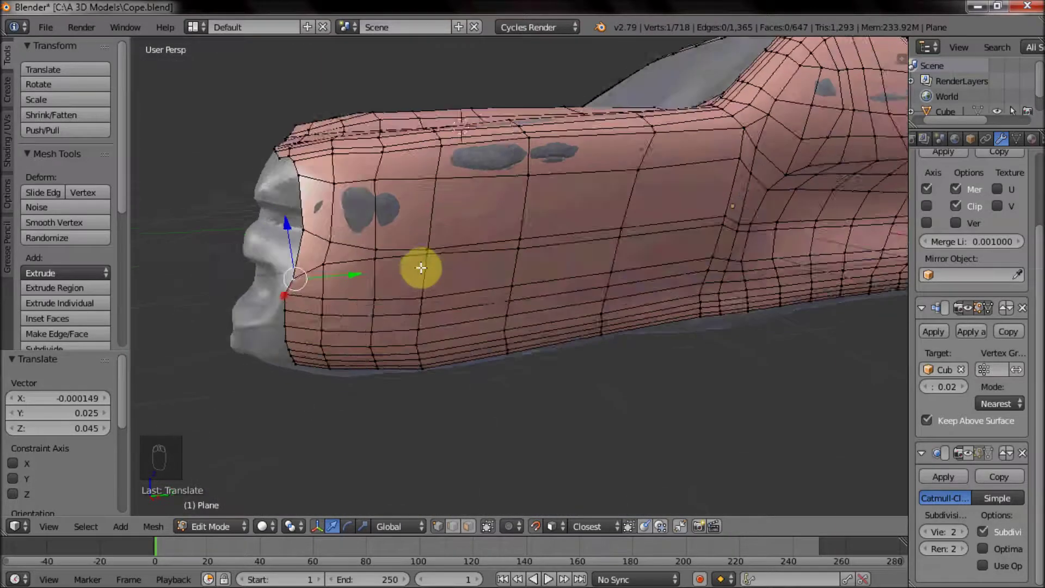
right_click(371, 182)
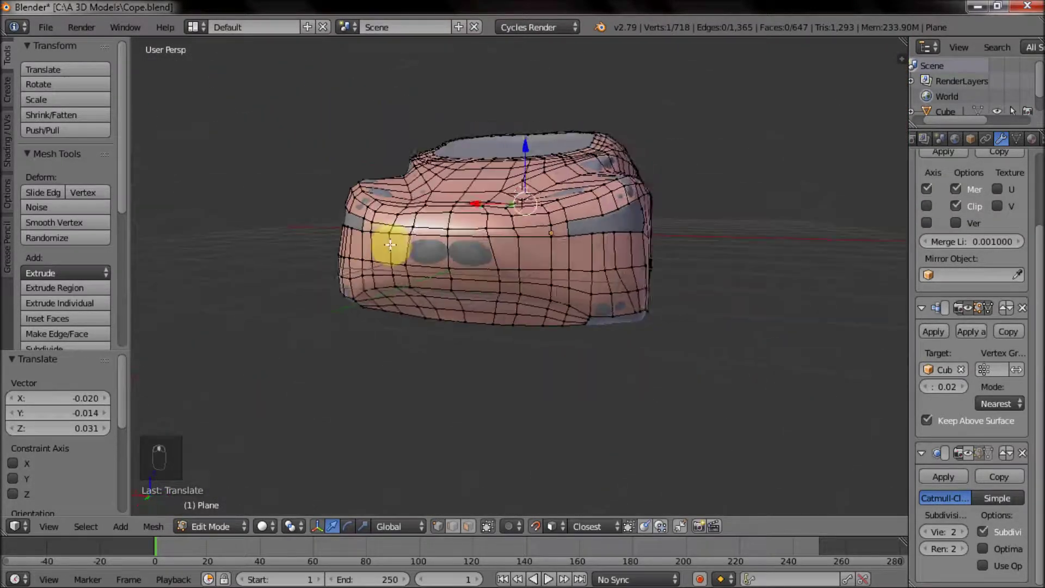
Switch to object mode, select the scanned car and hide it, leaving the retopology shell alone.
key("Tab")
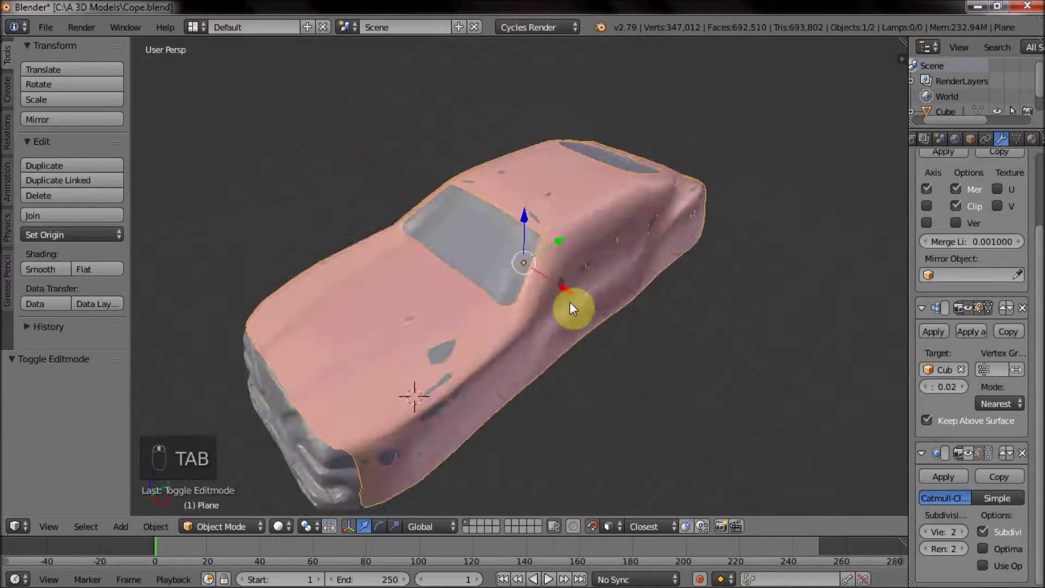
right_click(290, 372)
middle_click(58, 36)
right_click(81, 49)
right_click(374, 218)
left_click_drag(44, 35, 90, 152)
left_click(90, 151)
left_click_drag(400, 227, 436, 334)
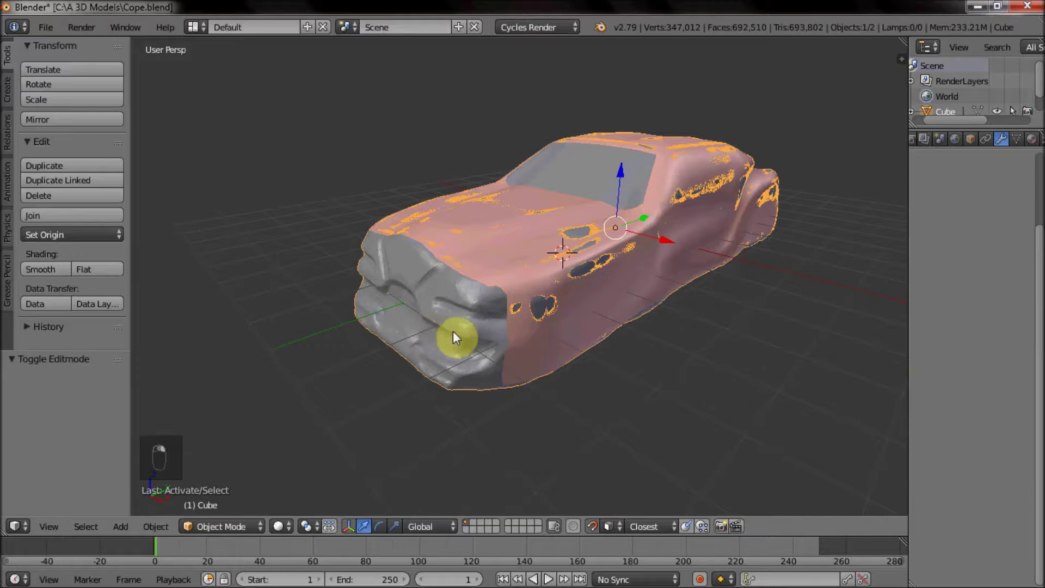
key("h")
right_click(406, 254)
left_click(969, 458)
Orbit the smooth shell to inspect it from above and from the side.
left_click_drag(692, 347, 576, 442)
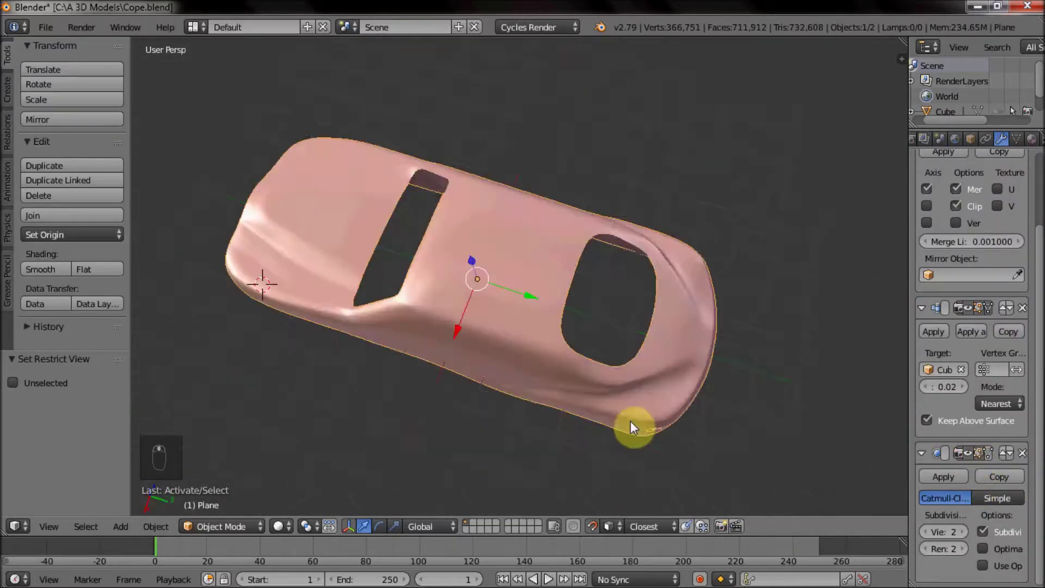
left_click_drag(698, 400, 796, 493)
left_click_drag(801, 480, 505, 445)
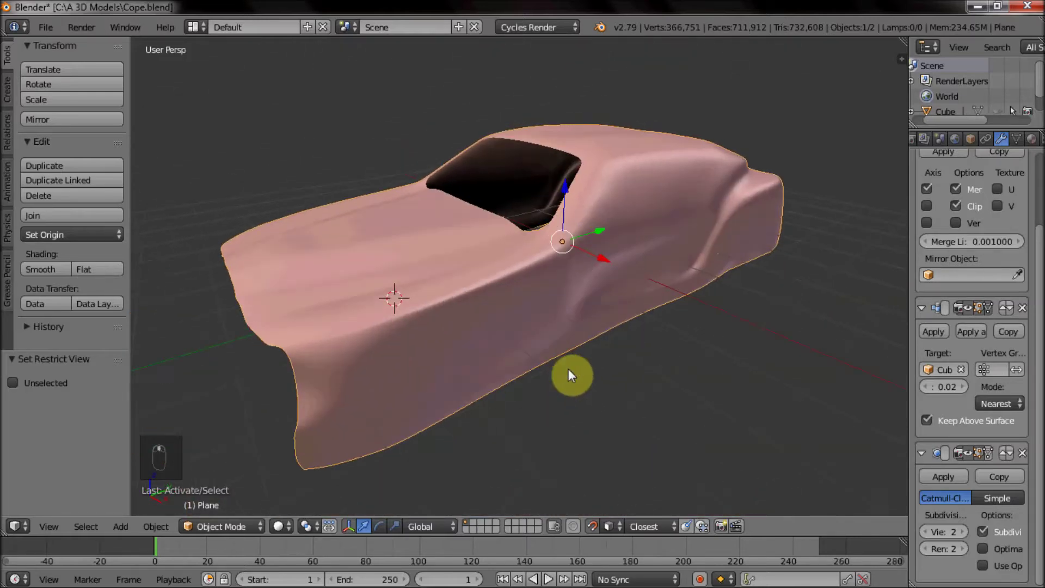
left_click_drag(425, 360, 310, 344)
left_click_drag(324, 367, 596, 366)
left_click_drag(588, 363, 603, 376)
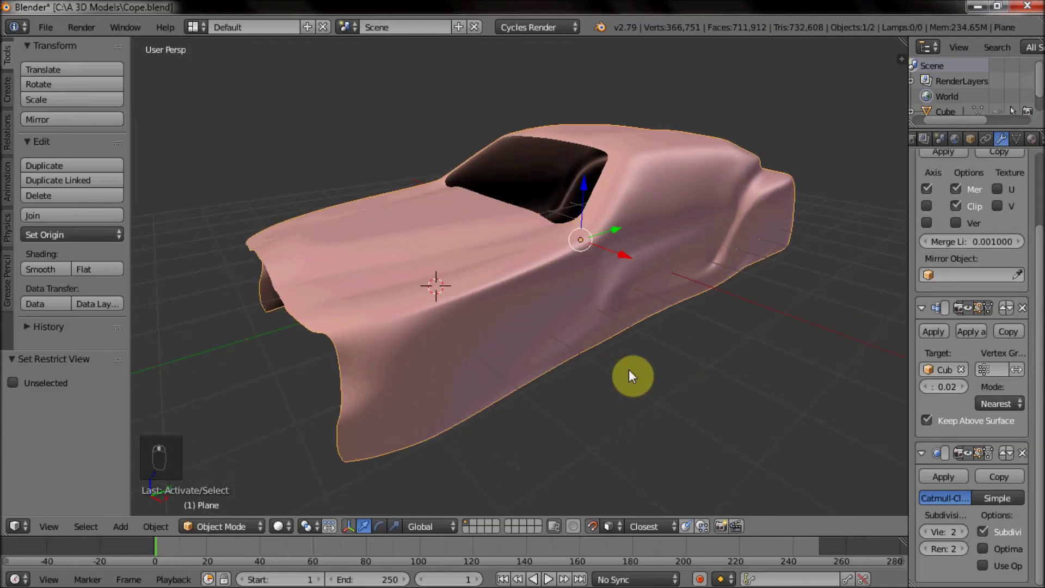